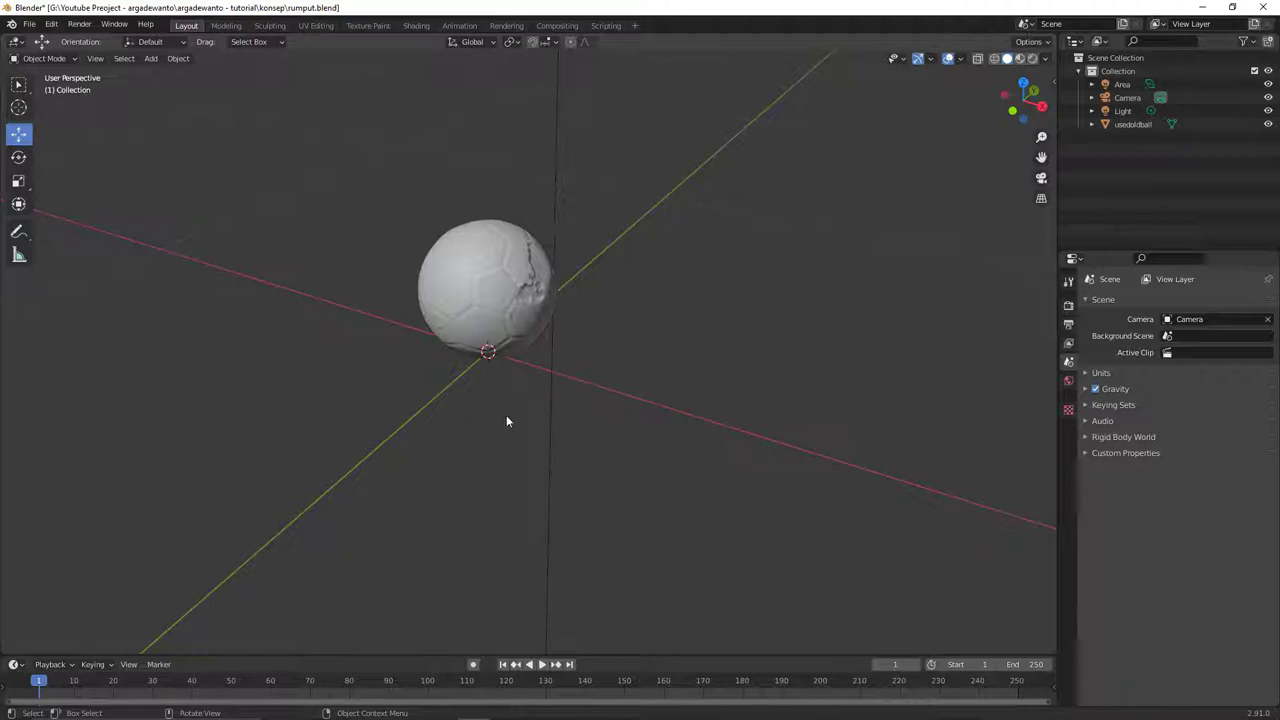
- Add a new mesh plane to the scene under the soccer ball
key(shift+a)
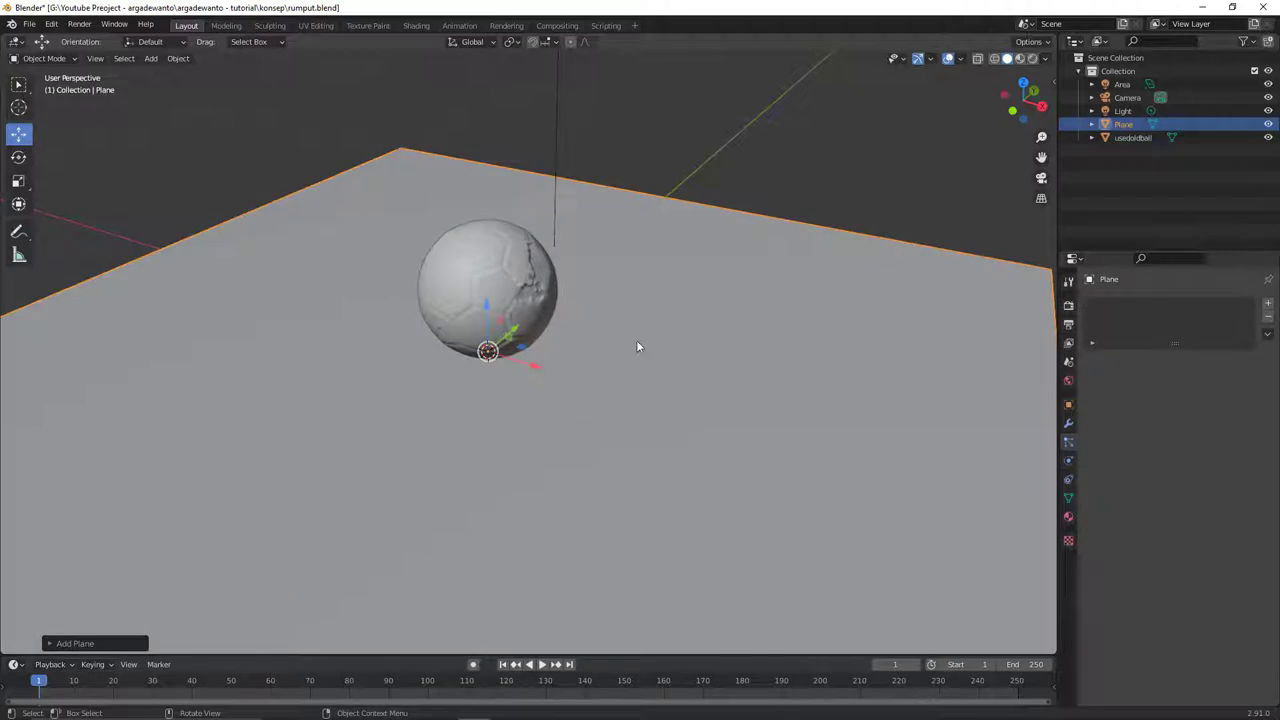
middle_click(630, 346)
middle_click(586, 375)
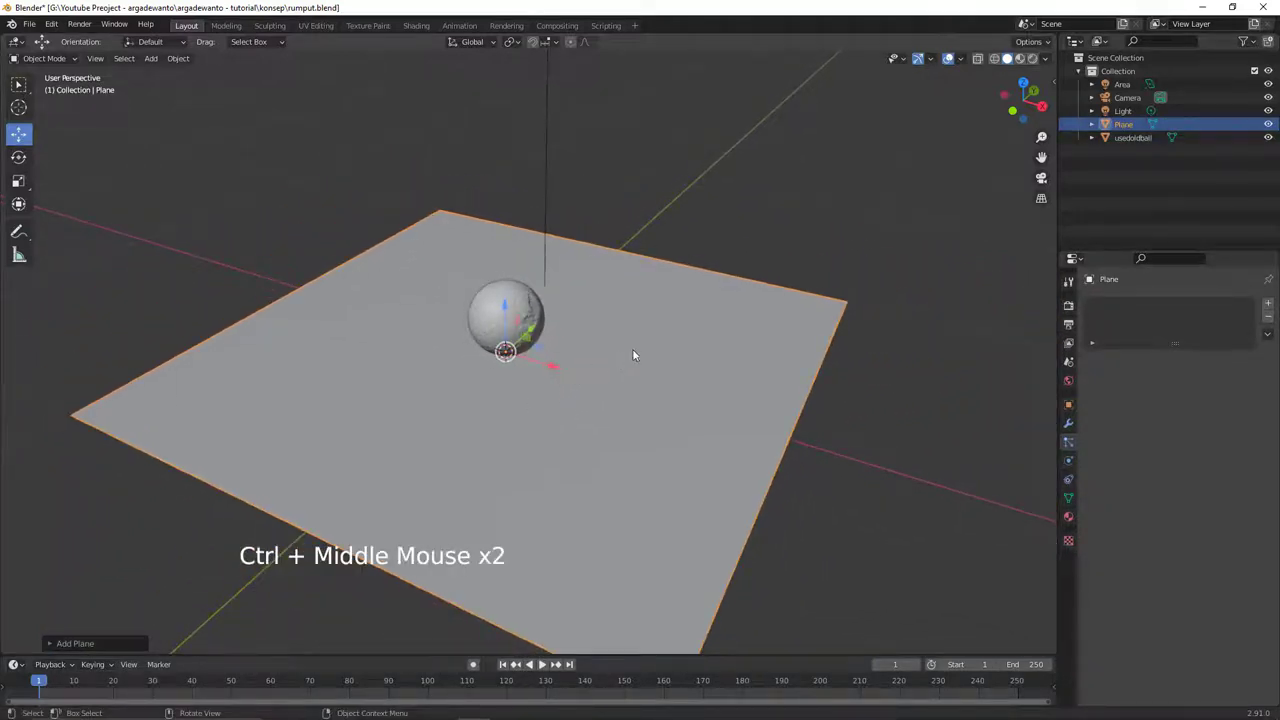
- Scale the plane down to a small square patch beneath the ball
key(s)
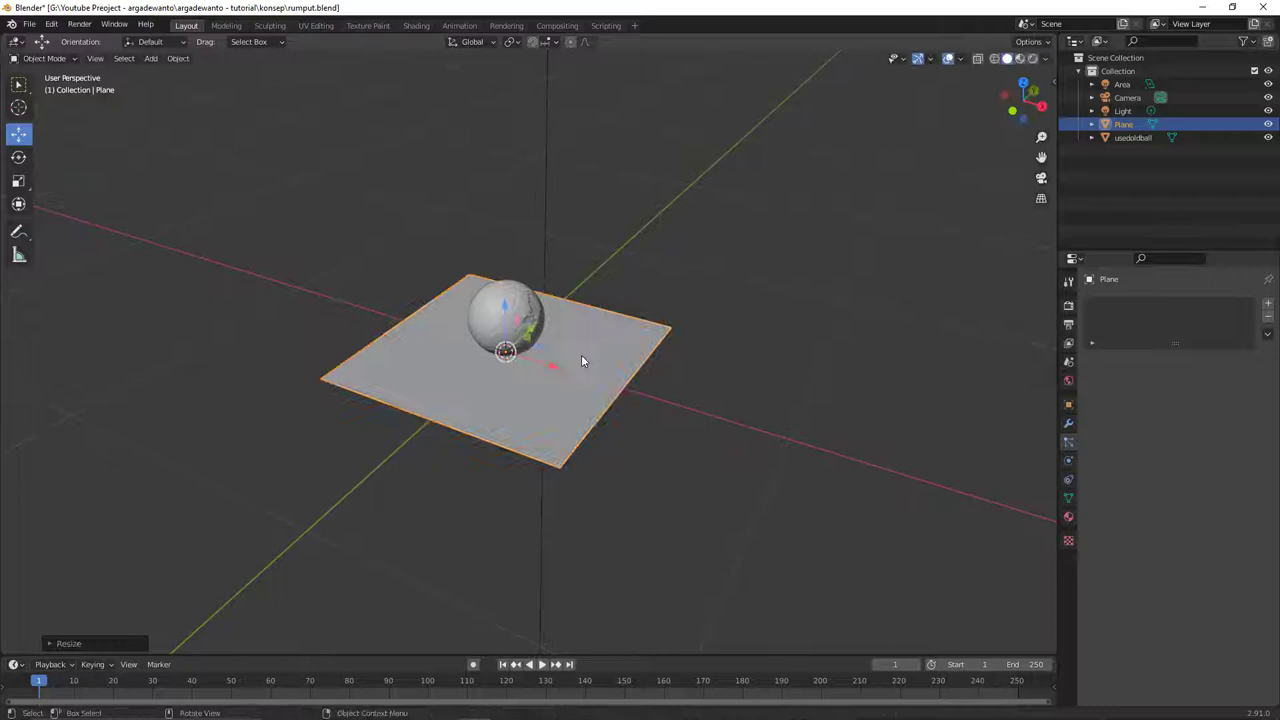
middle_click(589, 325)
middle_click(587, 313)
middle_click(639, 339)
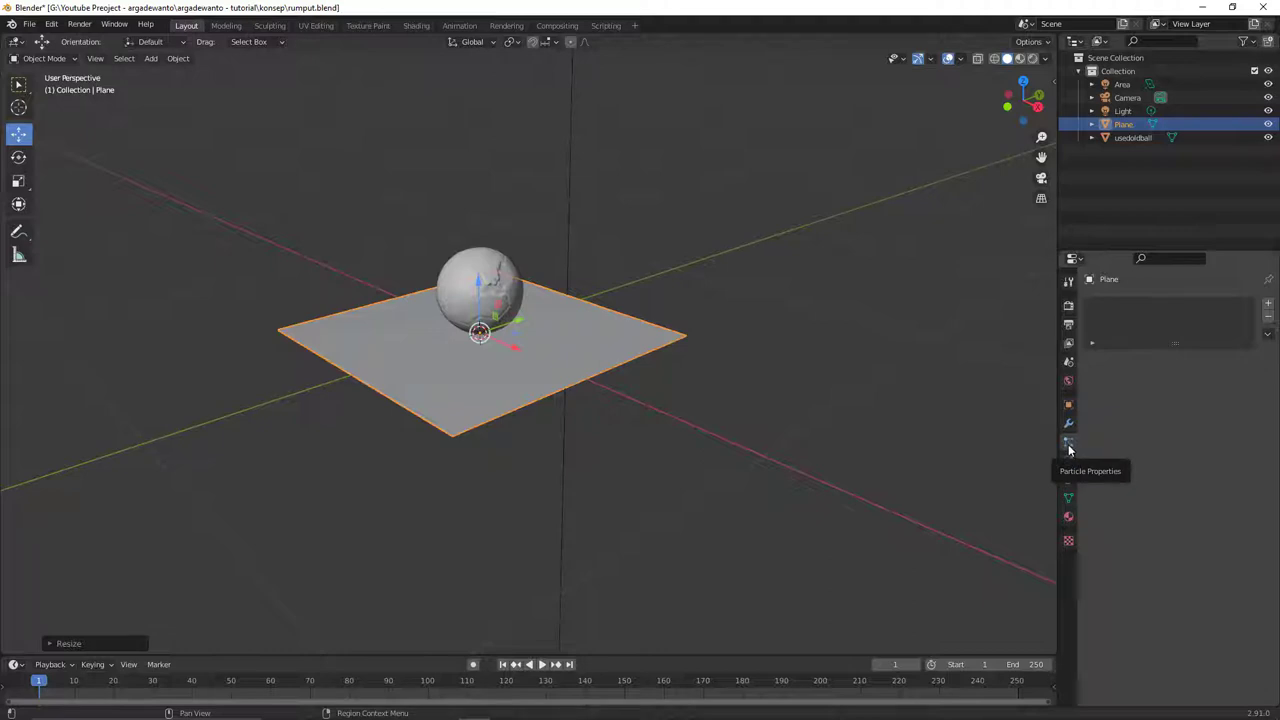
- Give the plane a new particle system of type Hair with 1000 strands
click(1076, 451)
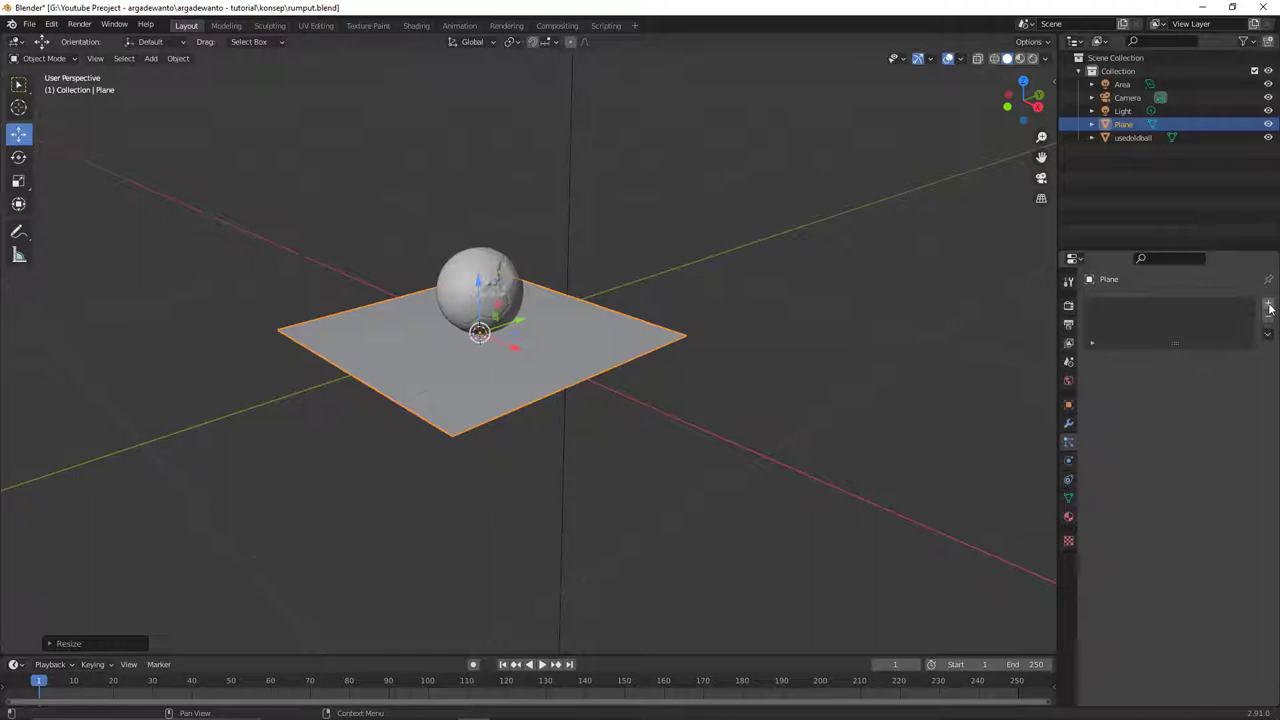
click(1275, 307)
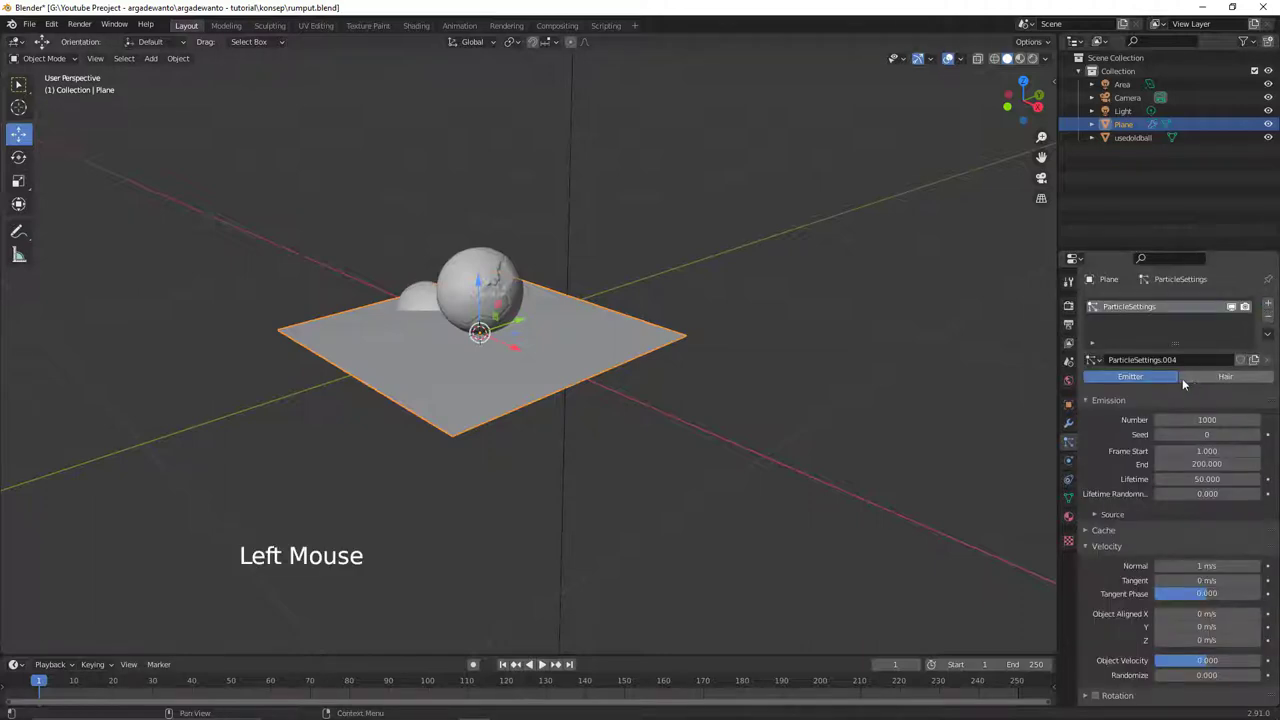
click(1217, 379)
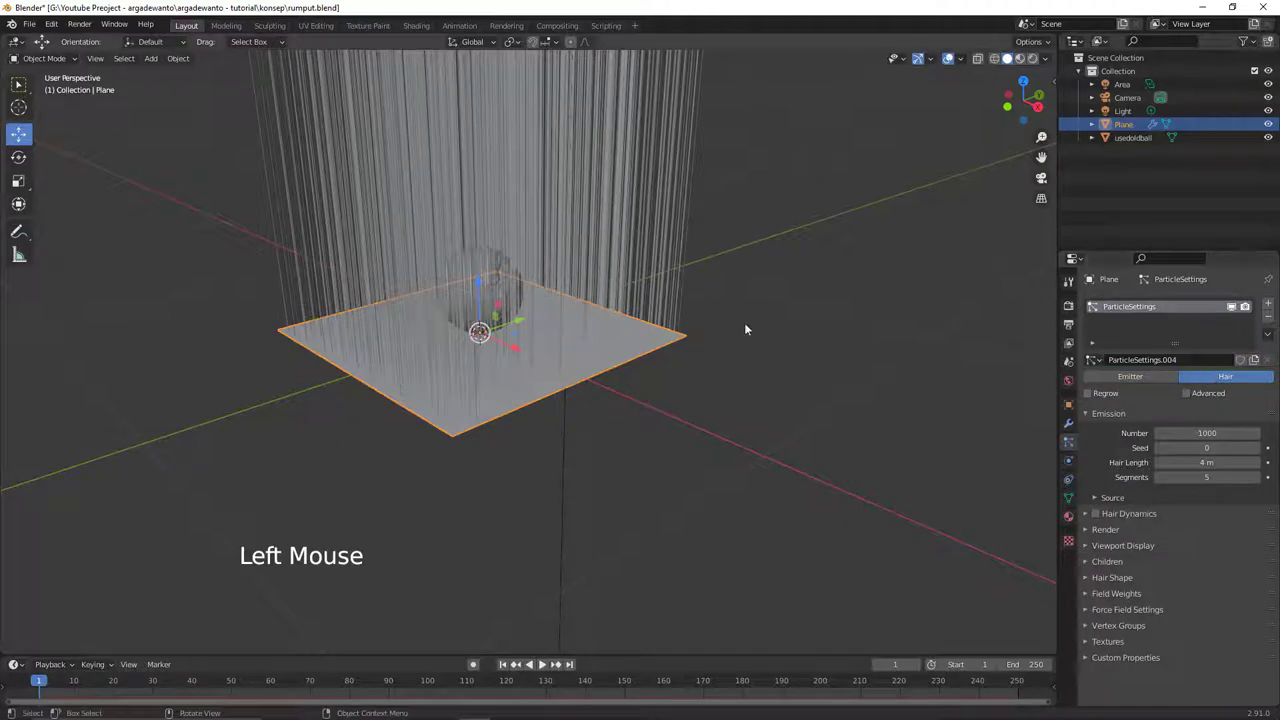
middle_click(679, 318)
middle_click(695, 349)
middle_click(678, 344)
middle_click(659, 365)
middle_click(654, 375)
middle_click(643, 348)
middle_click(649, 355)
middle_click(655, 339)
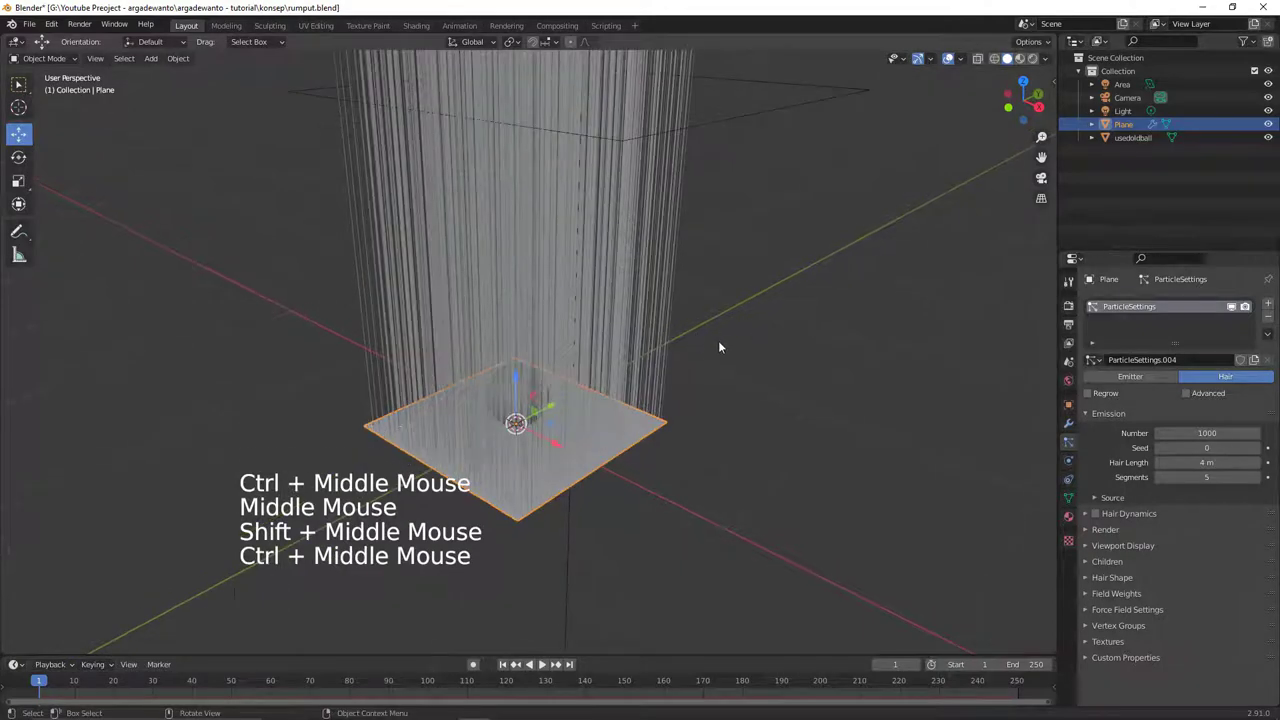
middle_click(687, 361)
middle_click(694, 349)
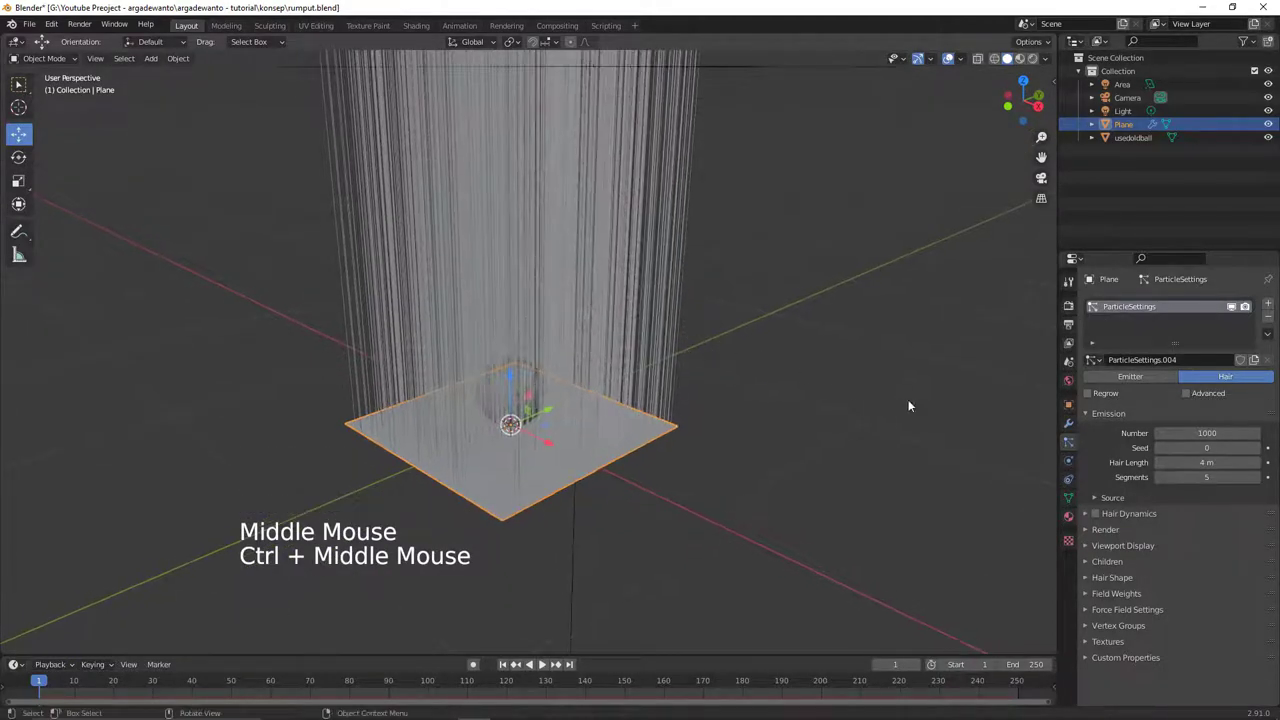
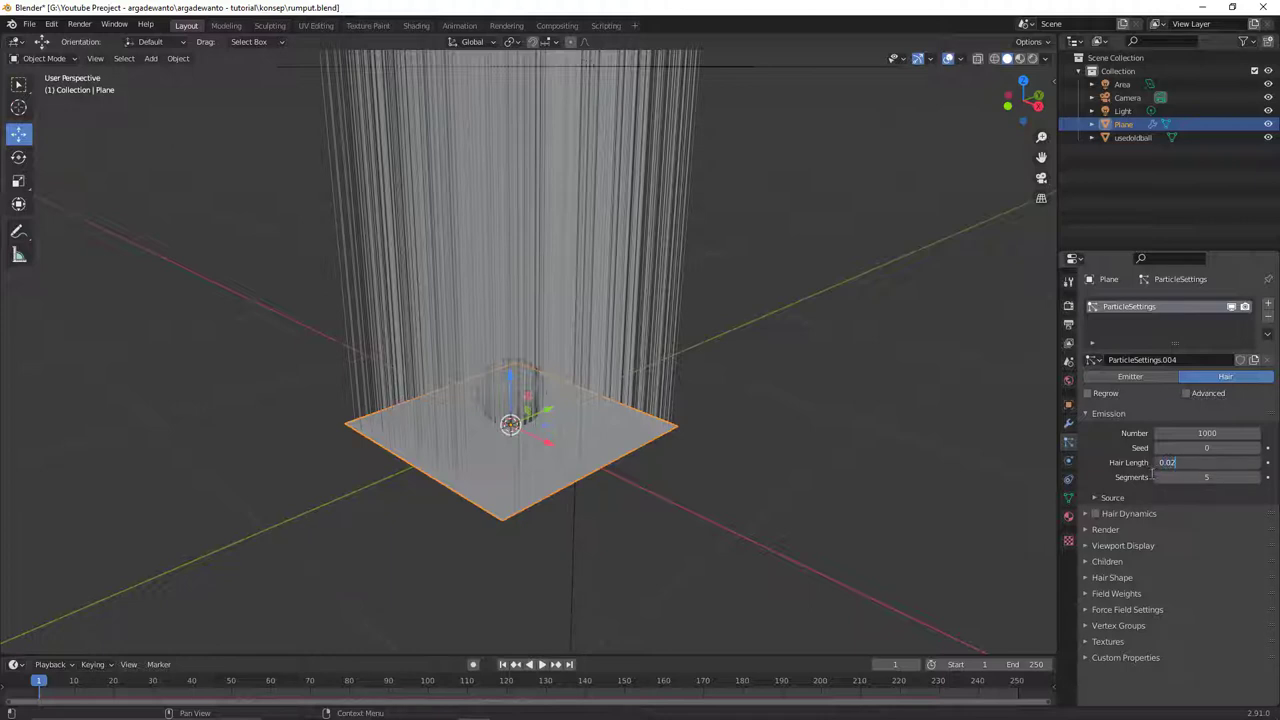
- Cut the hair length from 4 m down to 0.02 m
middle_click(629, 386)
middle_click(602, 337)
middle_click(631, 303)
middle_click(629, 275)
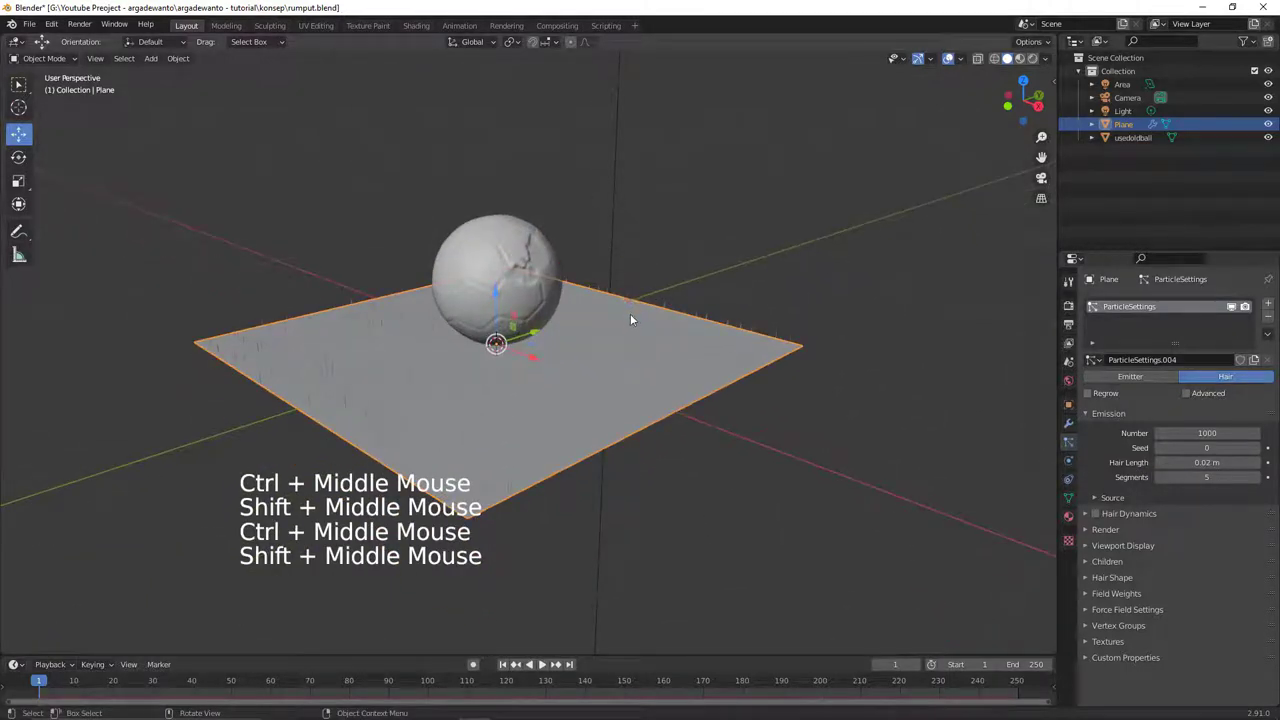
- Switch the viewport to Rendered shading and raise the hair Number to 50000
key(z)
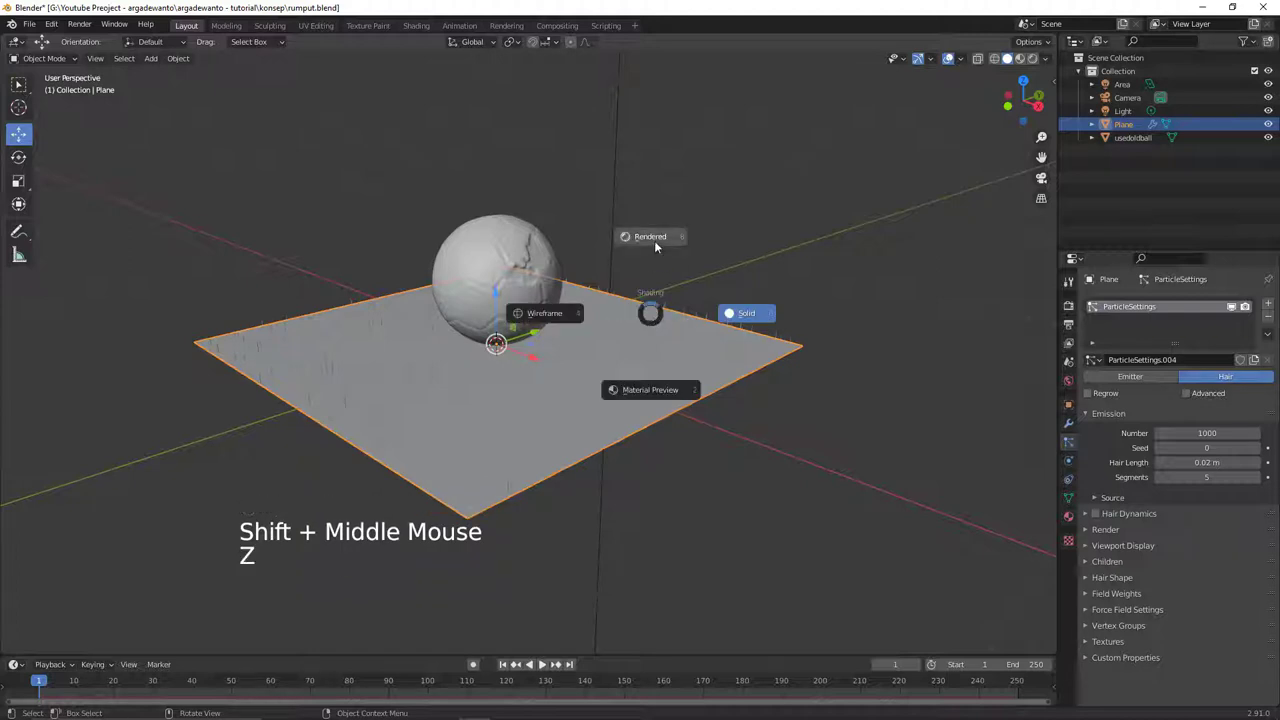
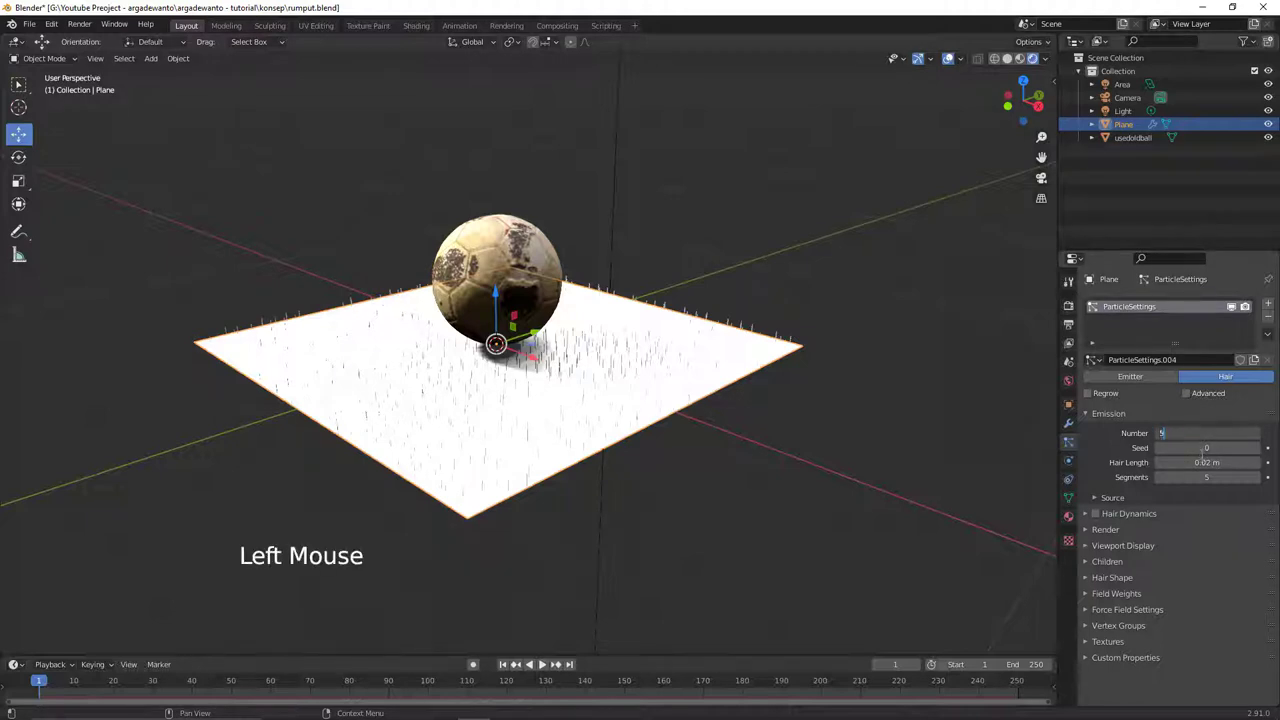
key(KP_0)
middle_click(630, 382)
middle_click(637, 366)
middle_click(678, 336)
middle_click(659, 352)
middle_click(656, 337)
middle_click(650, 355)
middle_click(655, 348)
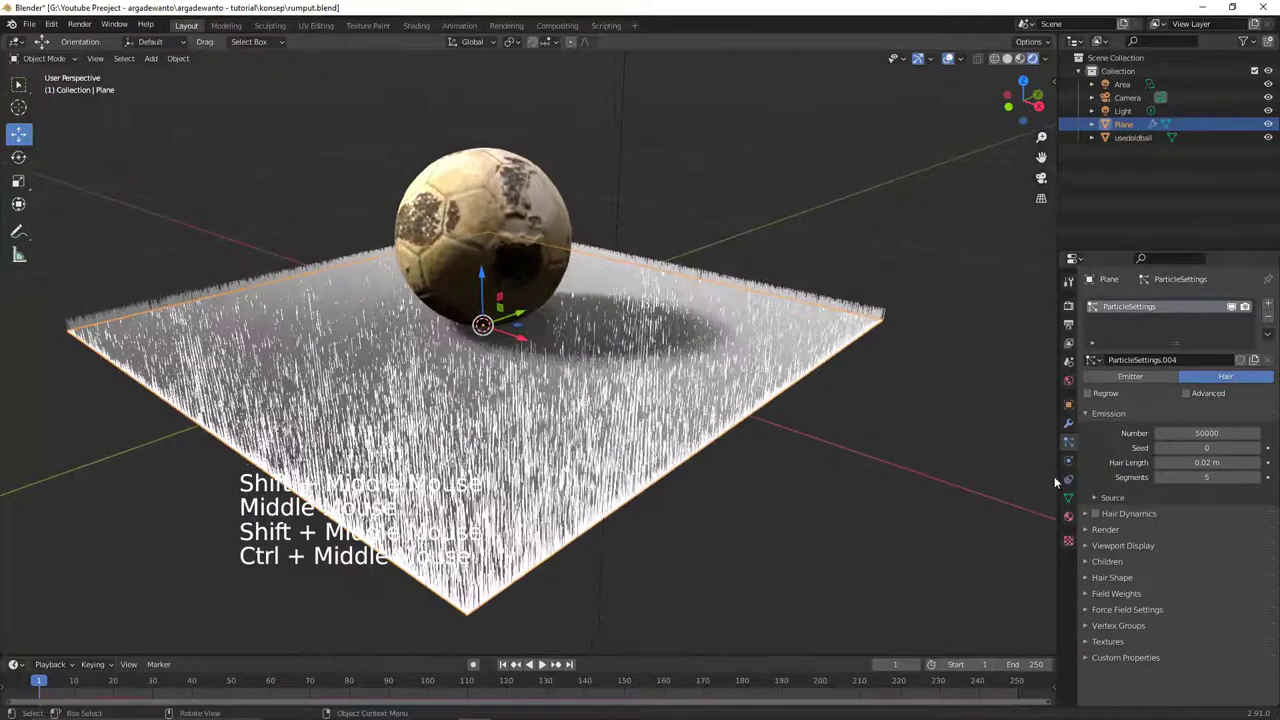
- Create a new material on the plane with a dark green Base Color
click(1071, 516)
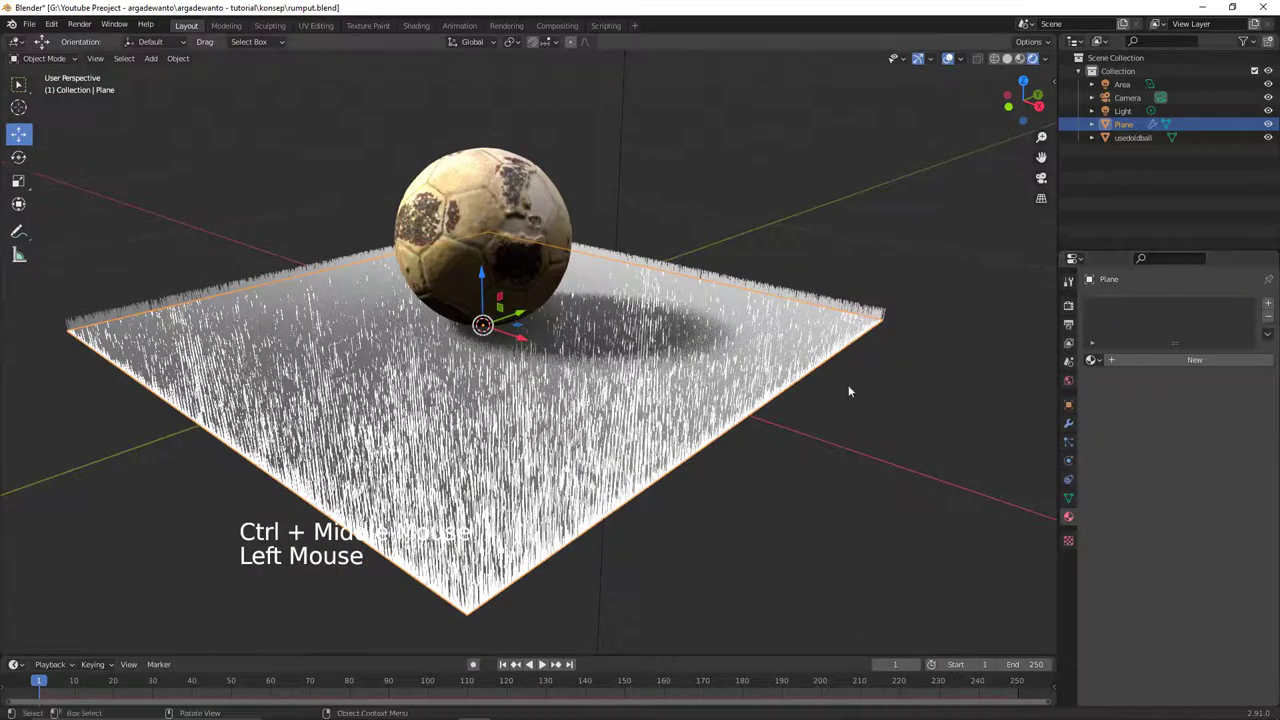
click(1150, 367)
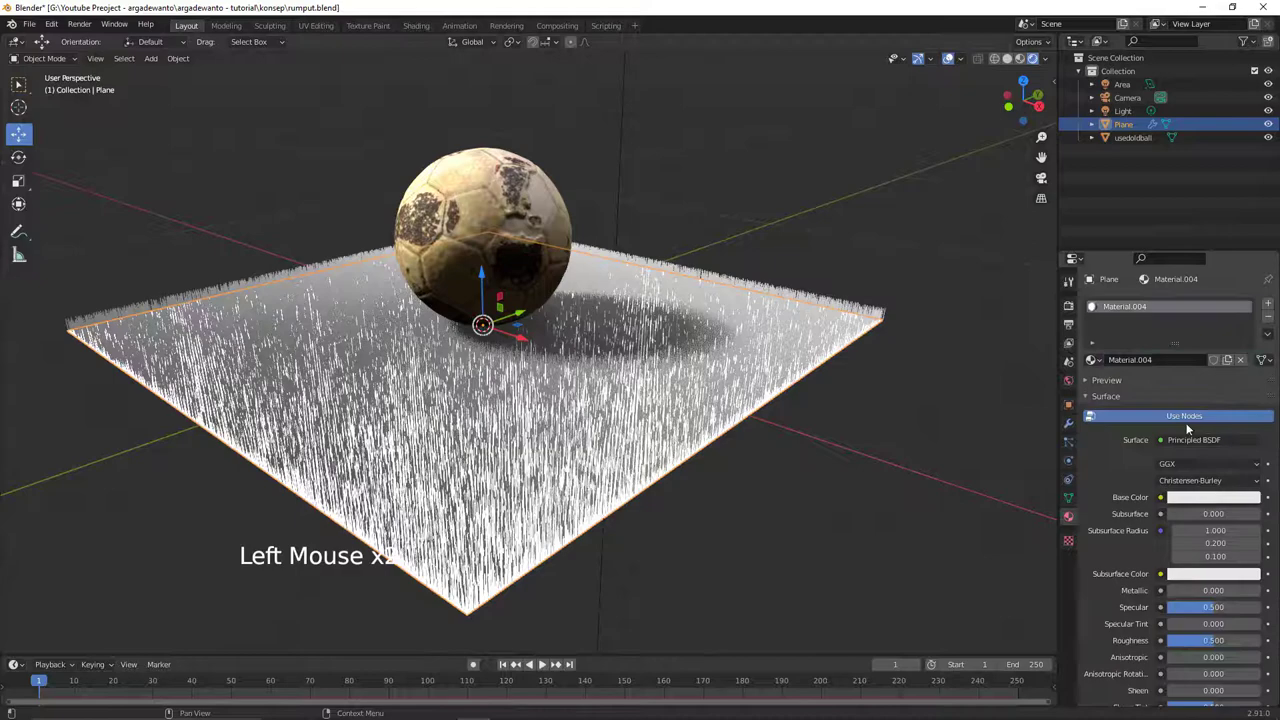
click(1206, 505)
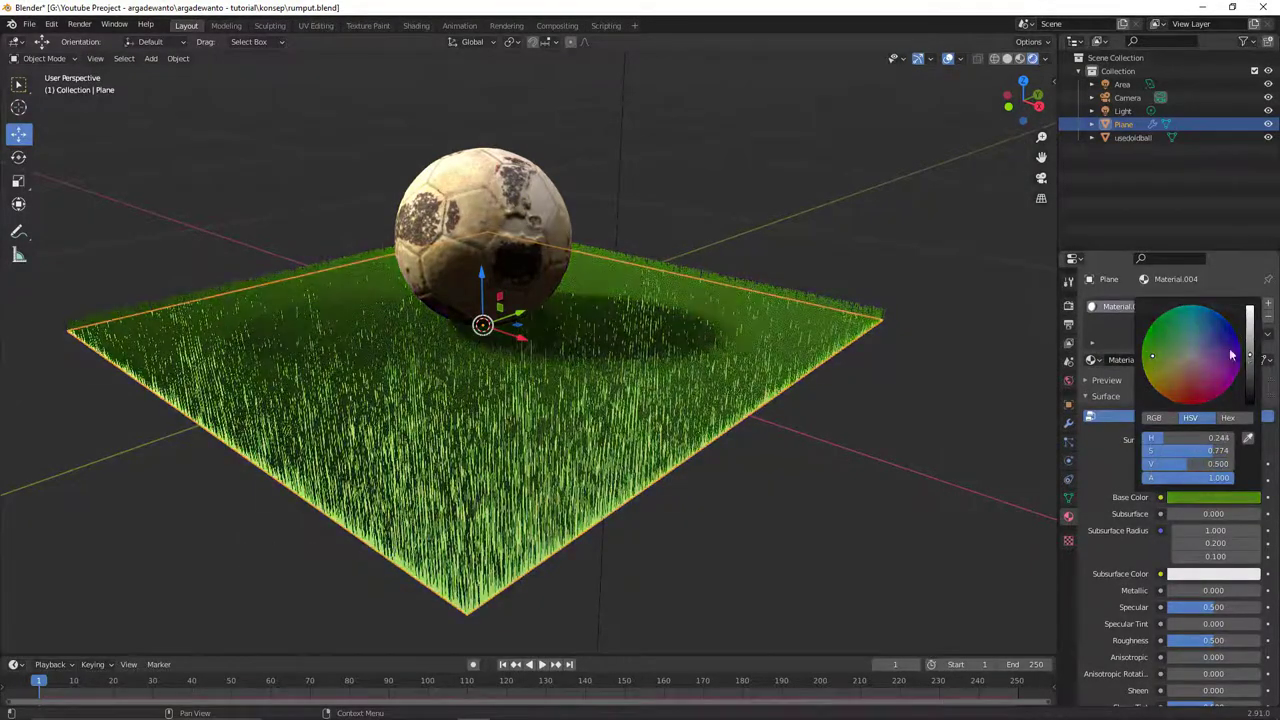
middle_click(746, 352)
middle_click(720, 370)
middle_click(686, 362)
middle_click(680, 358)
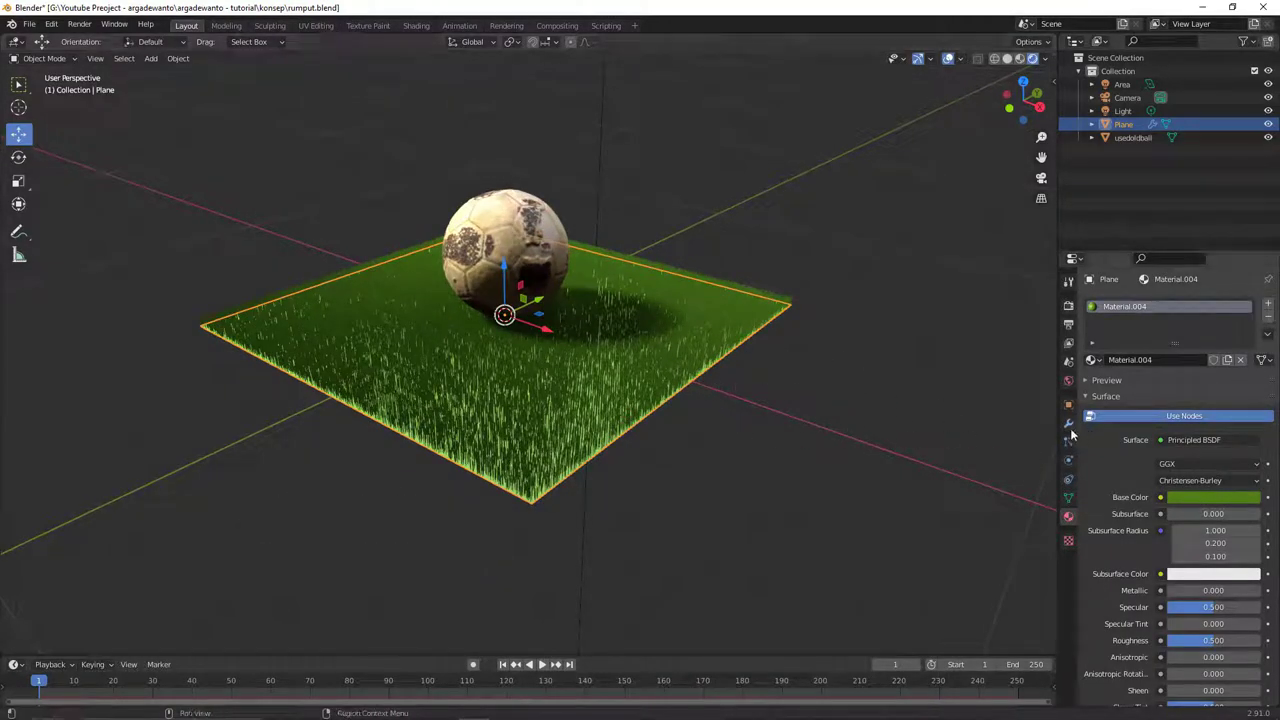
- Set the hair's advanced velocity to Normal 0.005 and Randomize 0.02
click(1070, 447)
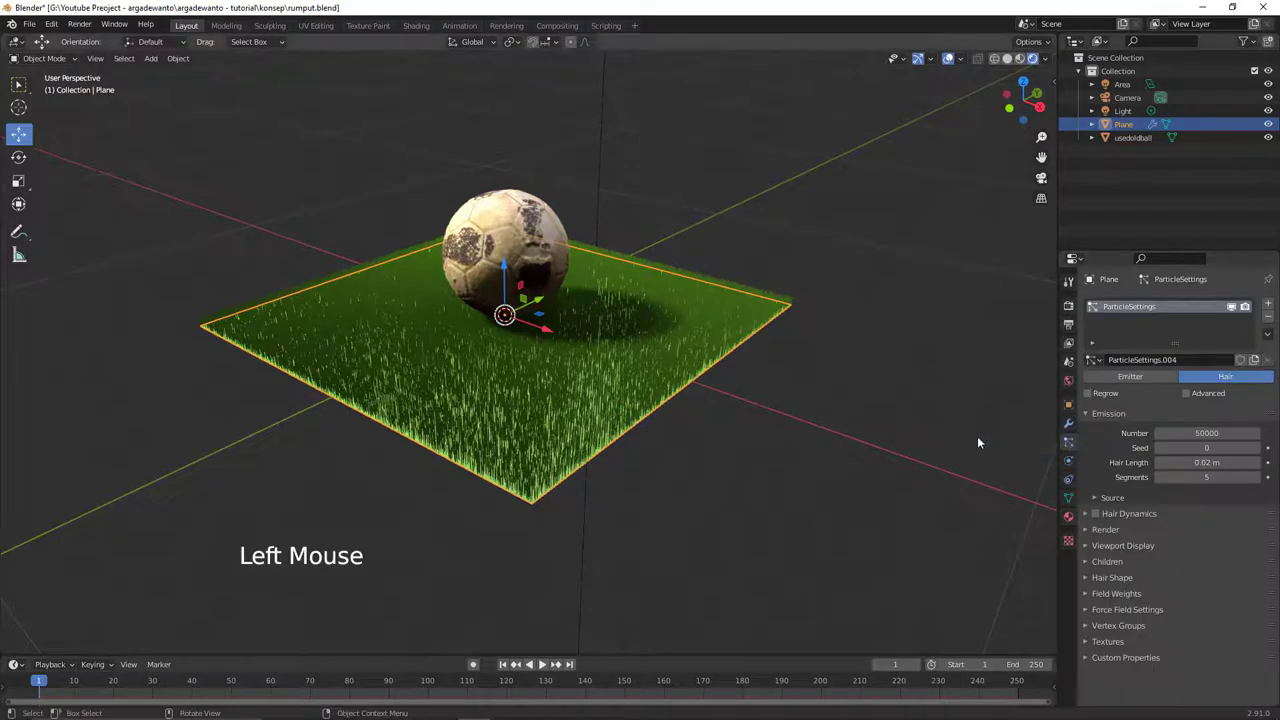
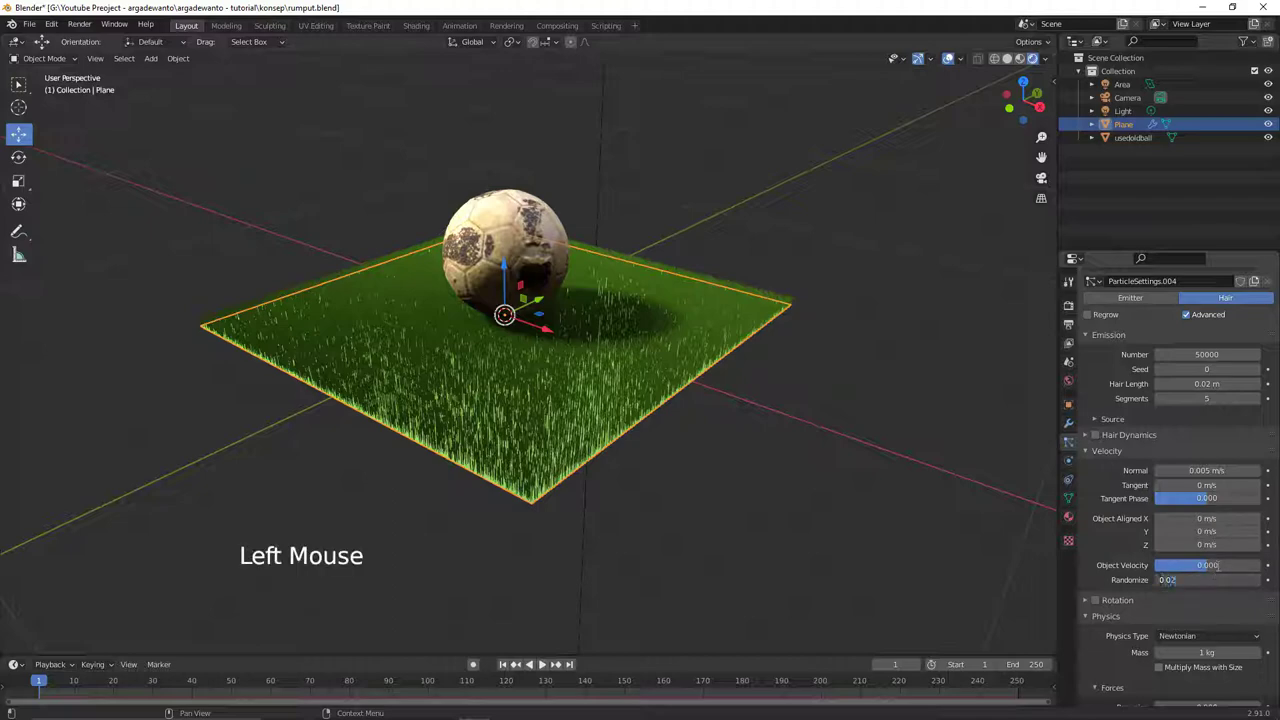
middle_click(692, 397)
middle_click(716, 366)
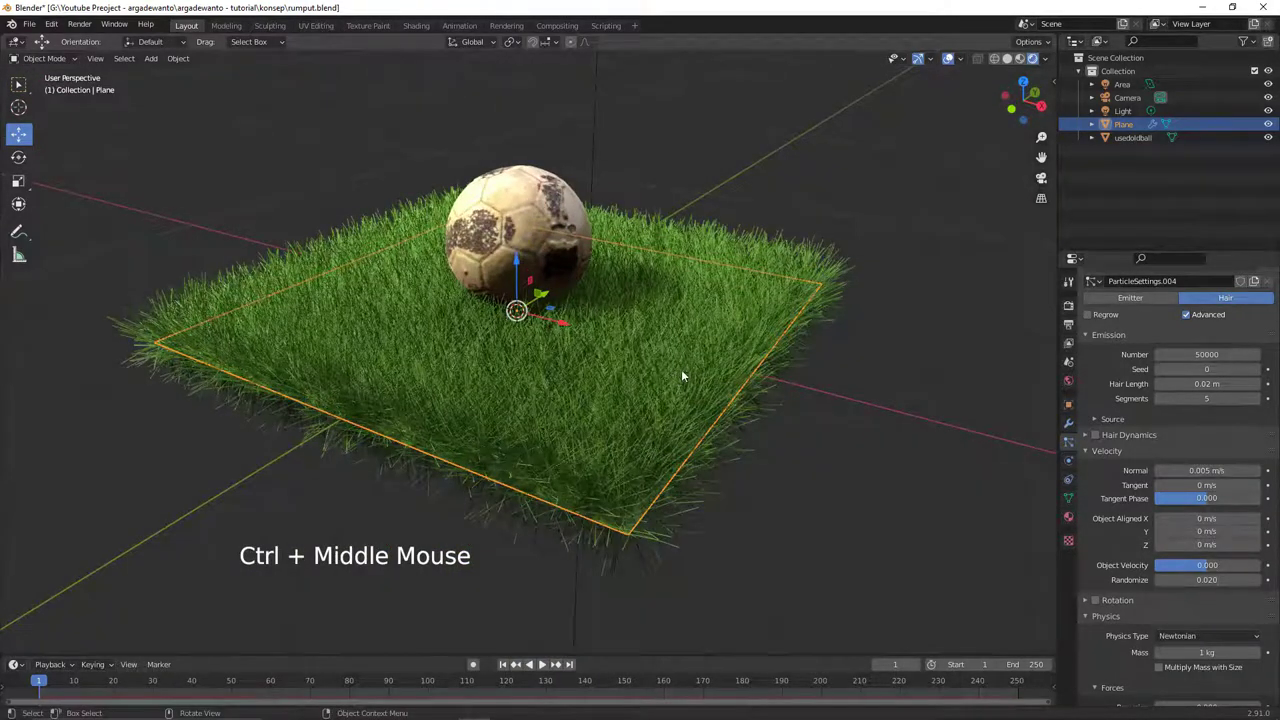
middle_click(683, 372)
middle_click(671, 381)
middle_click(688, 388)
middle_click(679, 393)
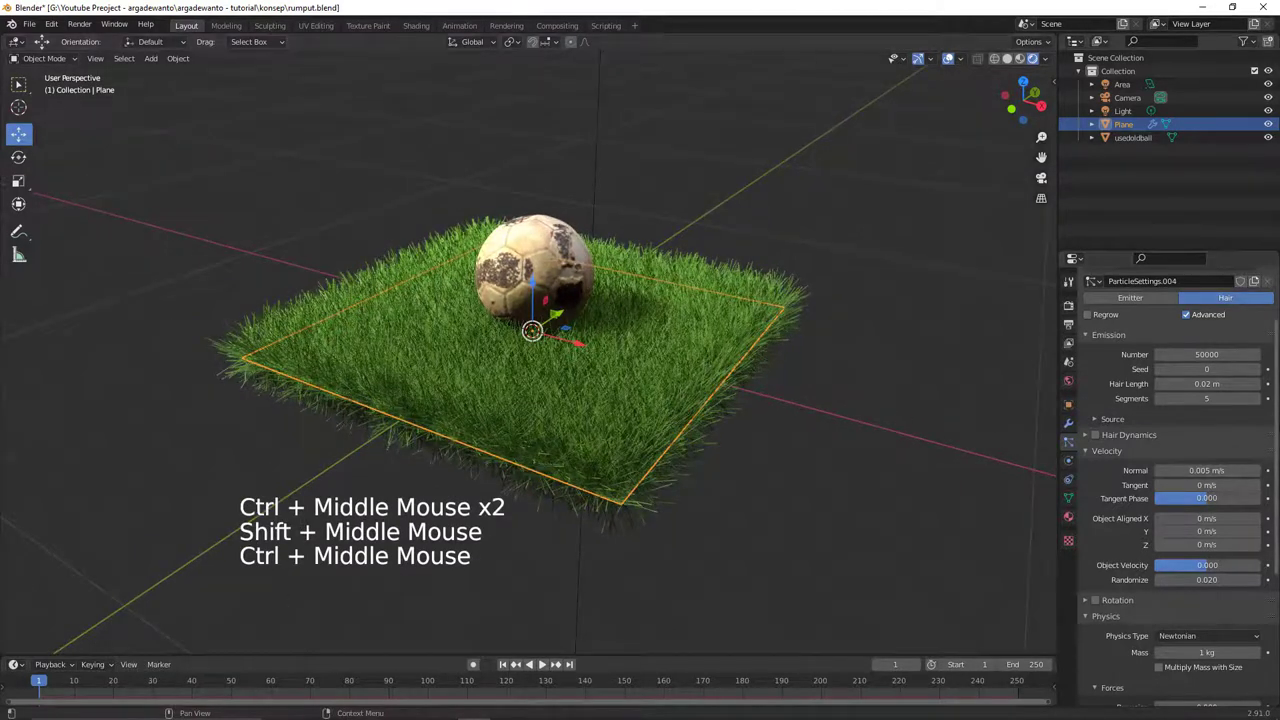
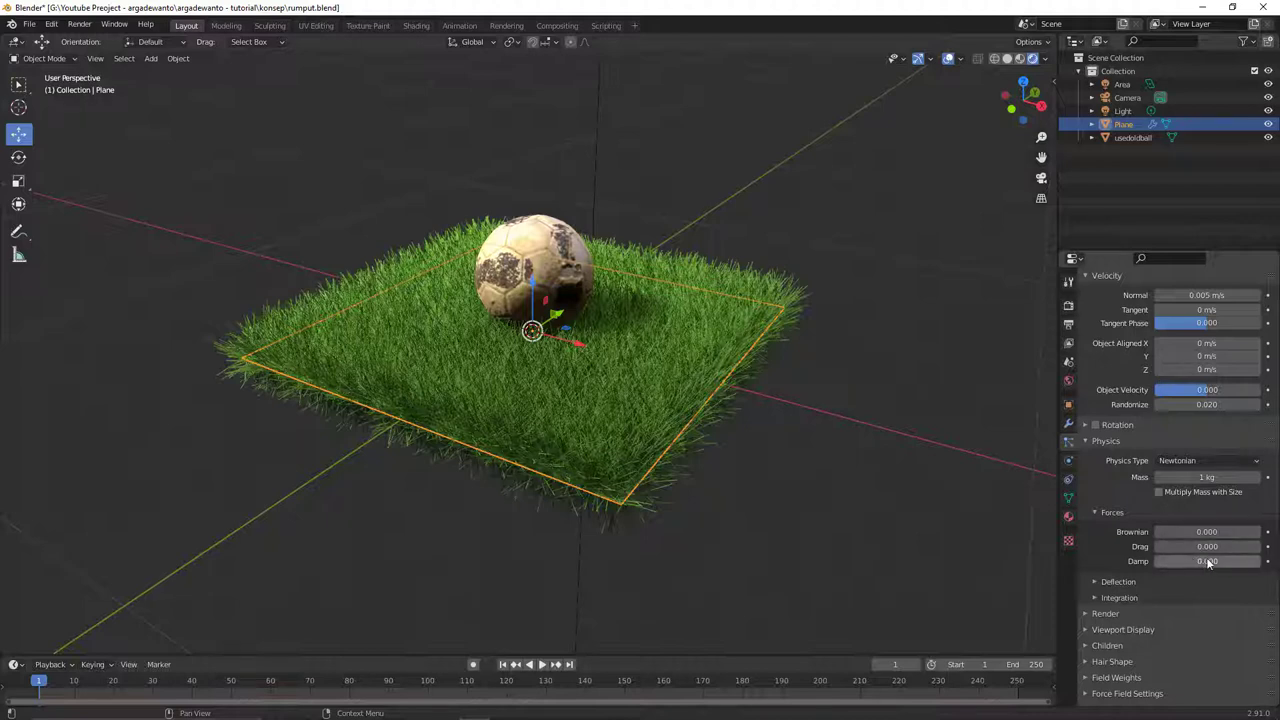
- Add 0.127 damping to the hair physics forces
click(1204, 566)
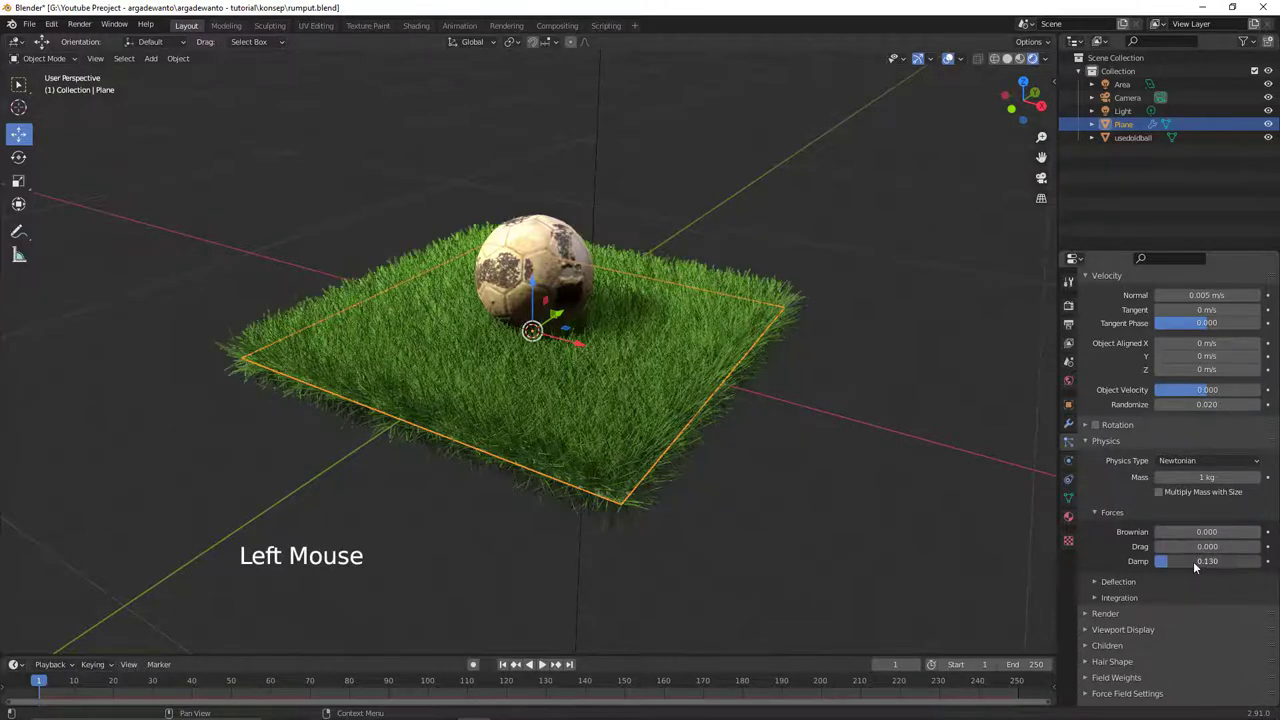
click(1196, 560)
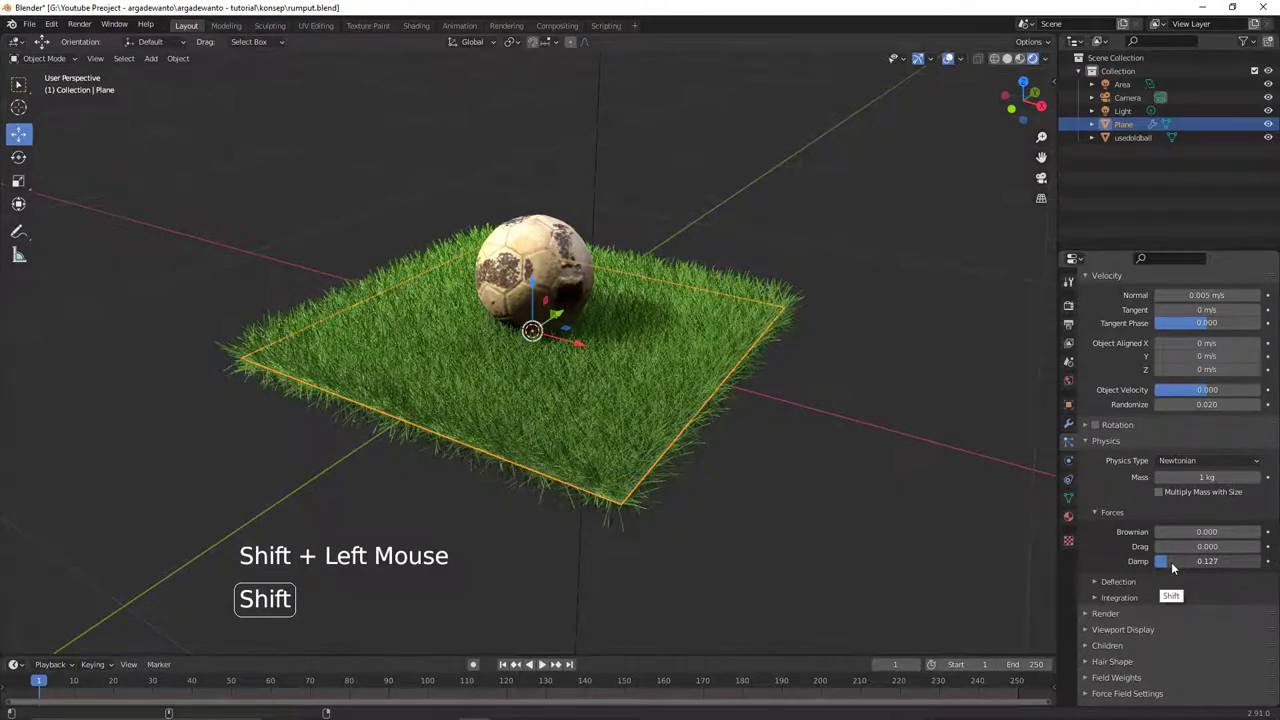
middle_click(805, 393)
middle_click(753, 355)
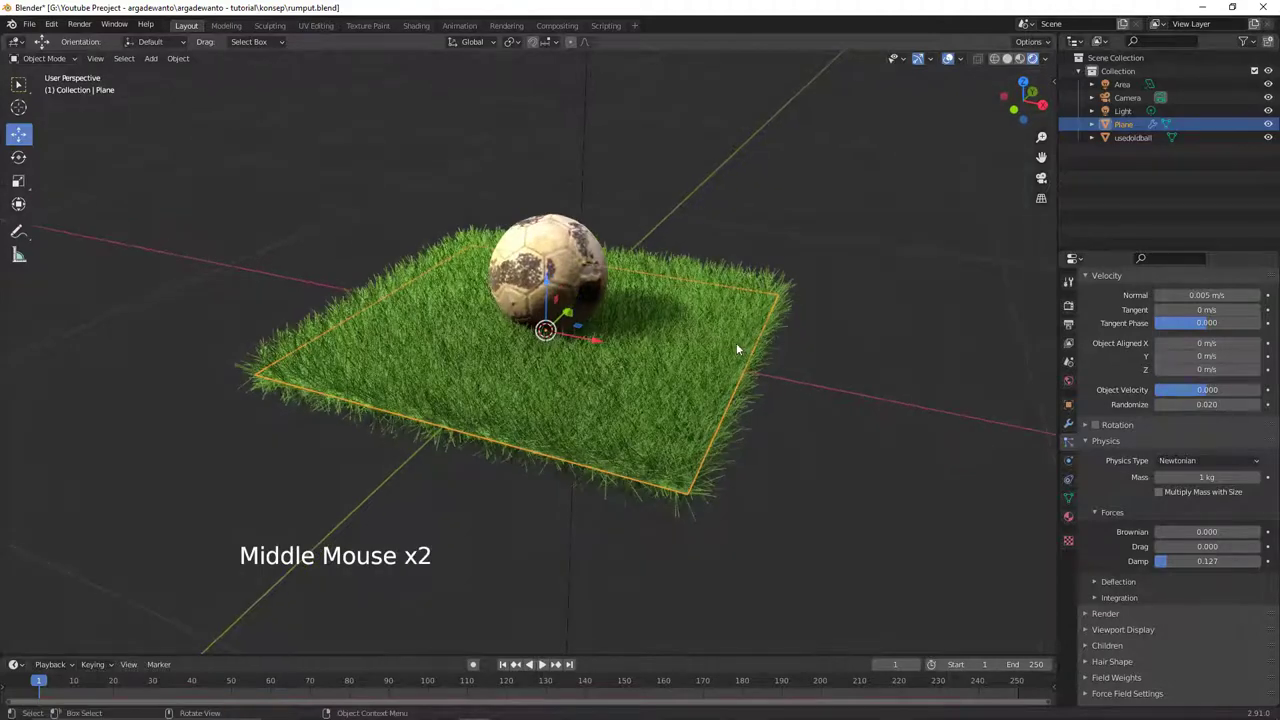
middle_click(762, 333)
middle_click(779, 329)
middle_click(746, 331)
middle_click(743, 337)
middle_click(725, 347)
middle_click(703, 343)
middle_click(652, 340)
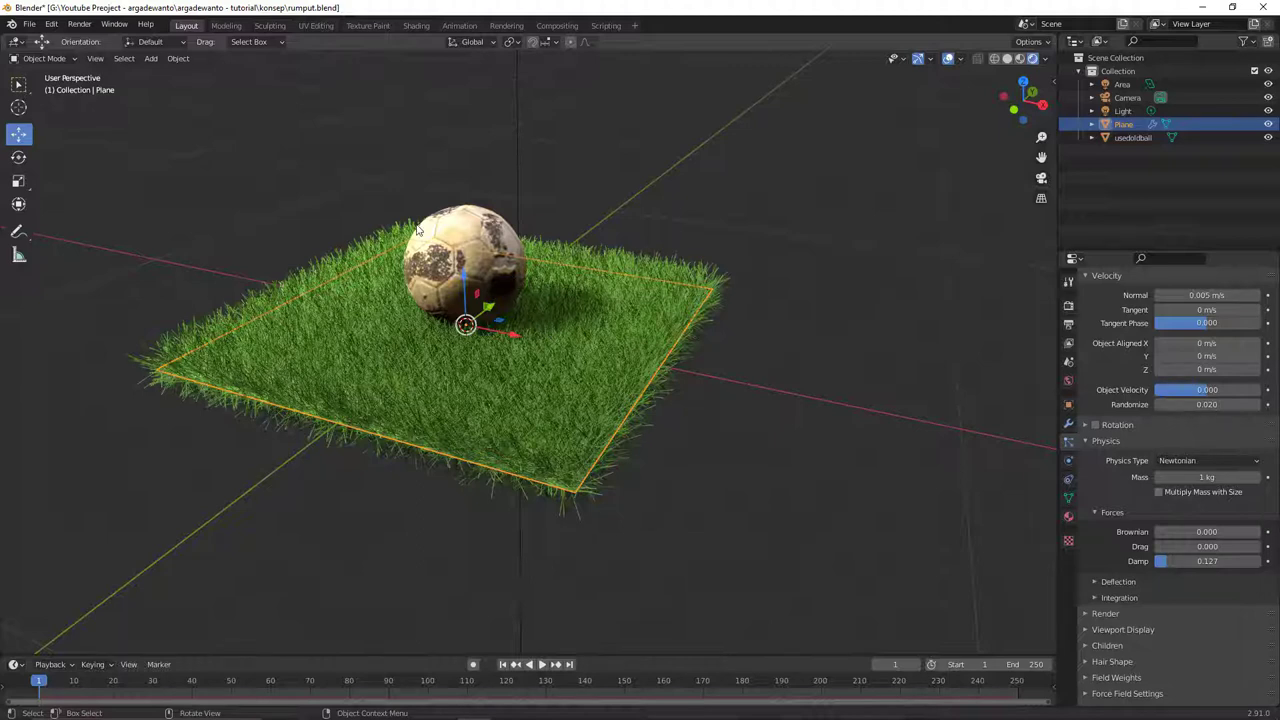
- Enter Particle Edit mode and raise the comb brush strength to 0.507
key(ctrl+Tab)
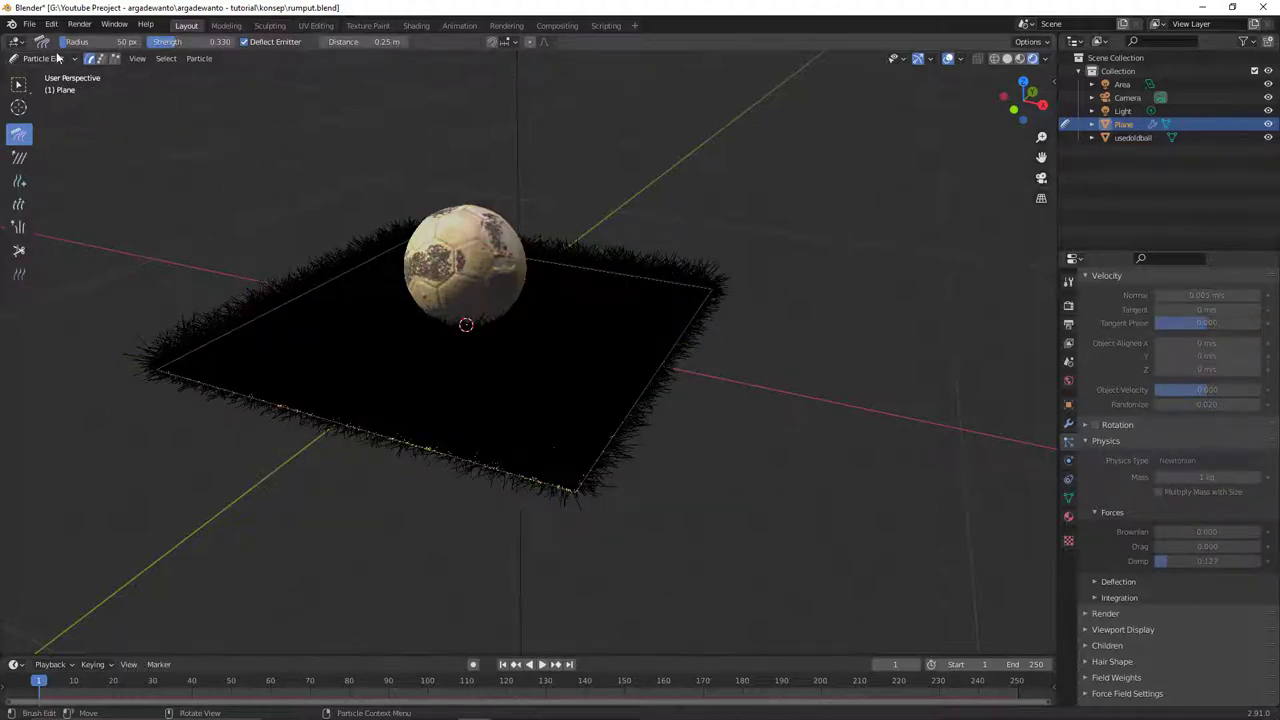
click(68, 61)
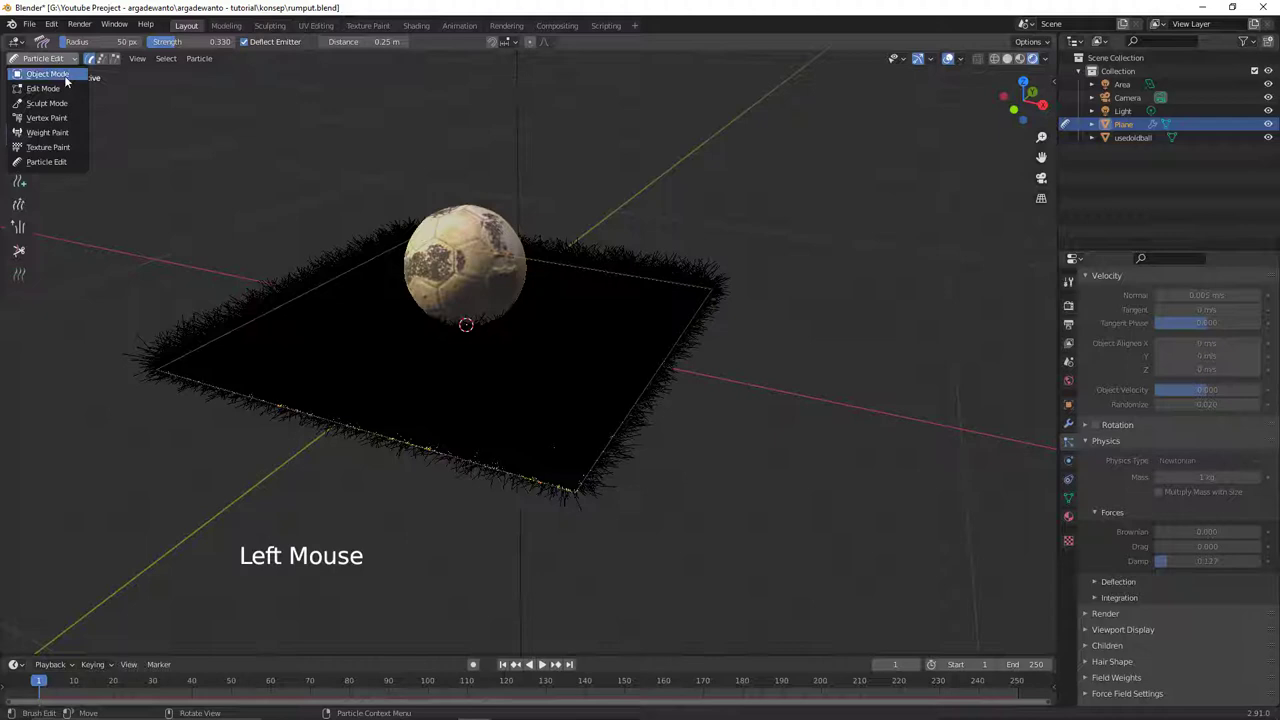
click(78, 64)
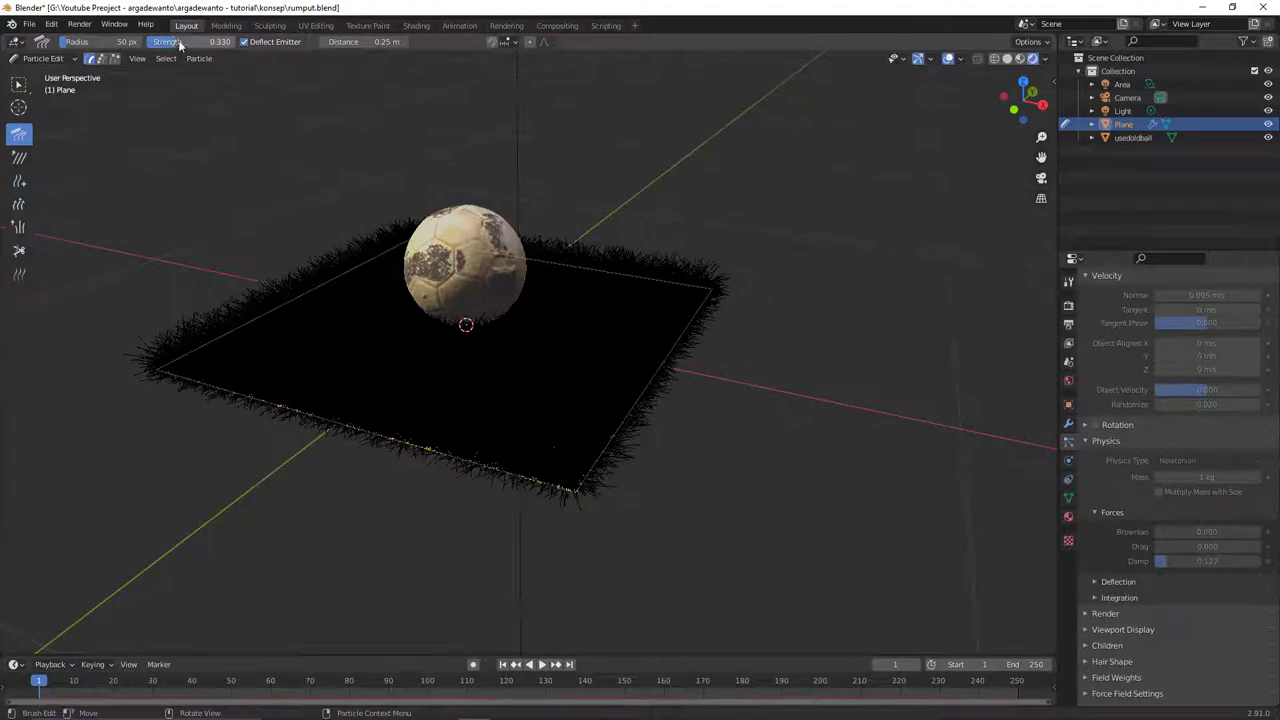
click(188, 44)
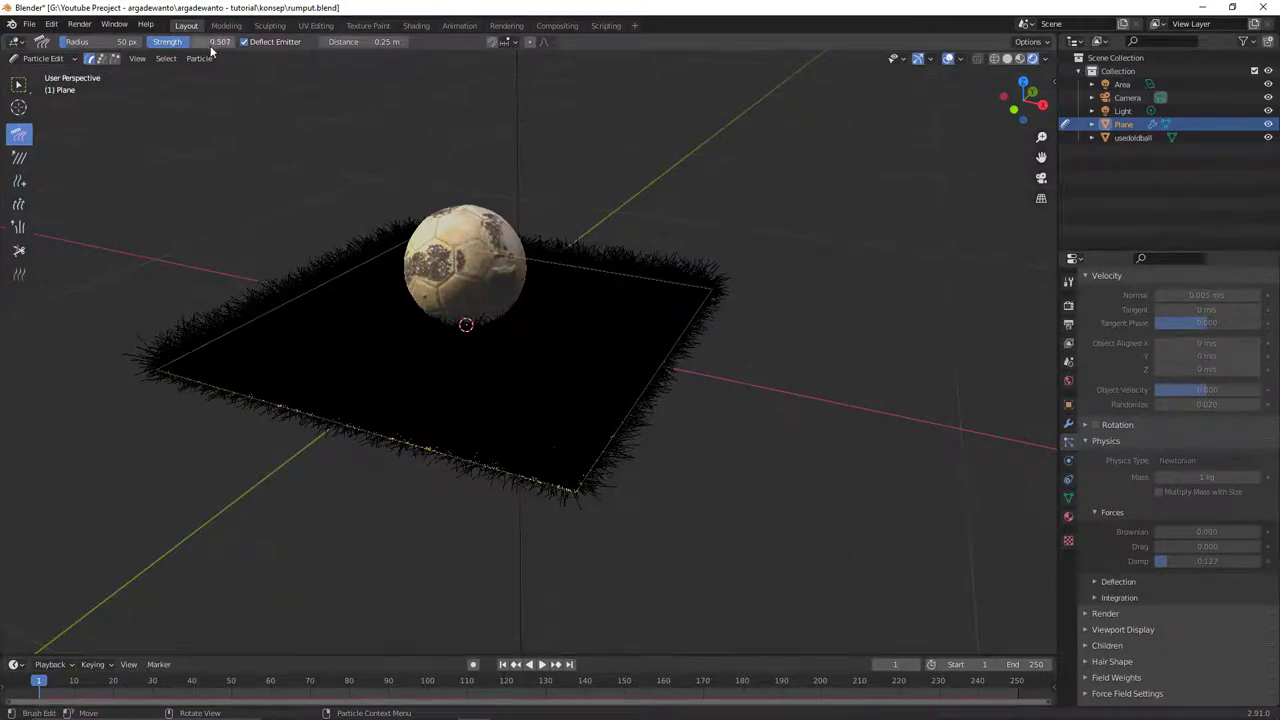
middle_click(440, 360)
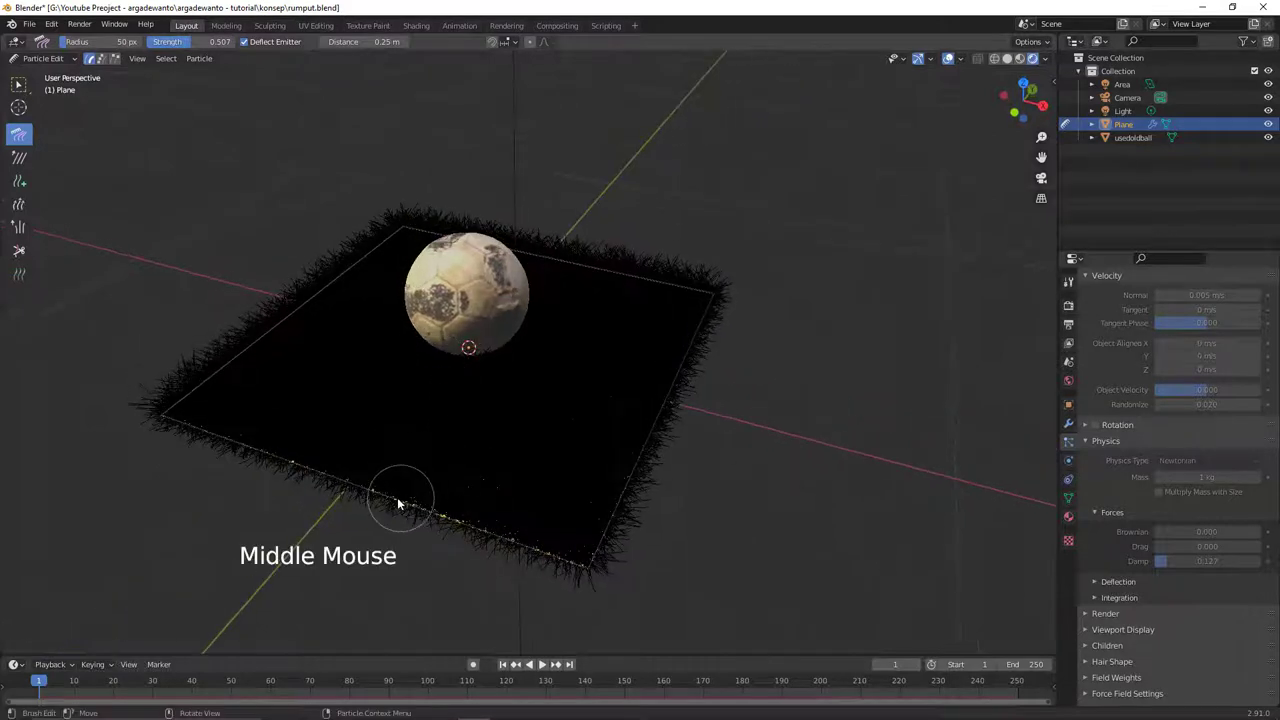
- Comb the grass hairs outward all around the patch edges
click(396, 507)
click(452, 516)
click(480, 525)
click(552, 548)
click(589, 558)
click(619, 551)
click(660, 503)
click(682, 460)
click(709, 369)
click(730, 338)
click(741, 288)
click(669, 267)
click(649, 259)
click(626, 256)
click(571, 235)
click(496, 221)
click(471, 221)
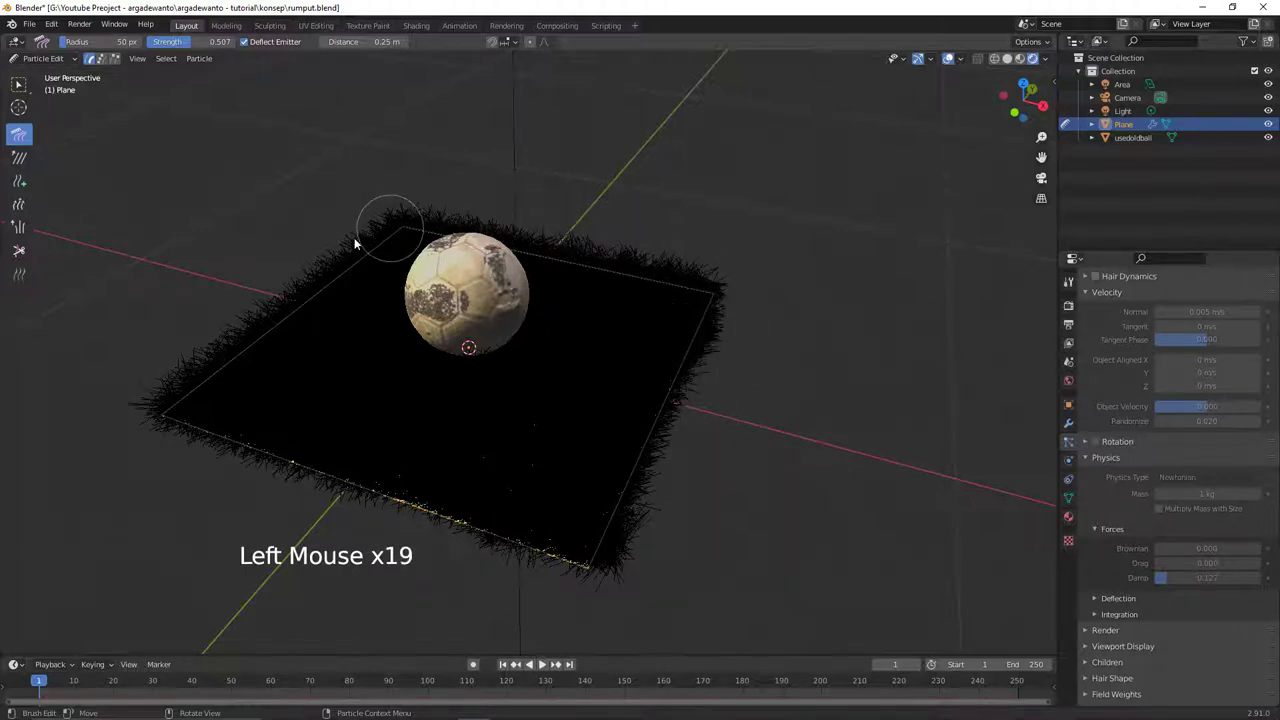
- Comb the hairs at the back-left corner and along the right edge
click(334, 267)
click(283, 294)
click(235, 329)
click(226, 342)
click(415, 343)
click(478, 370)
click(516, 360)
click(538, 345)
click(551, 340)
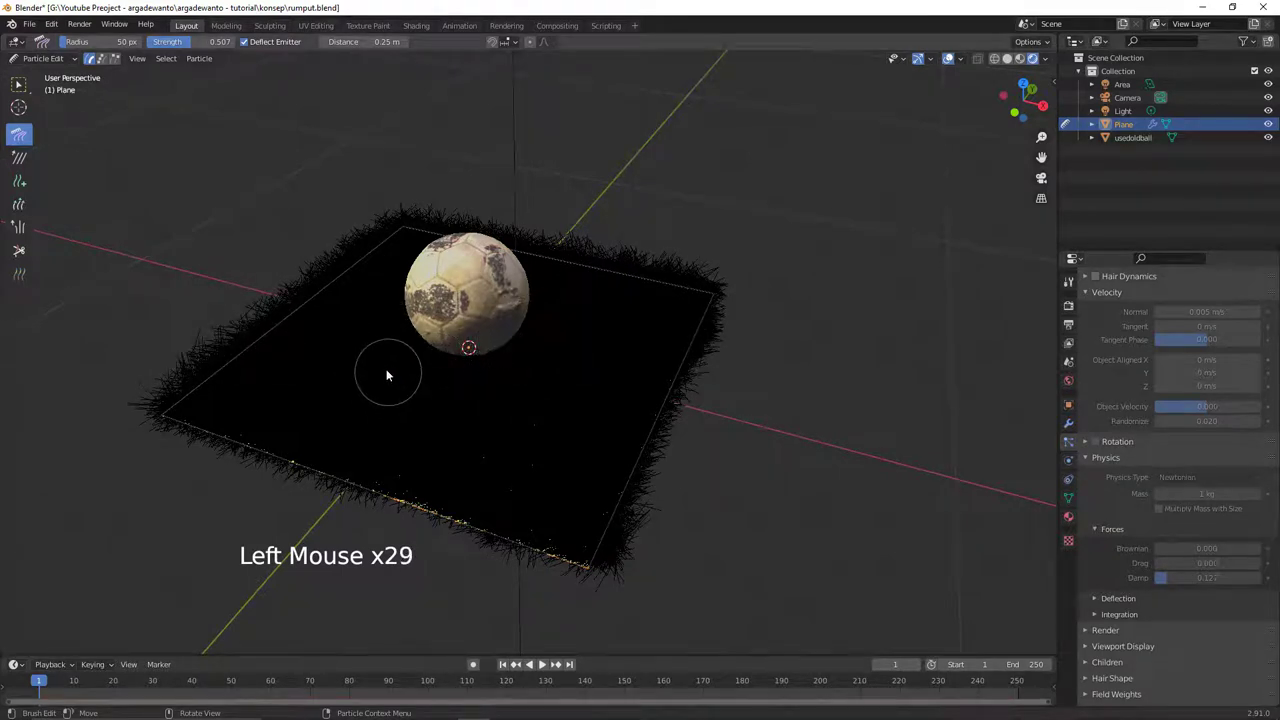
click(415, 371)
click(417, 387)
click(483, 424)
click(562, 435)
click(563, 387)
click(598, 361)
click(655, 326)
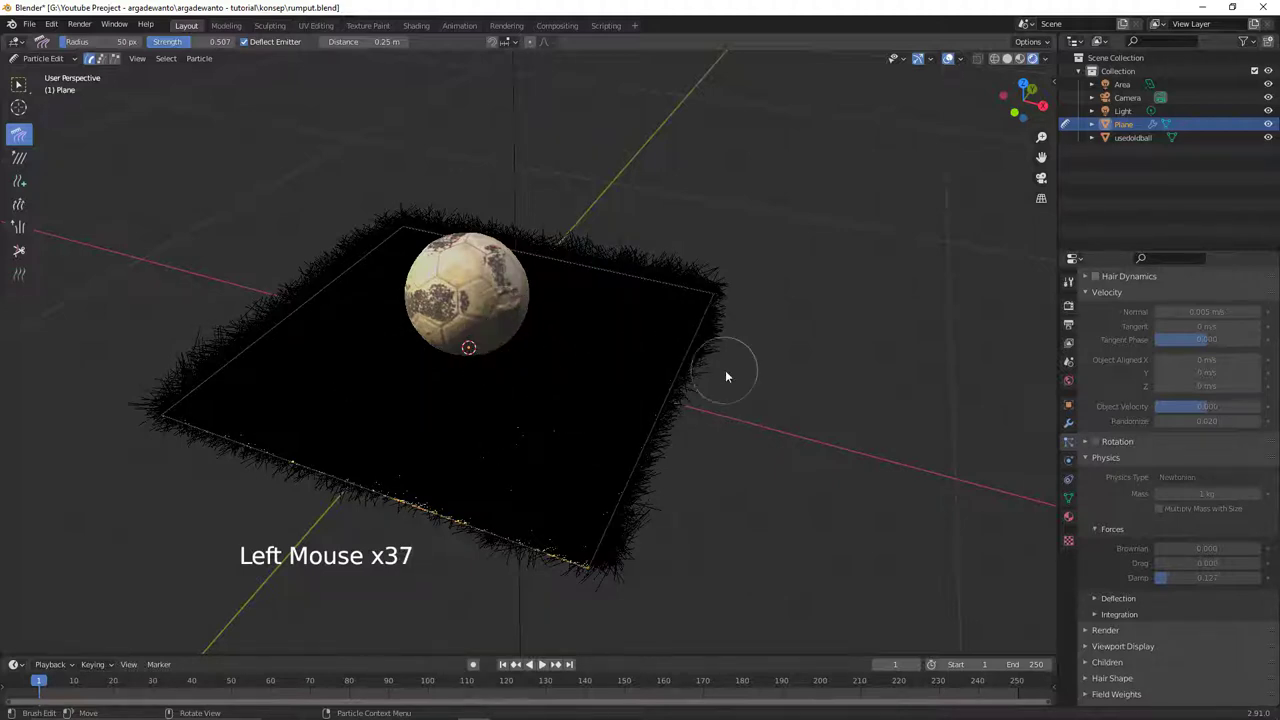
- Return to Object Mode, deselect everything and view the ball on the grass patch
key(ctrl+Tab)
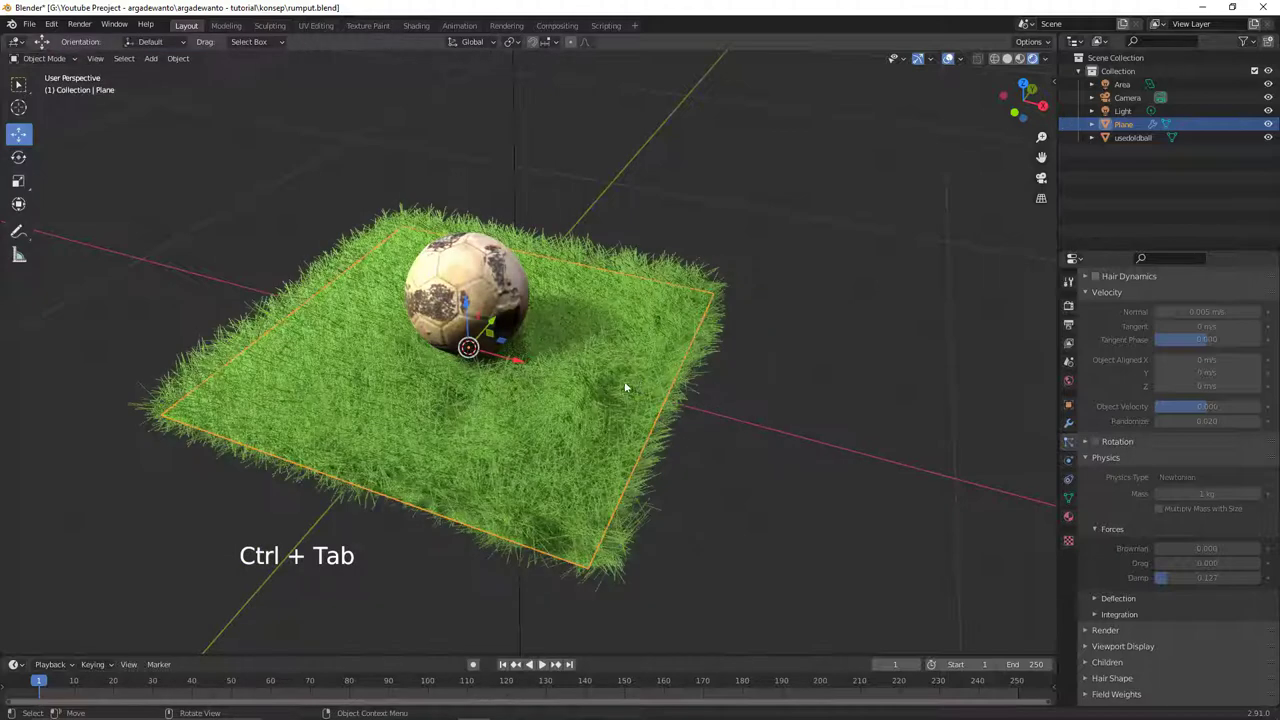
key(Tab)
key(Tab)
key(alt+a)
middle_click(582, 360)
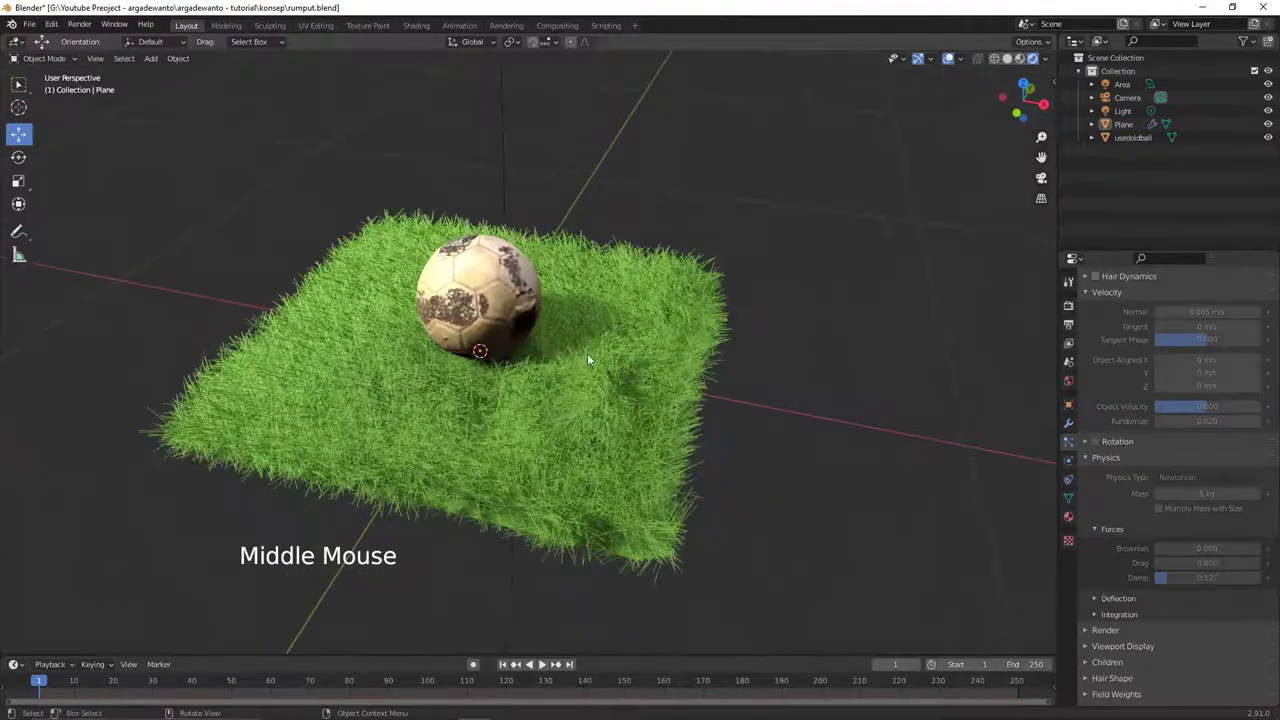
middle_click(593, 374)
middle_click(574, 378)
middle_click(567, 374)
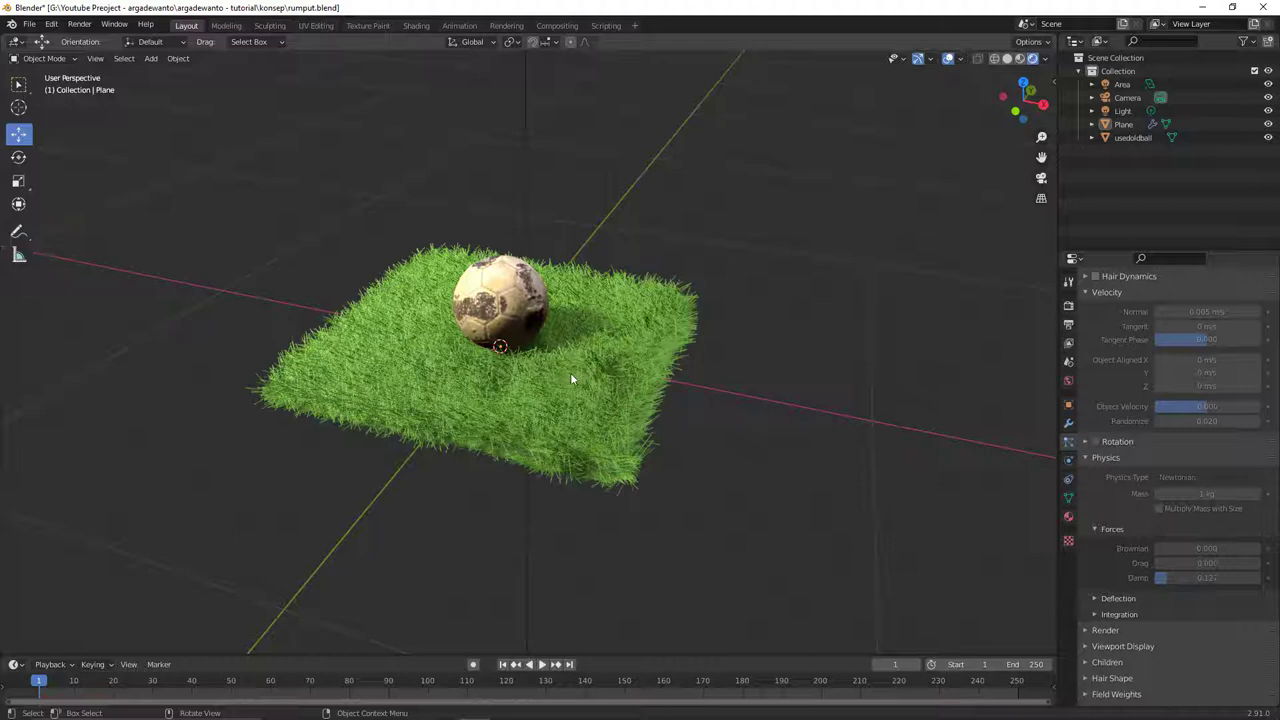
- Add a cylinder, isolate it in local view and switch to Solid shading
key(shift+a)
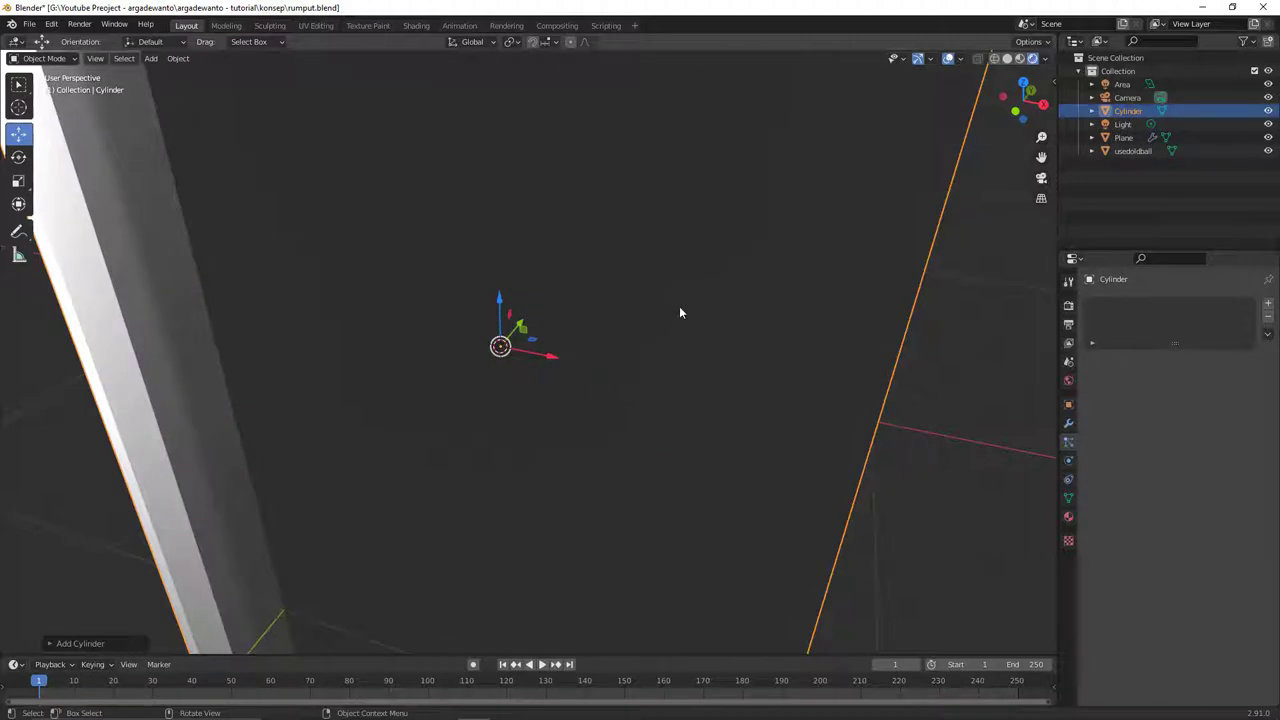
key(/)
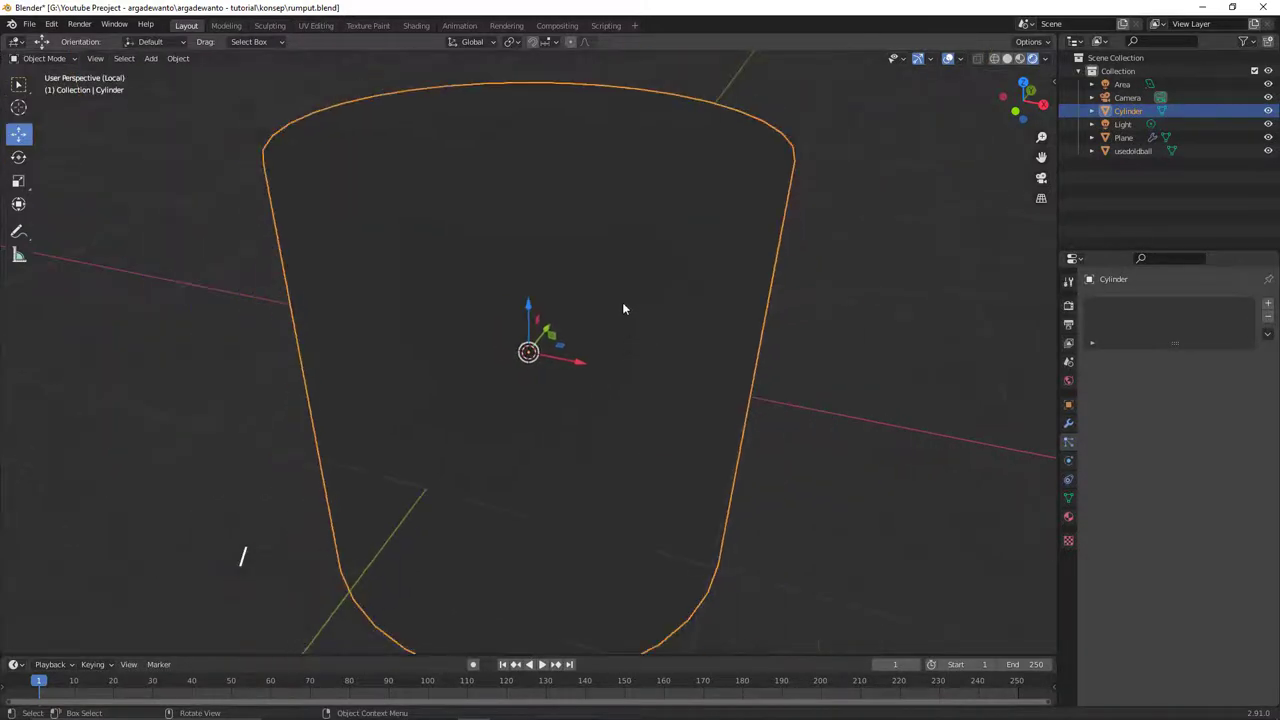
key(z)
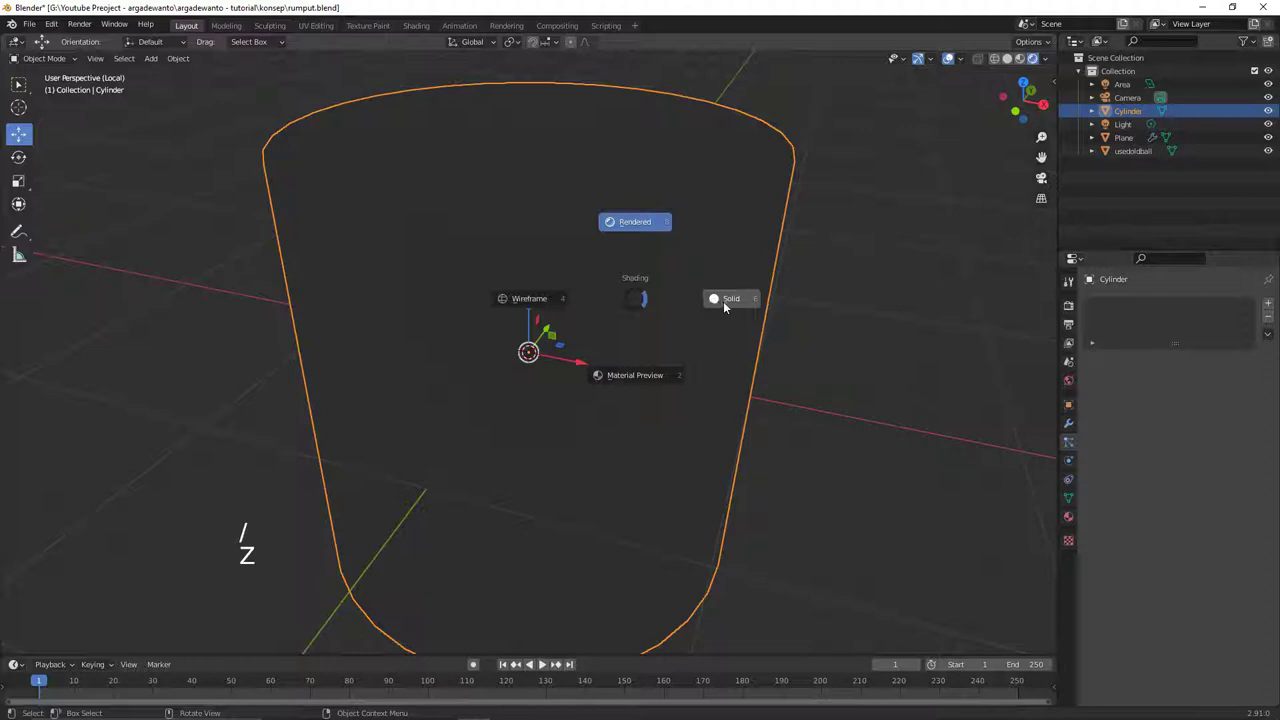
middle_click(632, 324)
click(597, 252)
- In Edit Mode, separate the cylinder's top face into its own object, Cylinder.001
key(Tab)
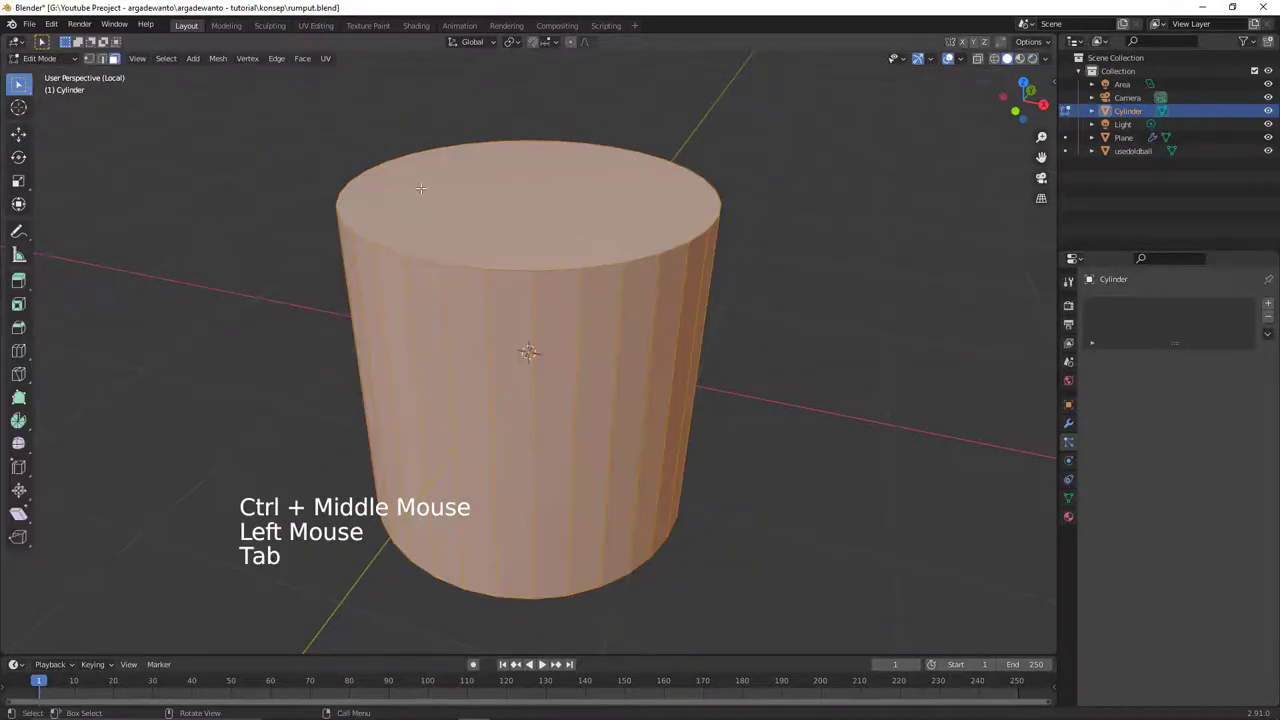
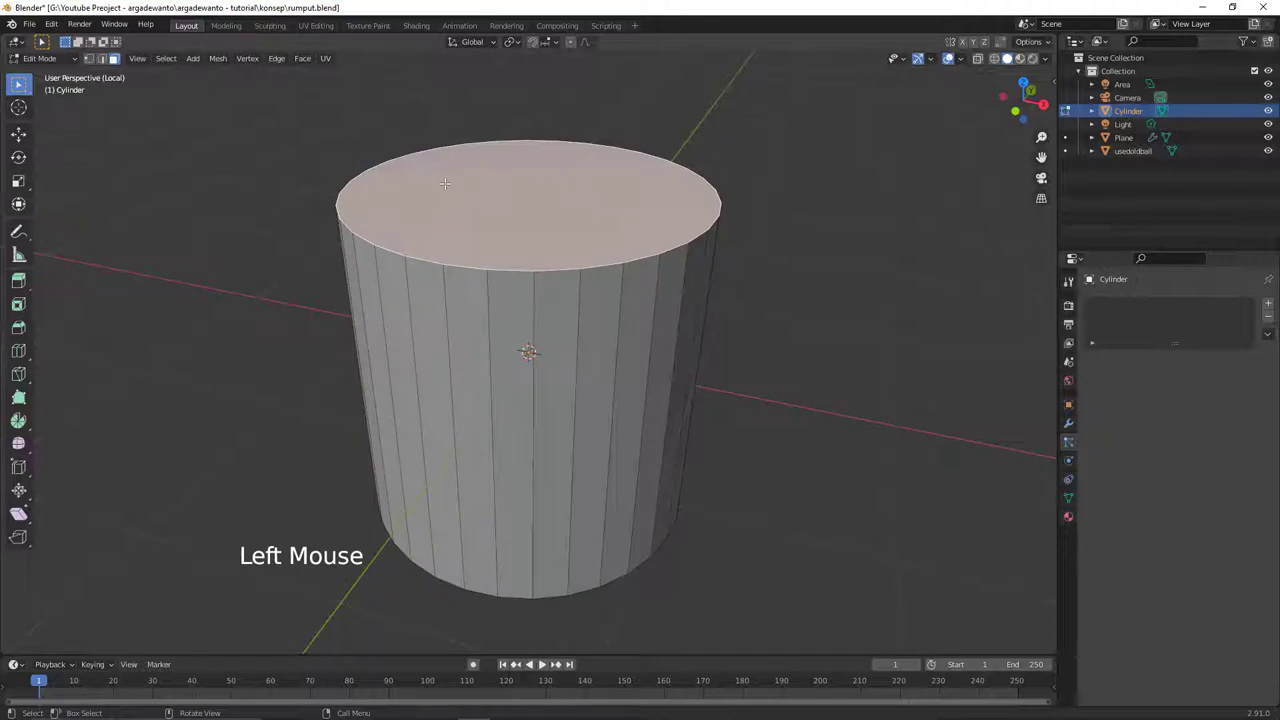
key(ctrl+alt+e)
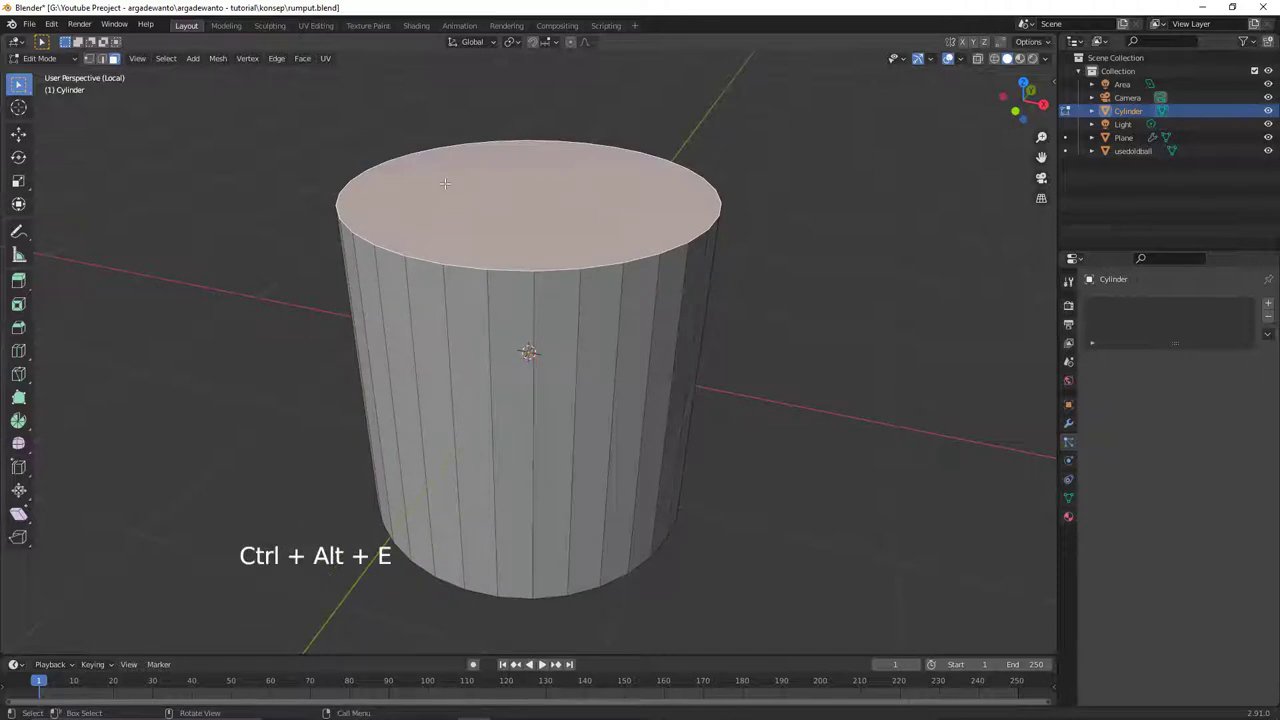
key(p)
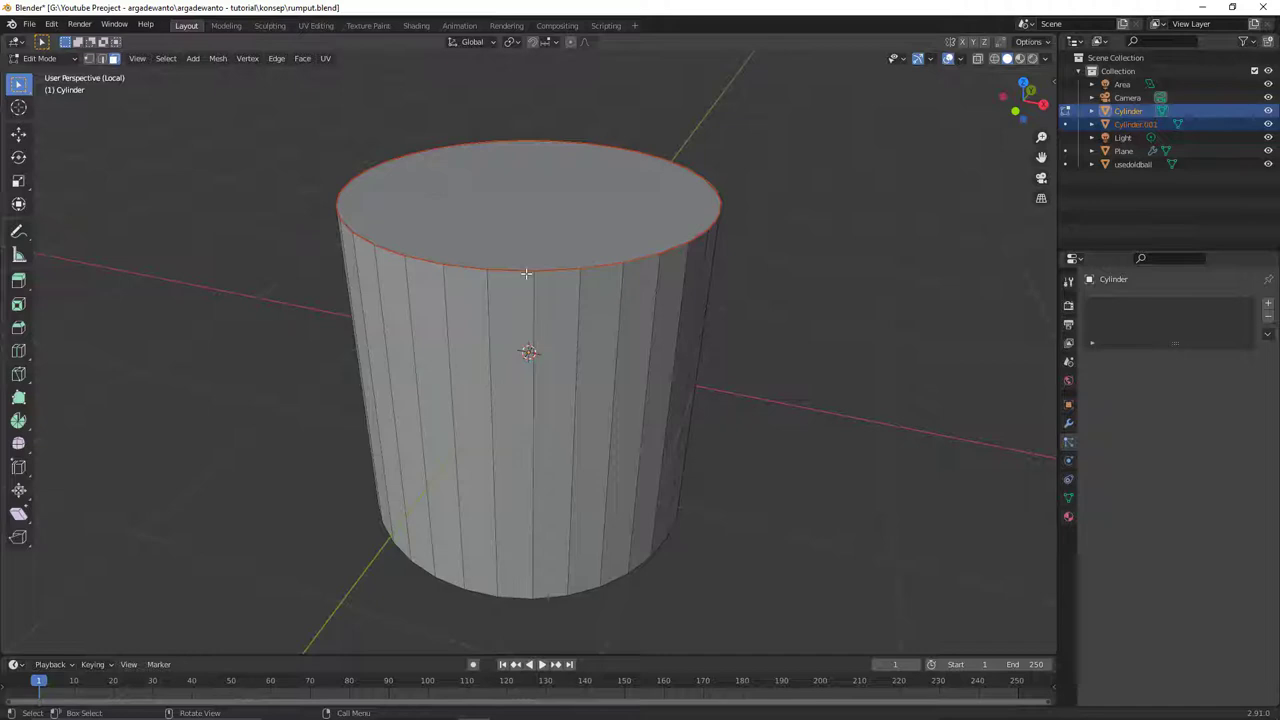
- Delete the leftover cylinder body, keep the top disc and leave local view
key(Tab)
click(519, 324)
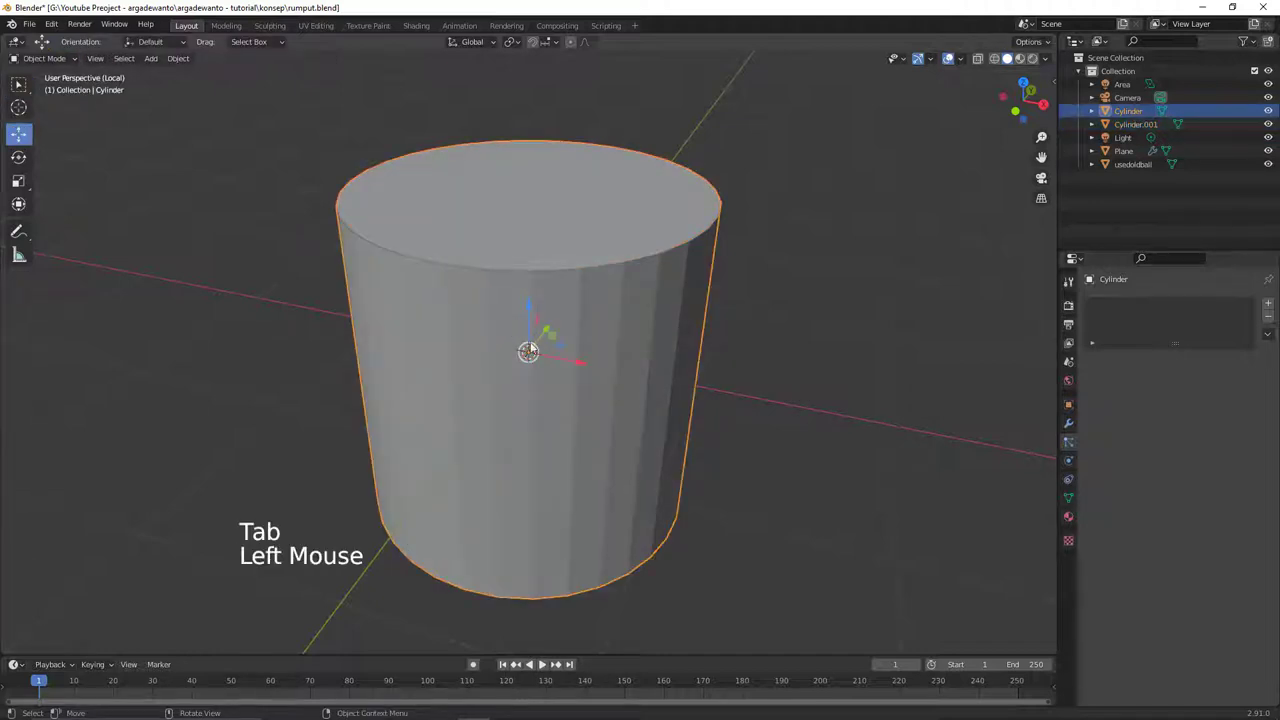
key(x)
click(544, 248)
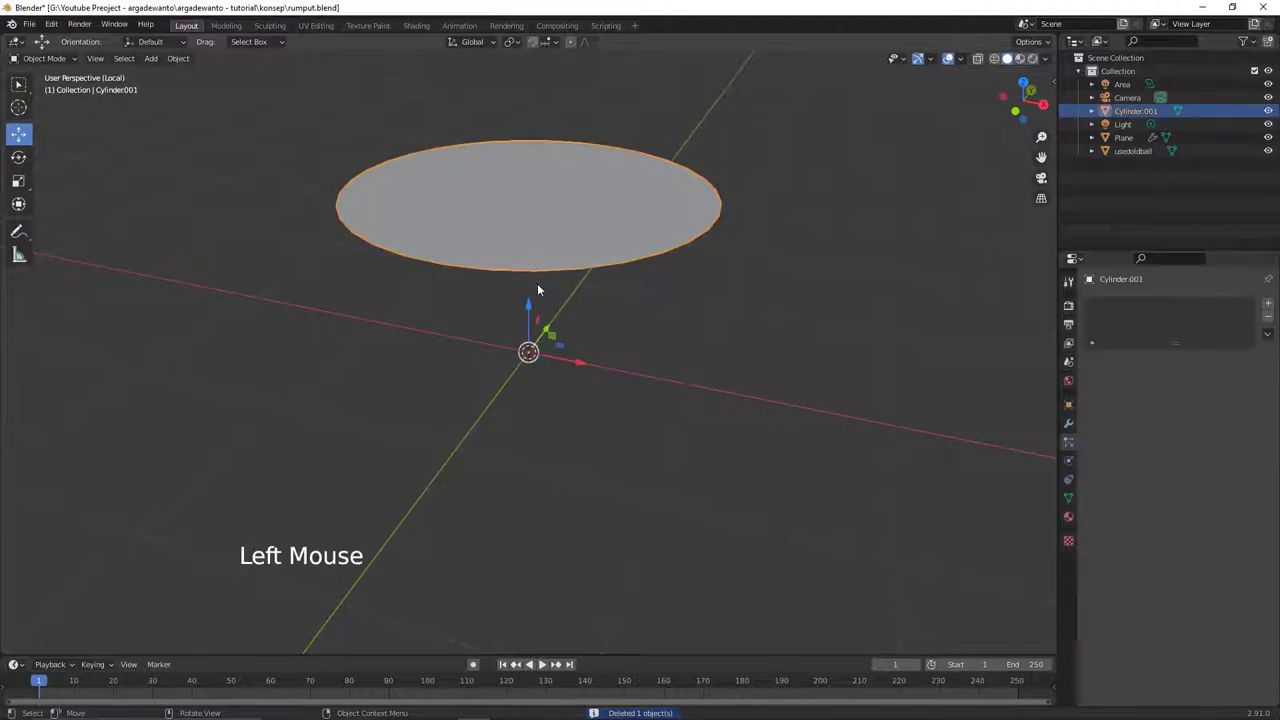
key(/)
- Scale the disc to about quarter size and place it beneath the ball
middle_click(594, 292)
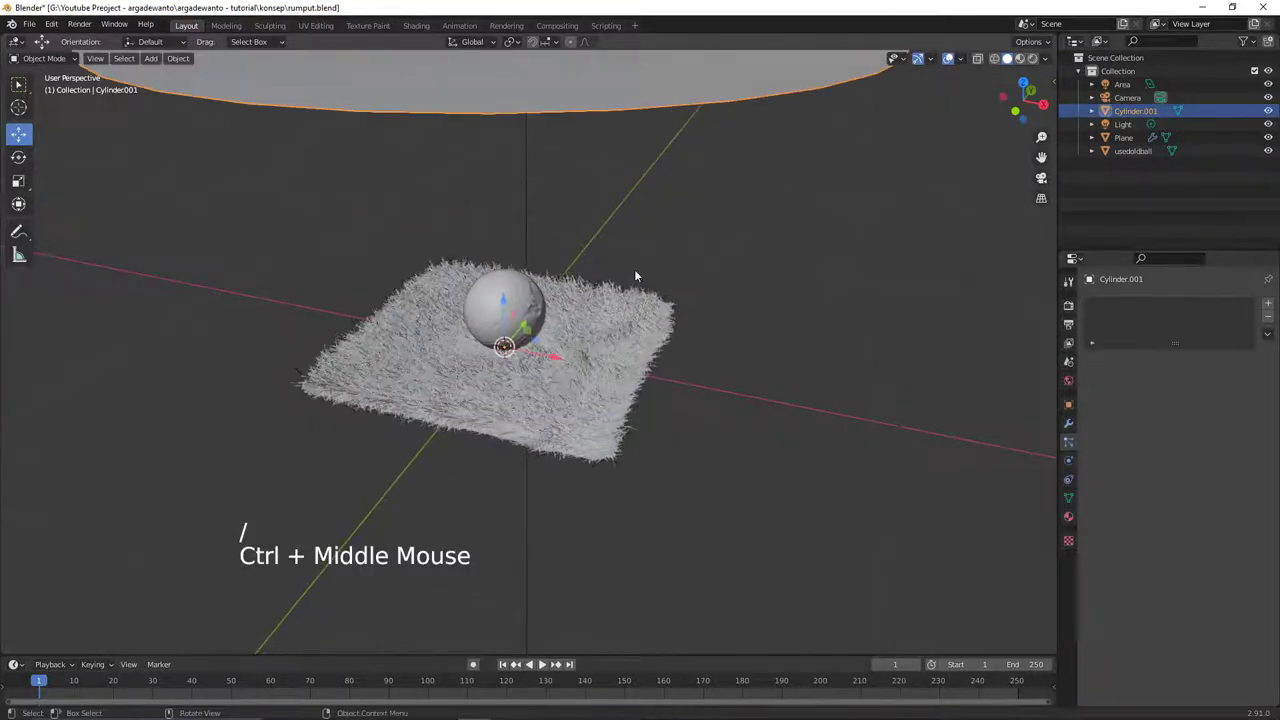
key(s)
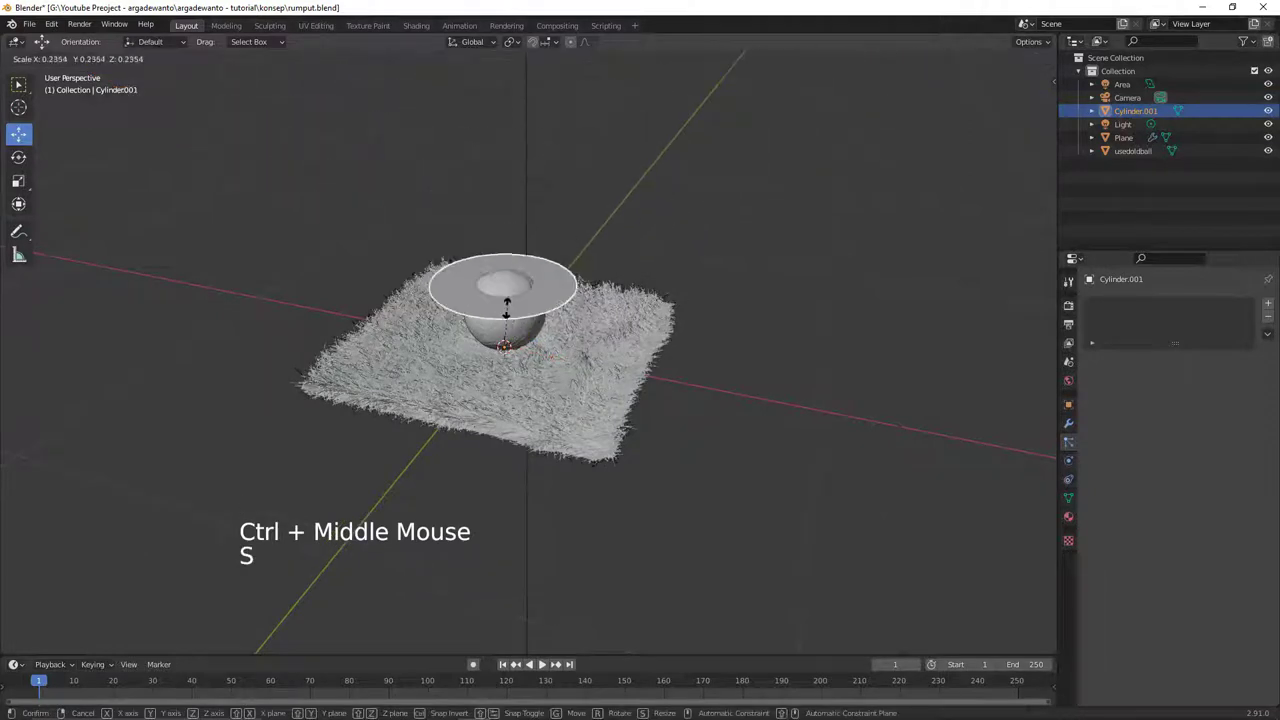
click(509, 299)
middle_click(564, 285)
key(z)
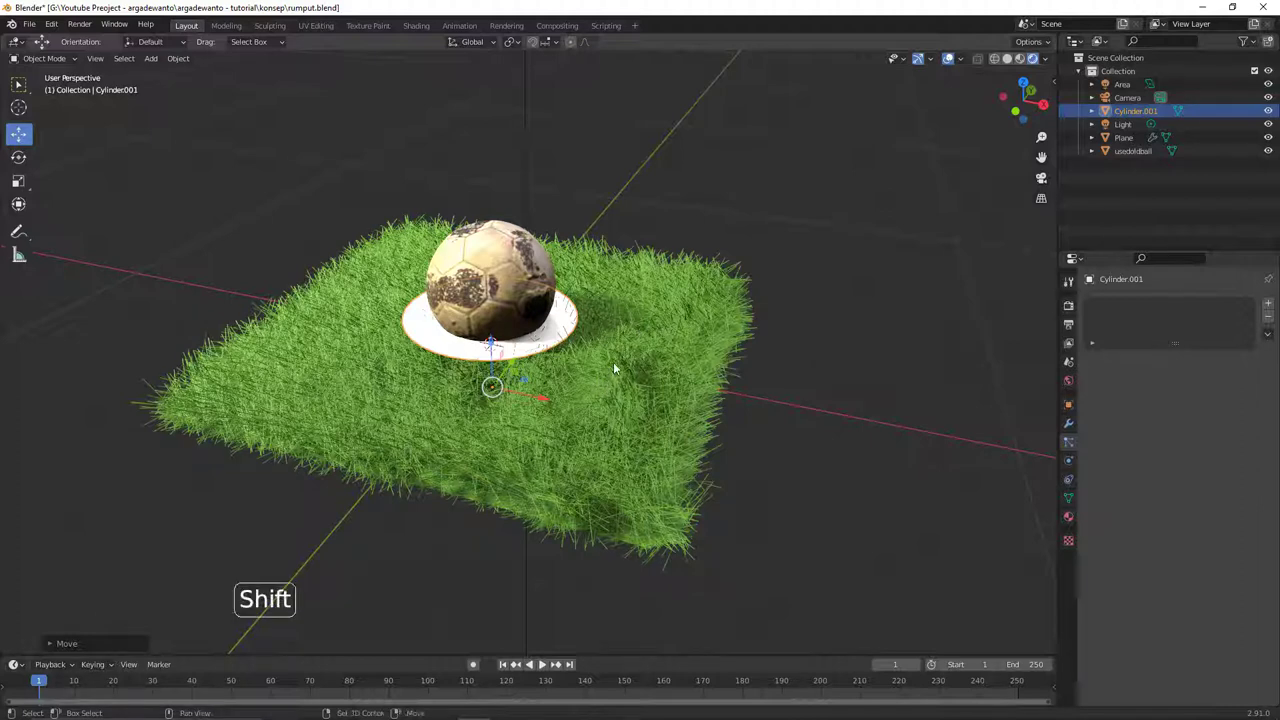
- Copy the grass plane's hair particle system onto Cylinder.001 via Ctrl+L
click(628, 370)
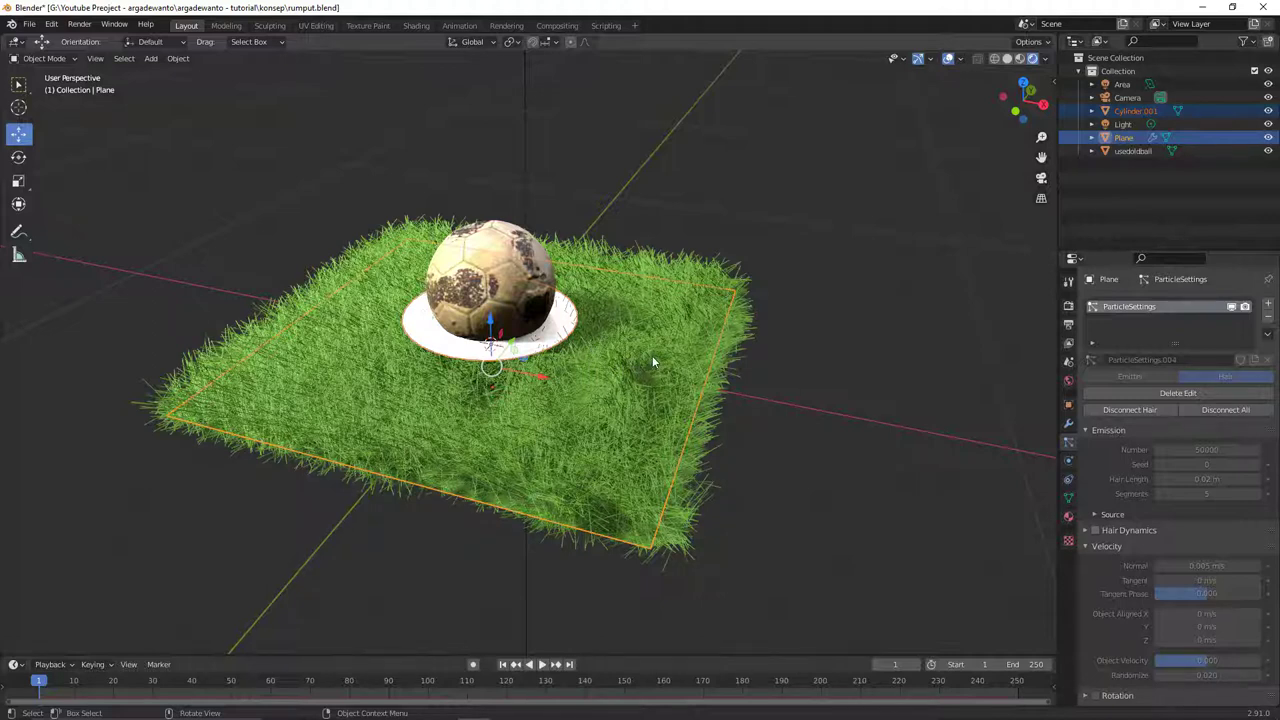
key(ctrl+l)
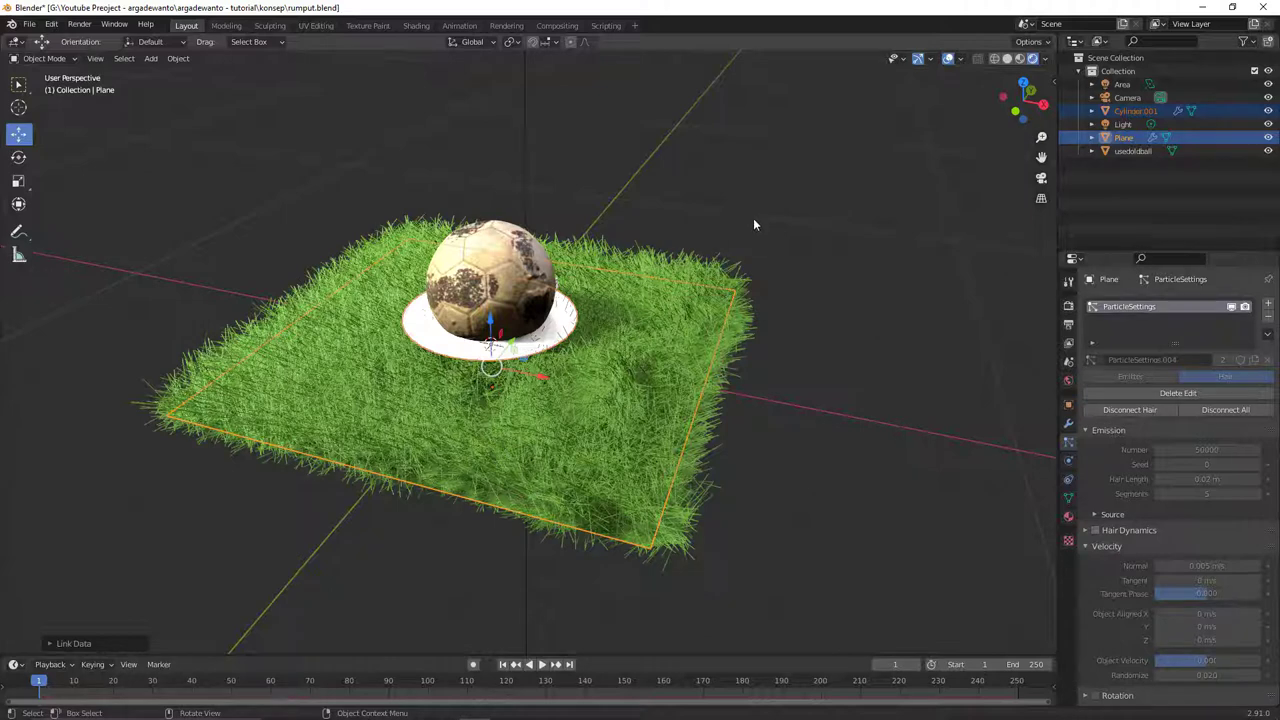
click(763, 230)
click(684, 344)
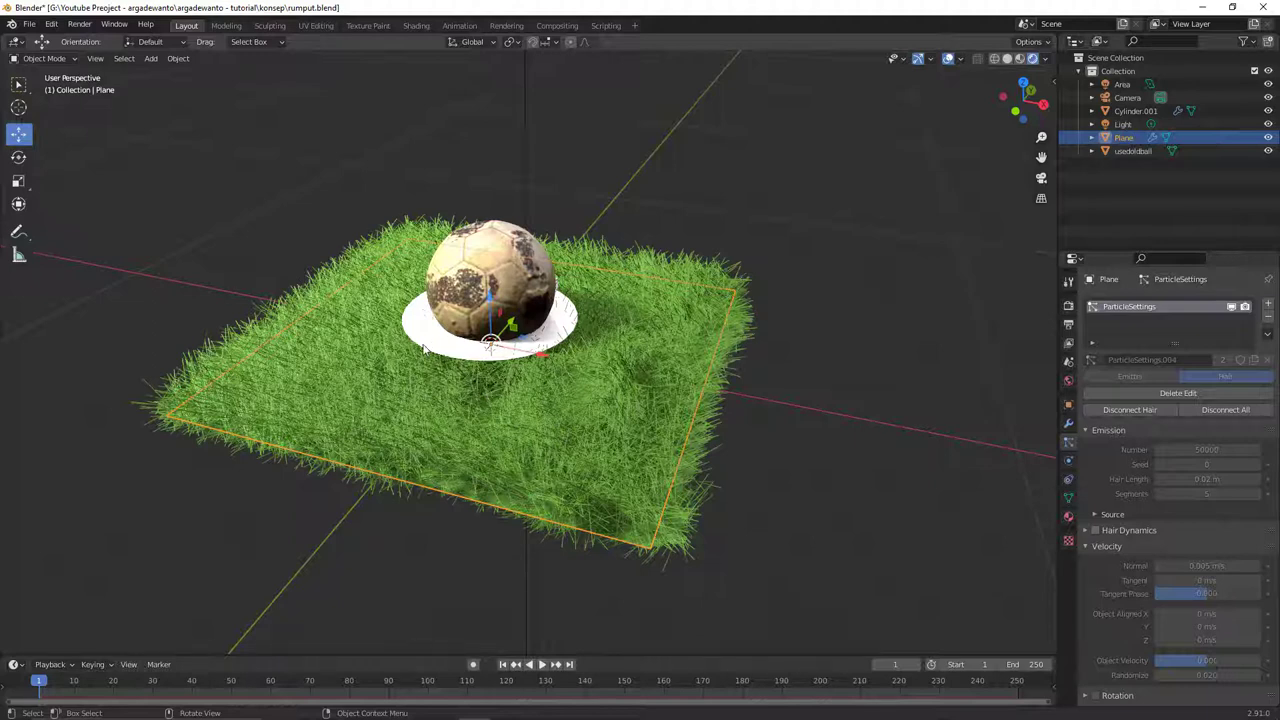
click(446, 339)
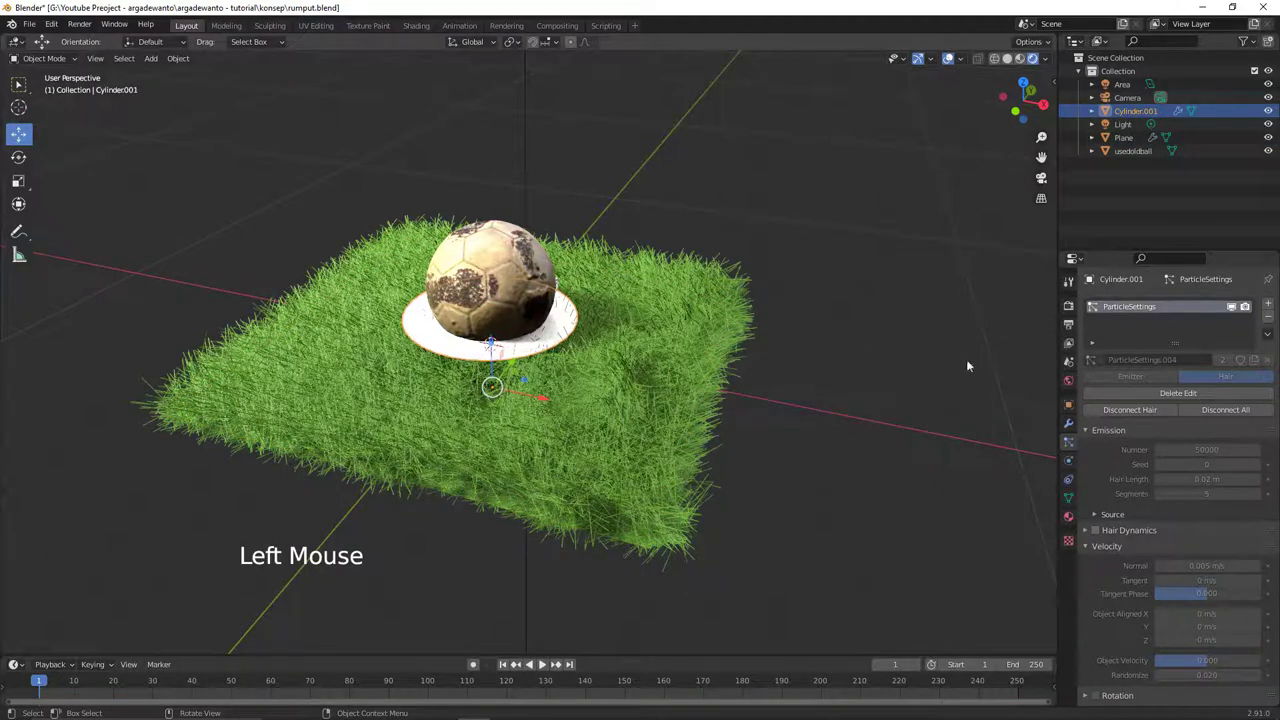
- Show the copied hair on the cylinder at 20000 strands and inspect it around the ball
click(1174, 398)
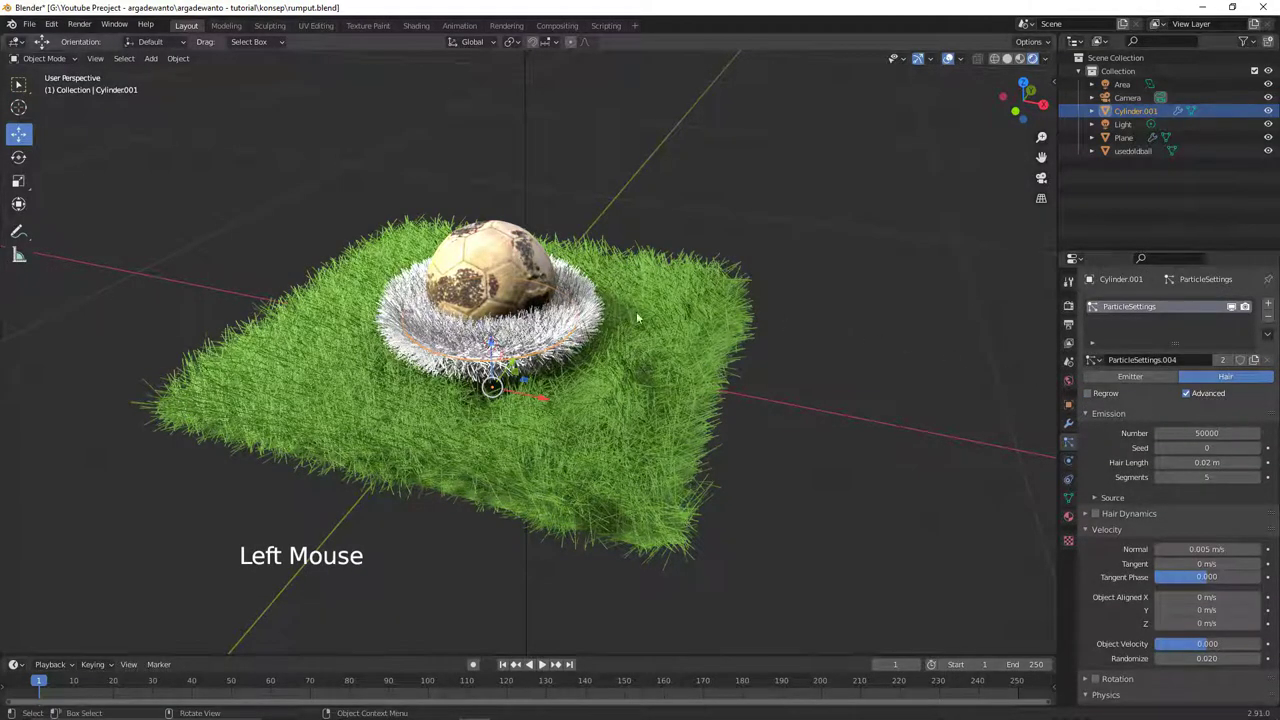
middle_click(568, 299)
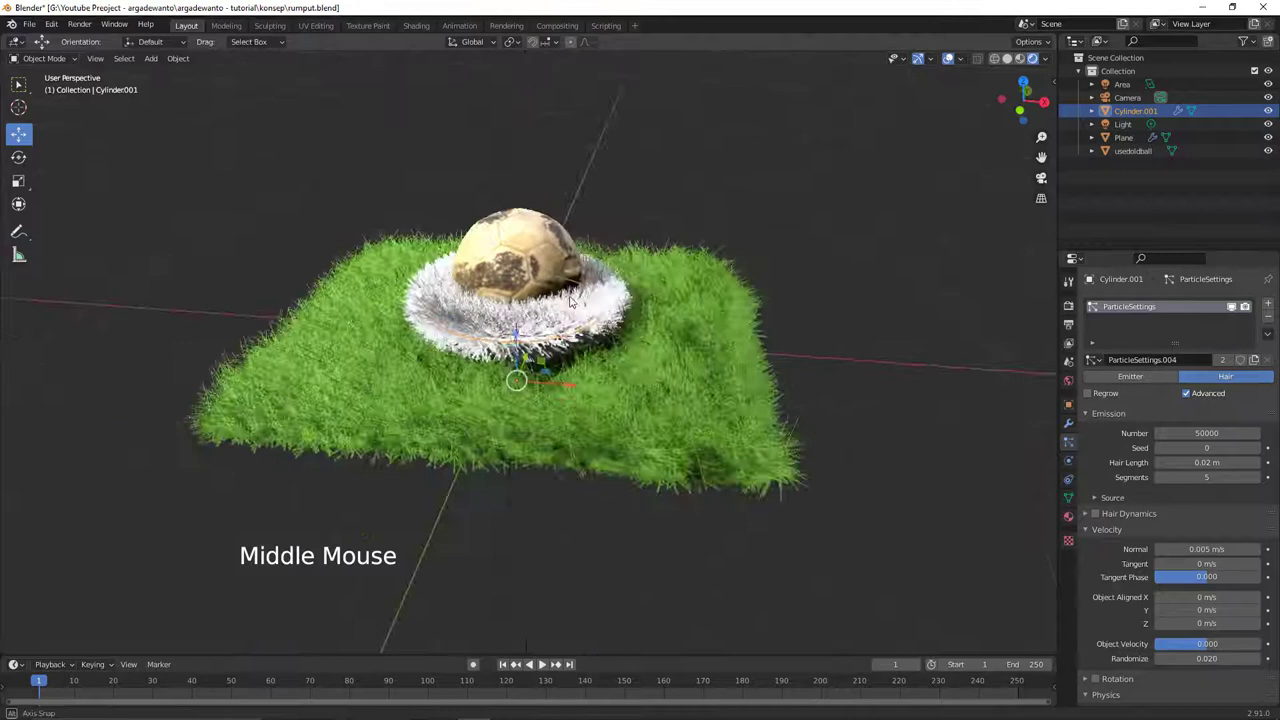
click(520, 330)
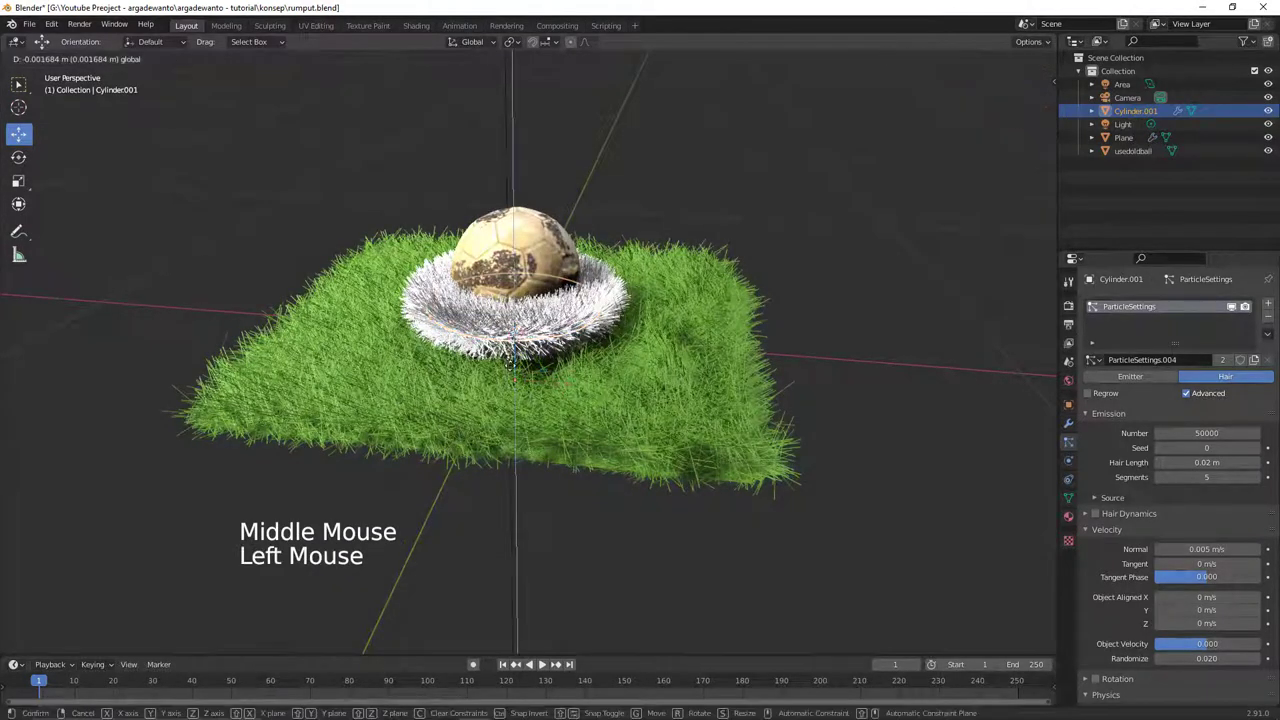
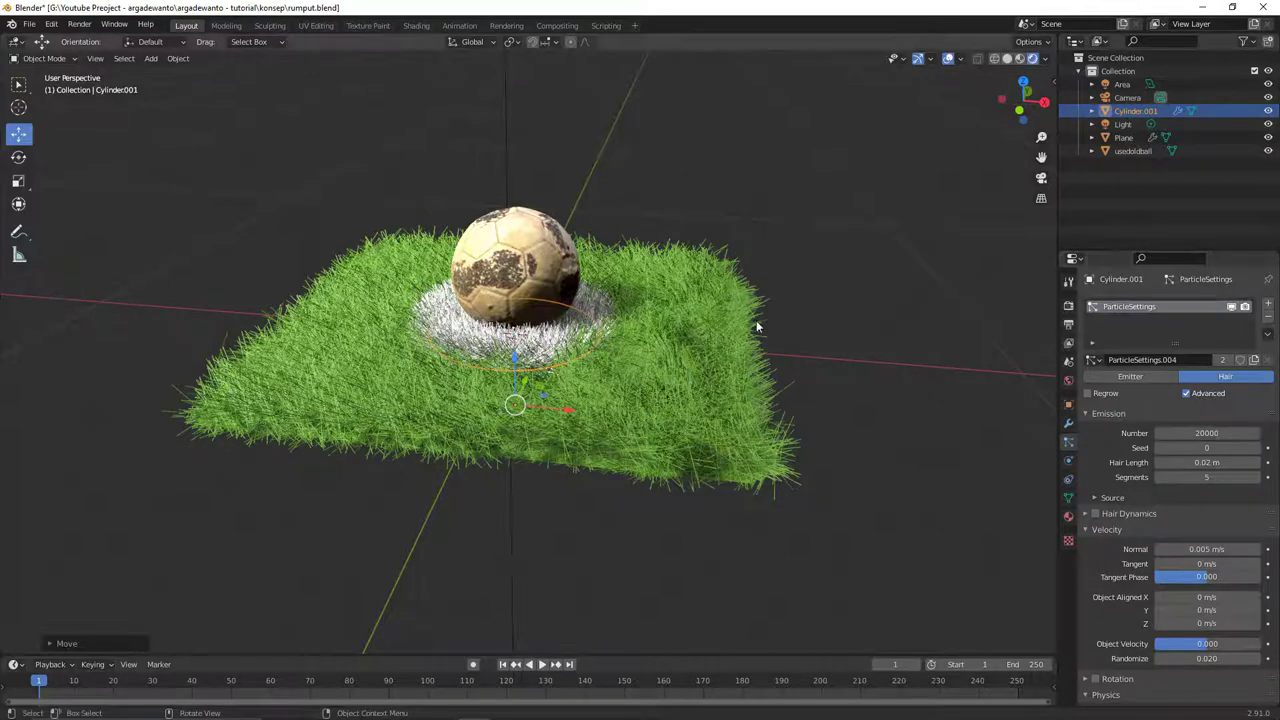
middle_click(705, 327)
- Shrink and lower the cylinder so only a white tuft rings the ball, then select the grass plane
key(s)
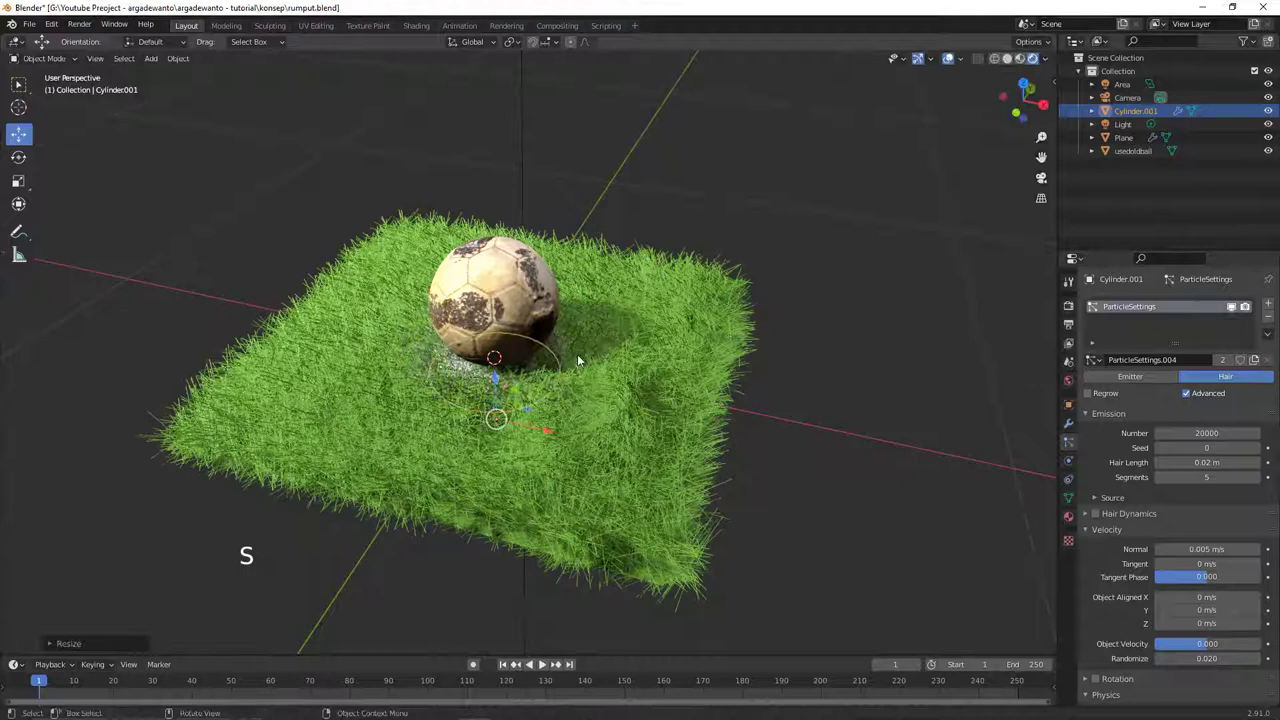
click(499, 379)
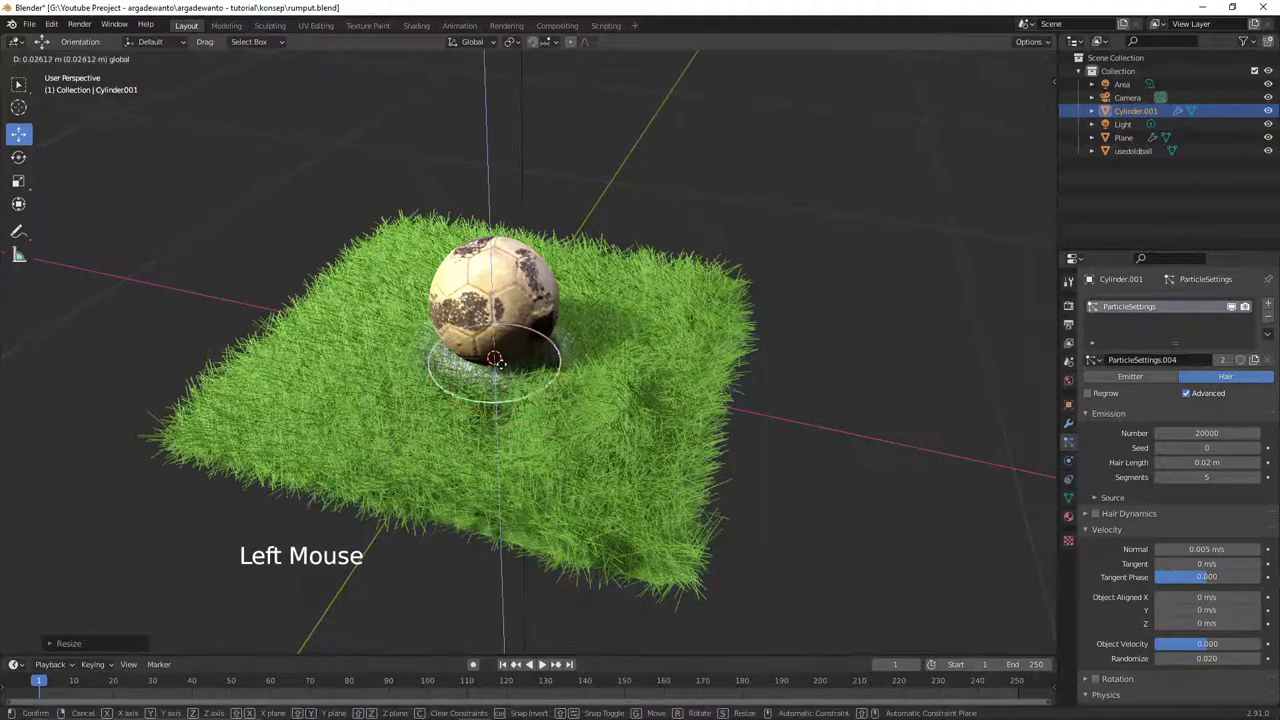
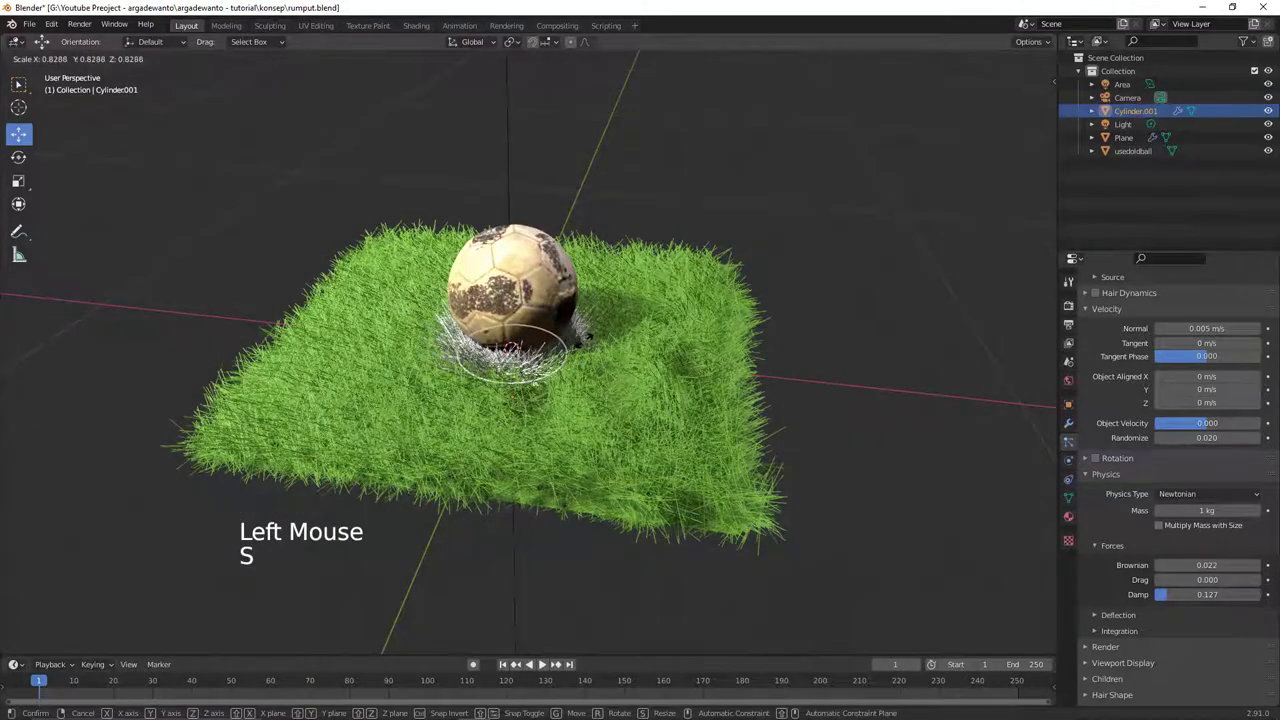
key(alt+a)
middle_click(610, 358)
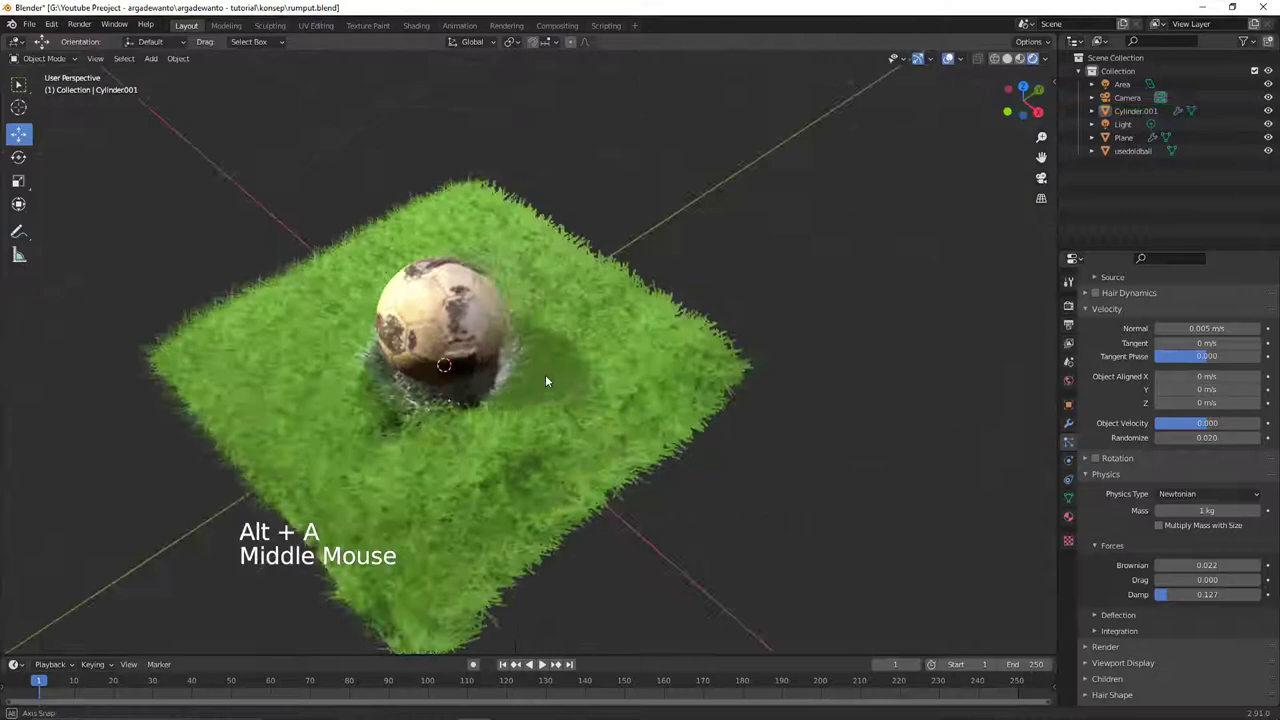
middle_click(611, 328)
middle_click(607, 315)
click(613, 320)
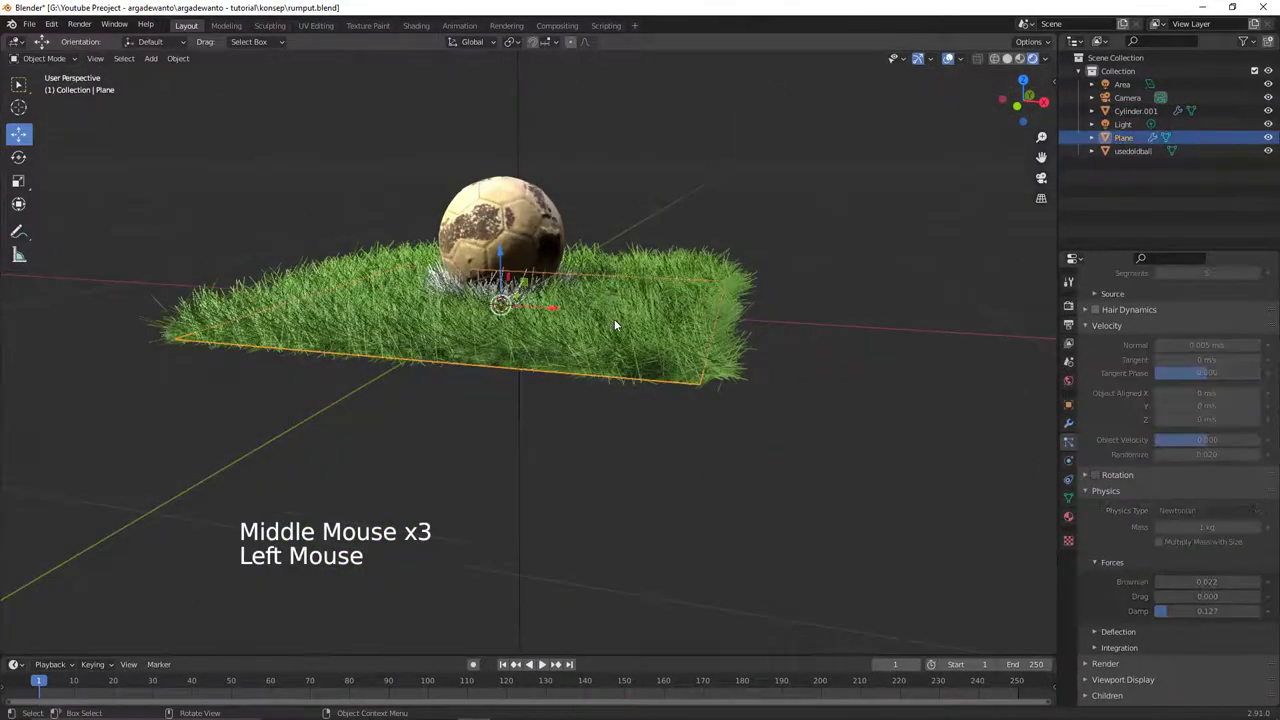
- Duplicate the grass plane and move the copy down along Z beneath the original
key(shift+d)
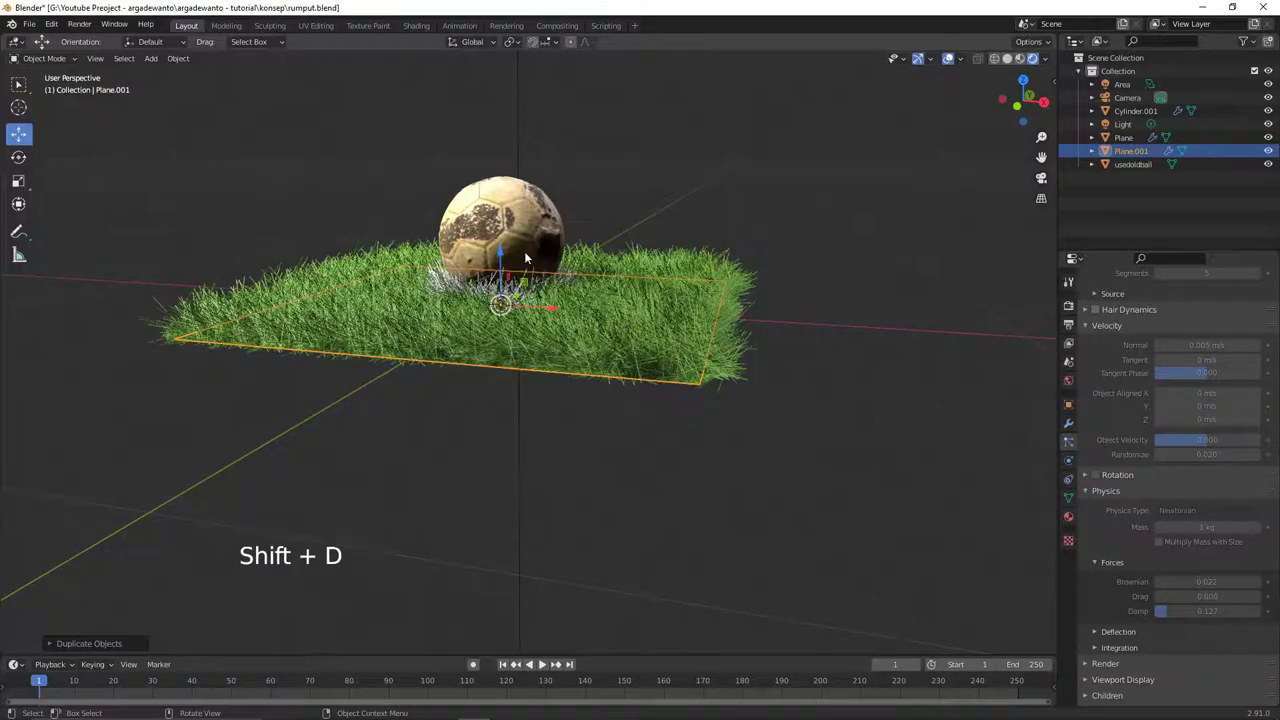
click(506, 254)
middle_click(562, 341)
key(z)
click(647, 423)
click(635, 424)
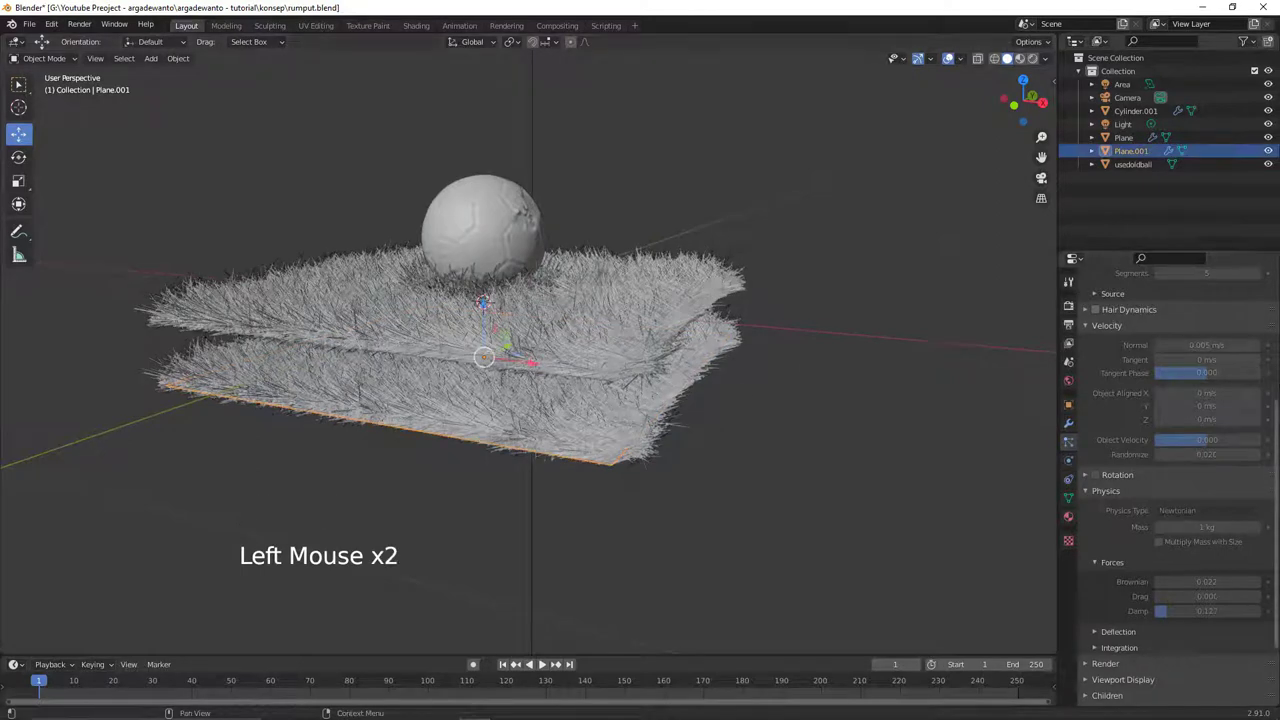
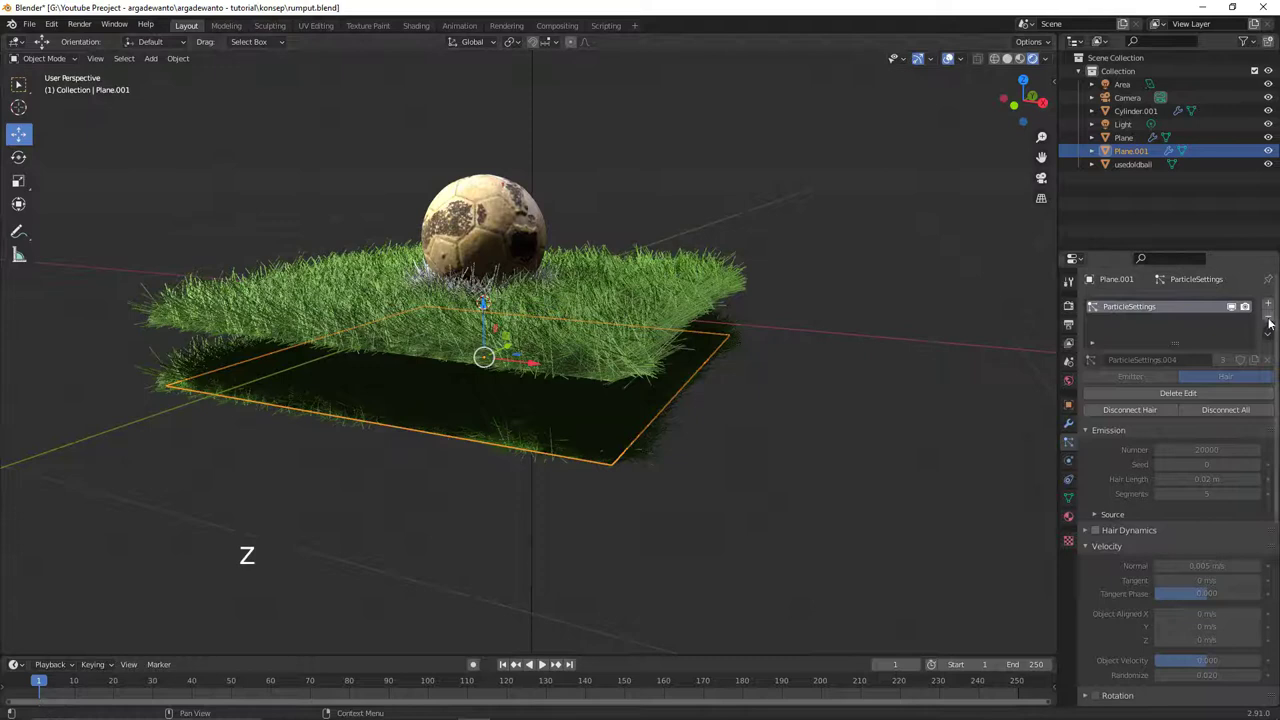
- Remove the hair particle system from the copied plane Plane.001
click(1272, 320)
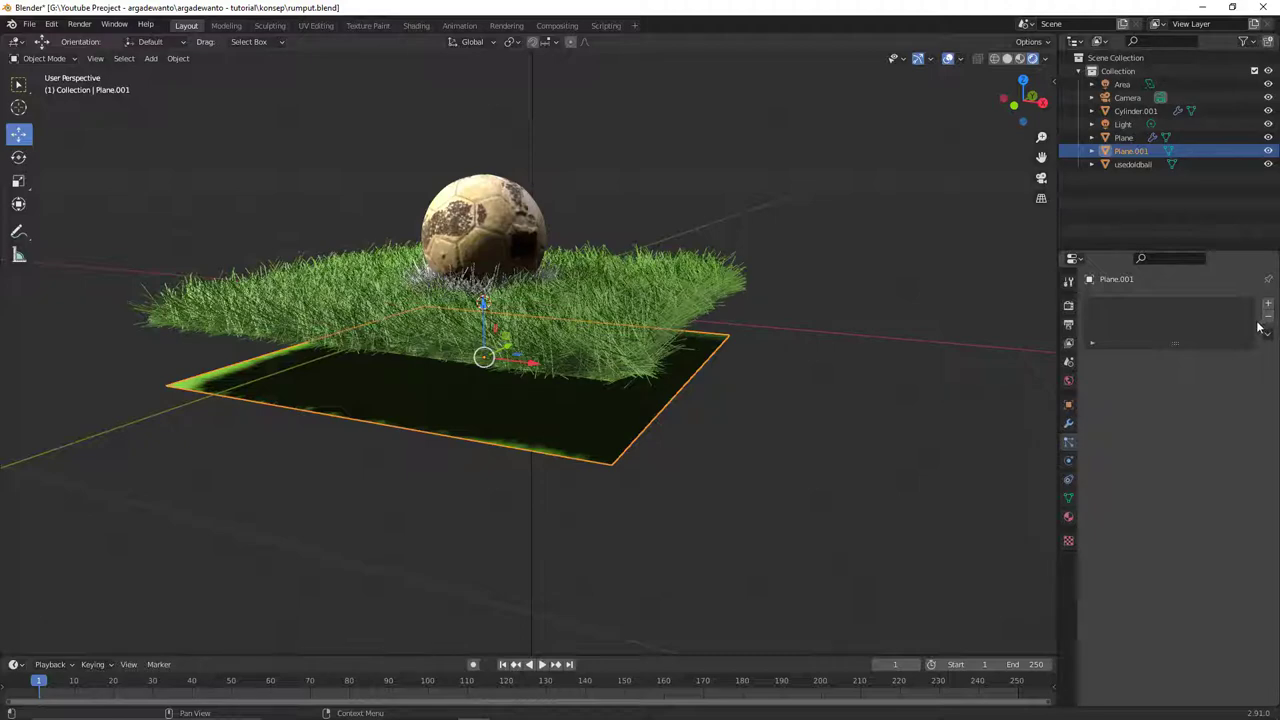
middle_click(694, 376)
- Extrude the copied plane's face downward into a thick block and return to object mode
middle_click(630, 377)
key(alt+a)
click(552, 389)
key(Tab)
key(a)
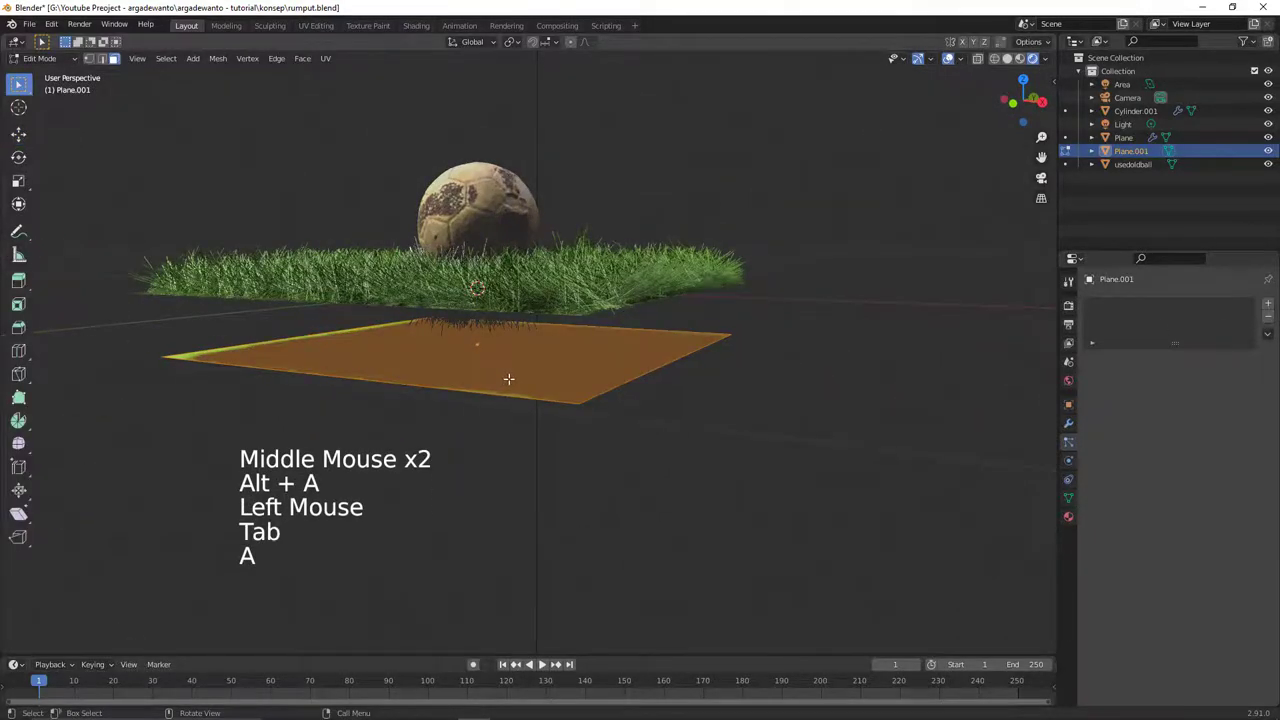
key(e)
key(Tab)
- Add a Bevel modifier to the block rounding its corners at 0.1 m with 7 segments
click(1077, 427)
click(1130, 306)
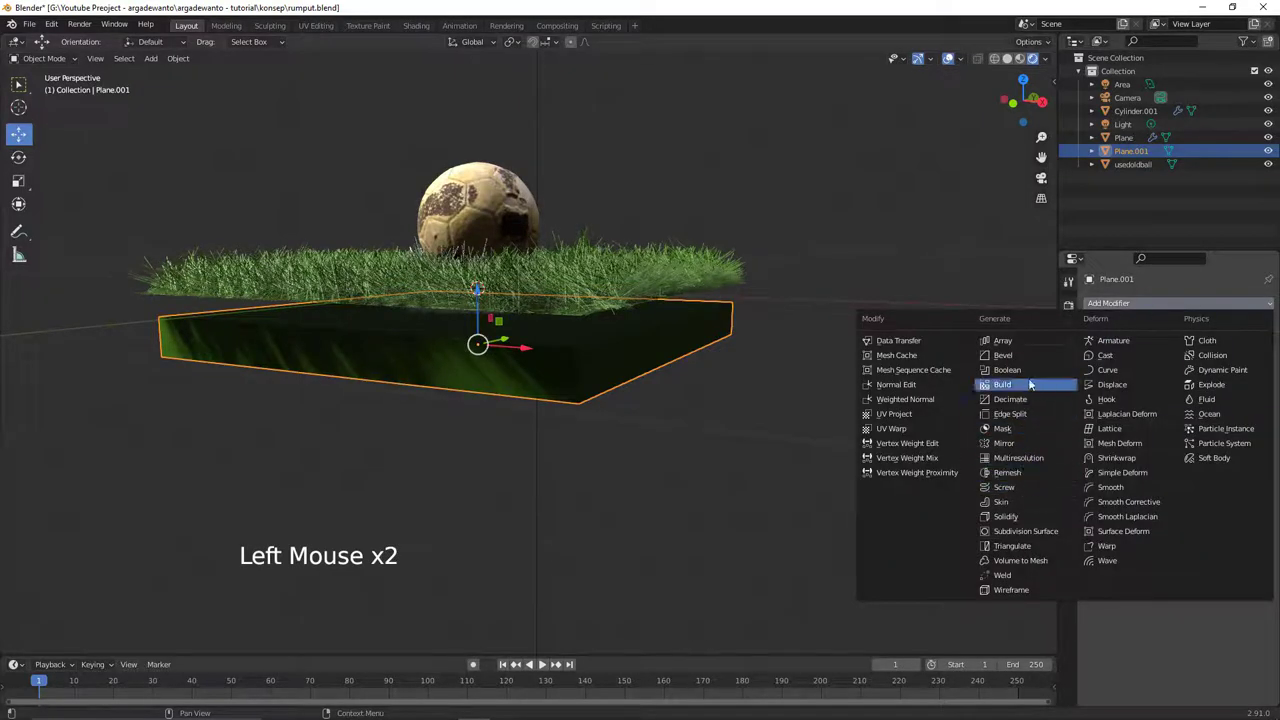
middle_click(774, 394)
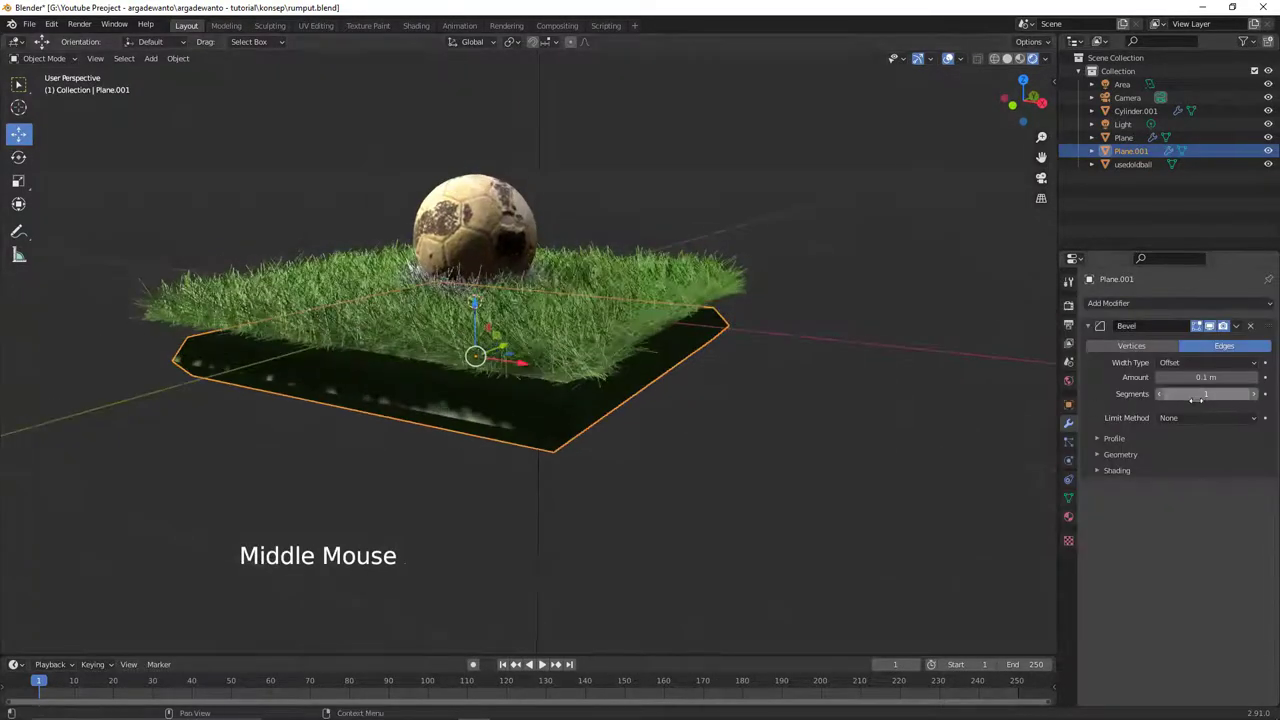
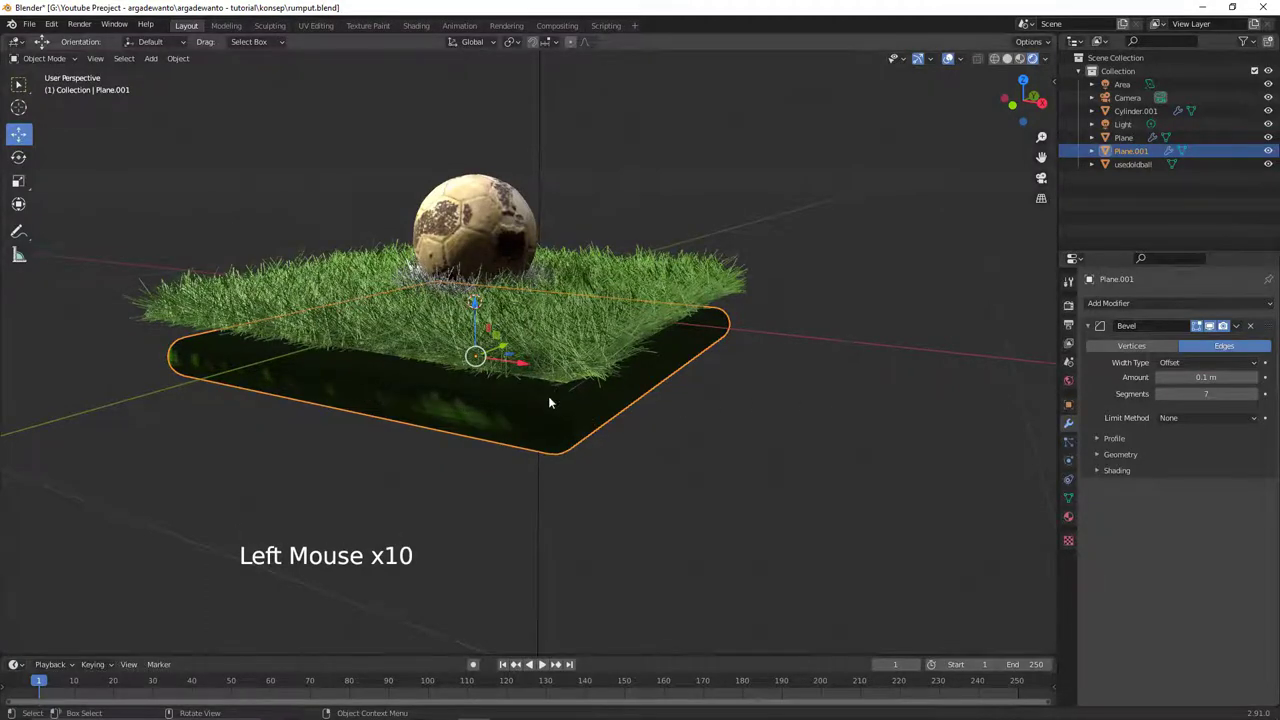
right_click(550, 405)
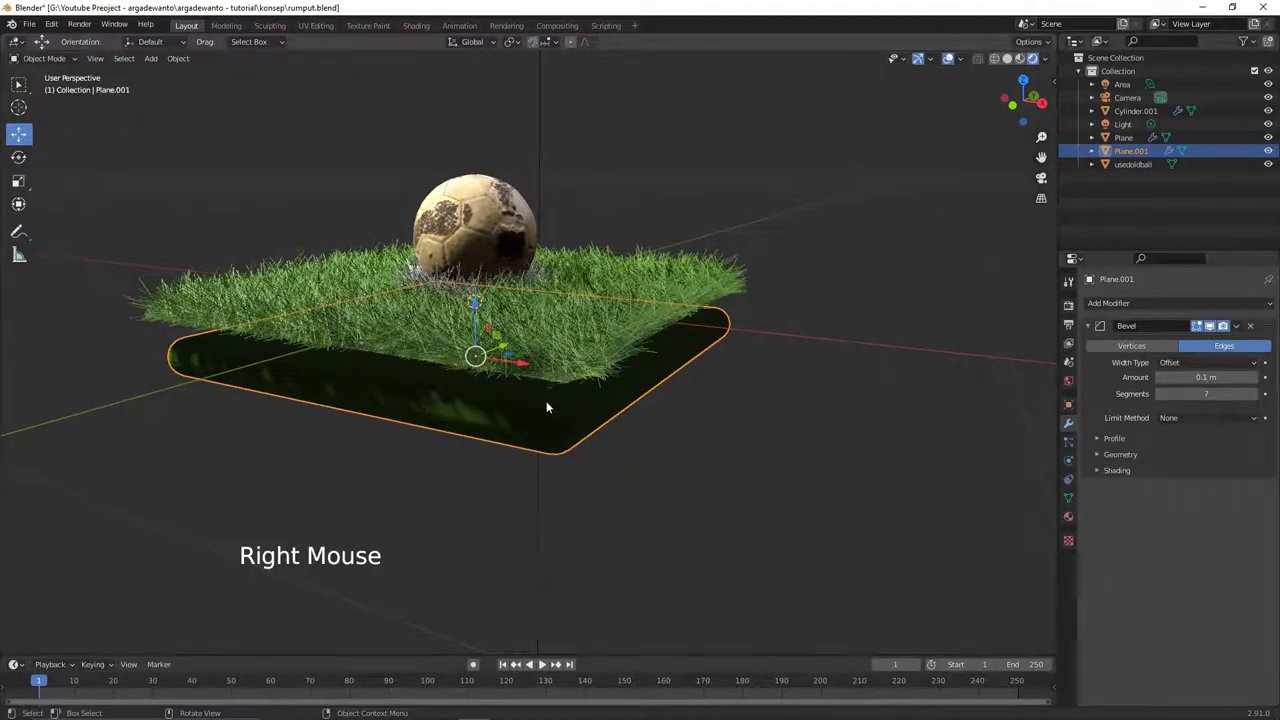
- Create a separate new material, Material.005, for the soil block
click(1078, 519)
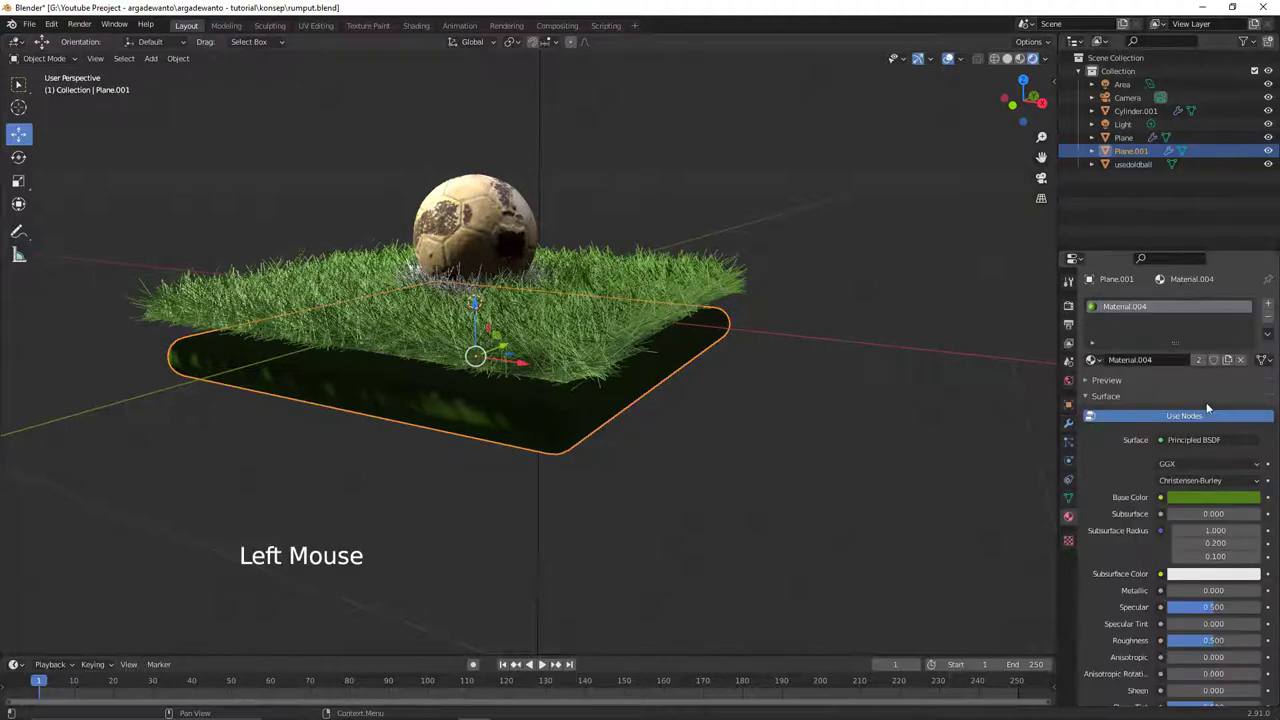
click(1247, 365)
click(1205, 365)
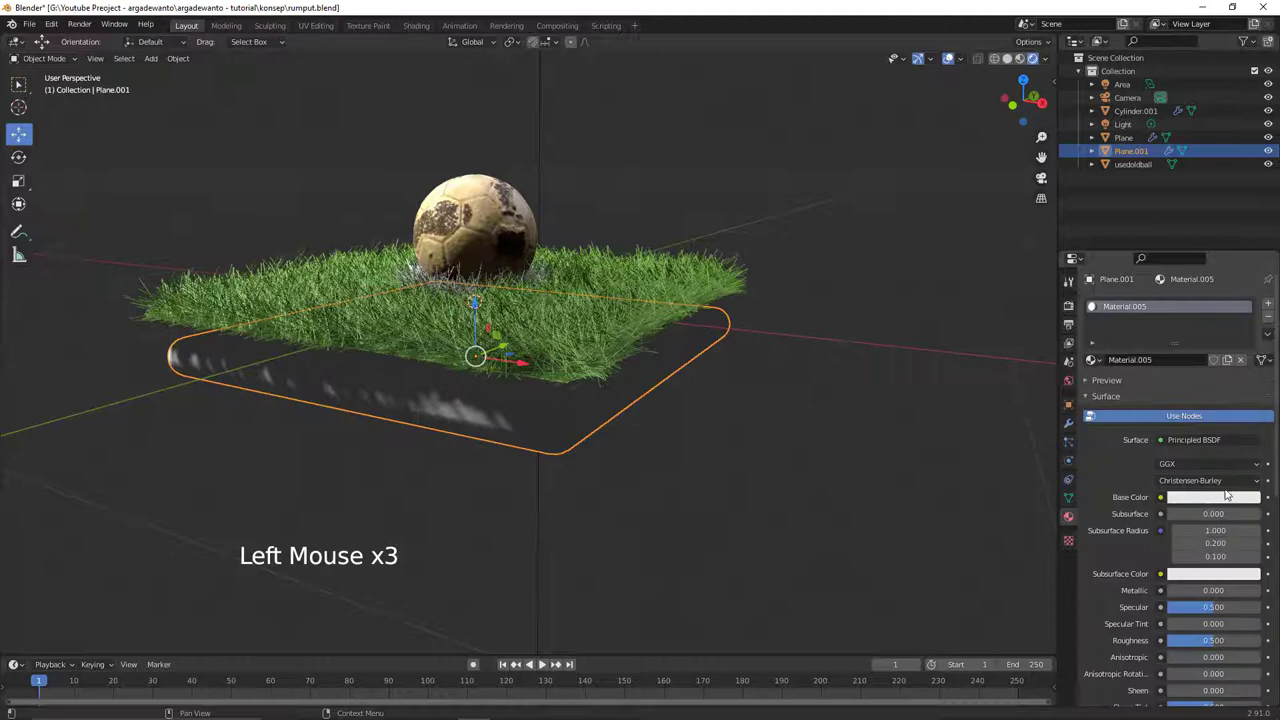
- Set the block's base colour to a dark reddish-brown soil tone and reselect the block
click(1229, 497)
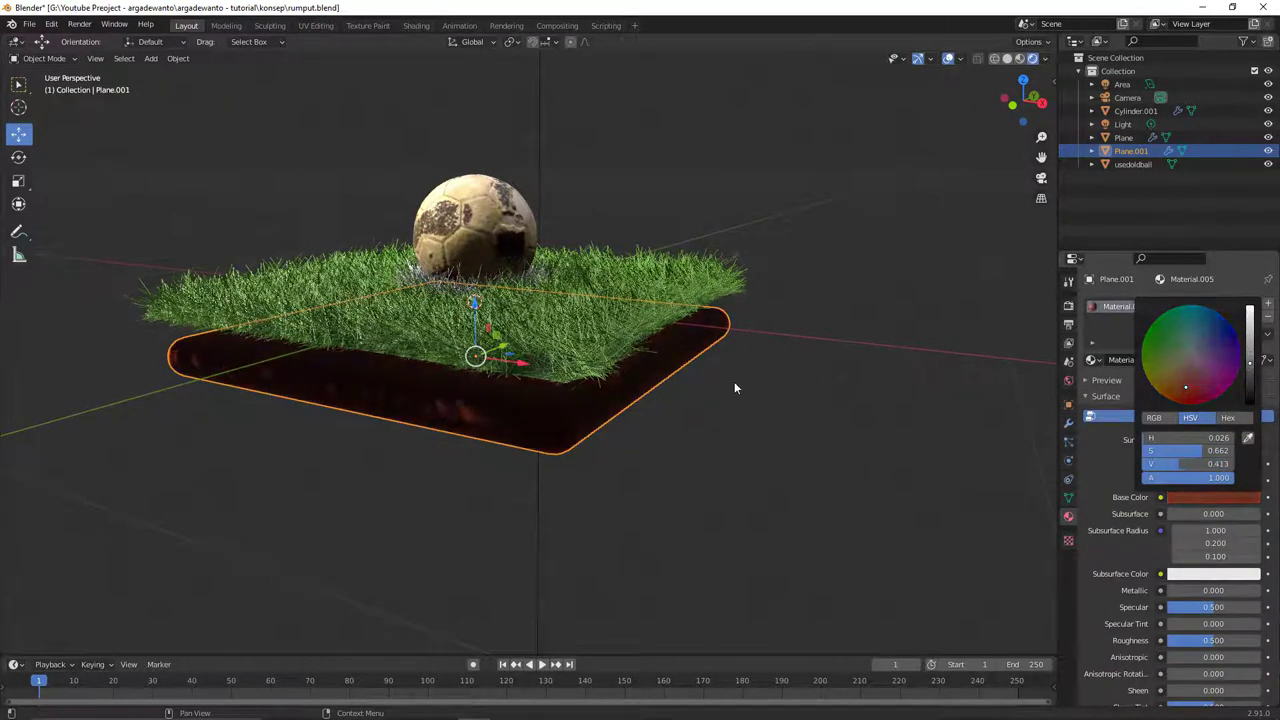
middle_click(754, 384)
click(530, 360)
key(alt+a)
middle_click(614, 375)
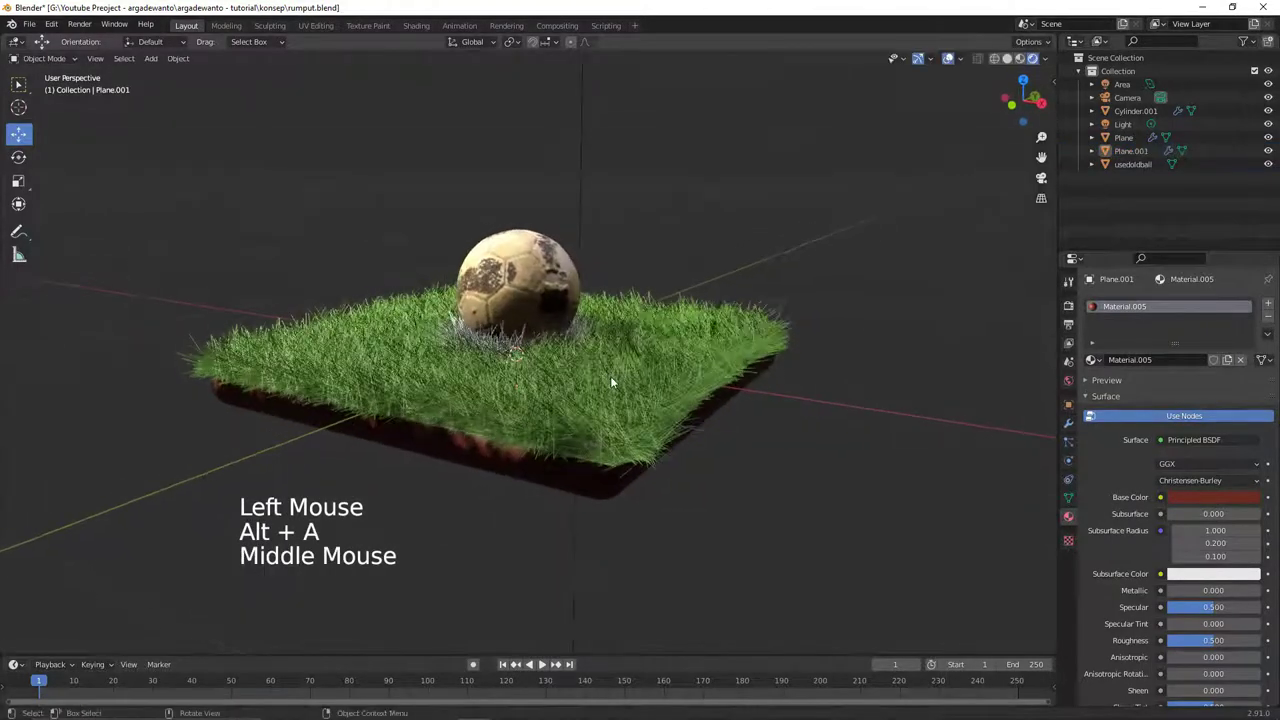
middle_click(595, 410)
click(576, 449)
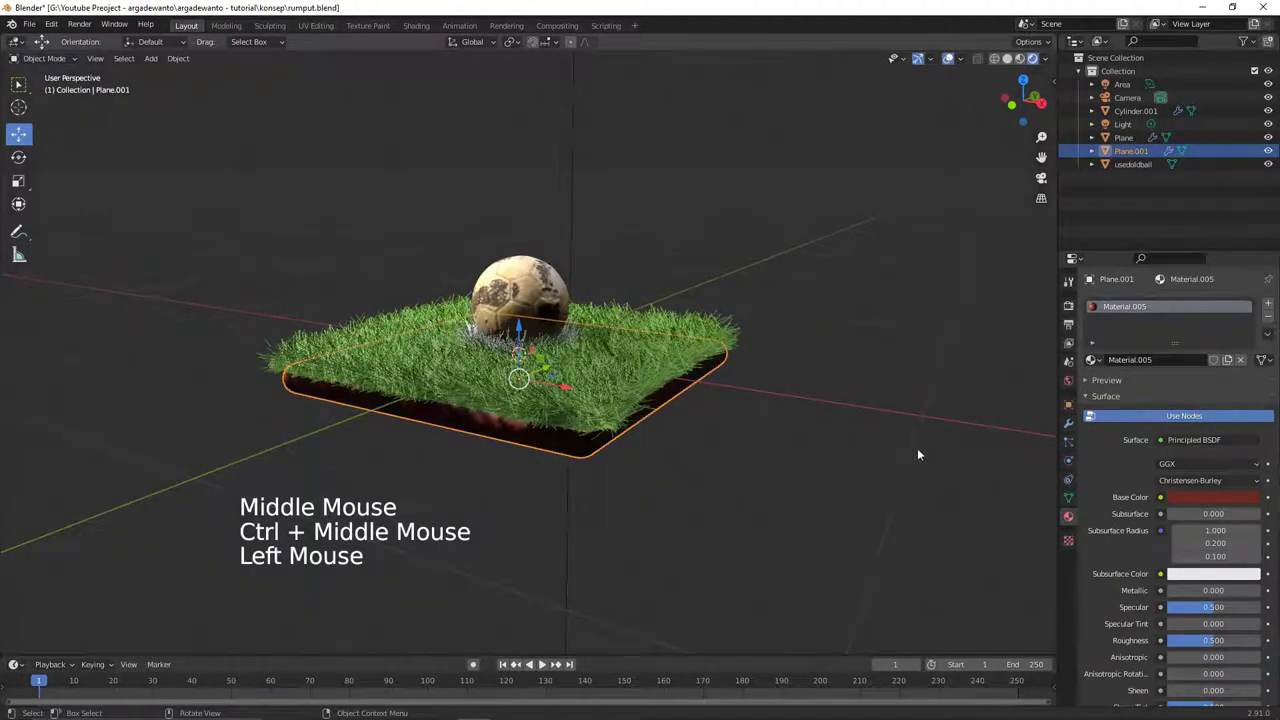
- Add a particle system to Plane.001 and remove it again
click(1077, 437)
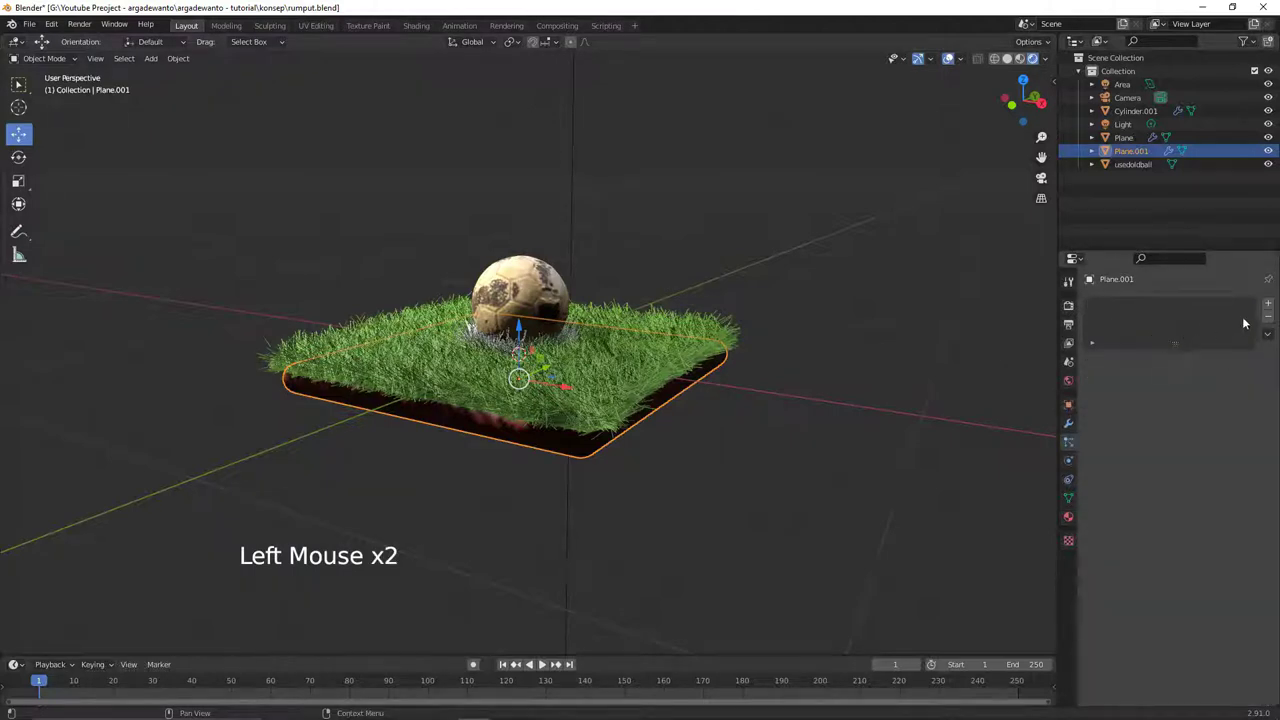
click(1277, 306)
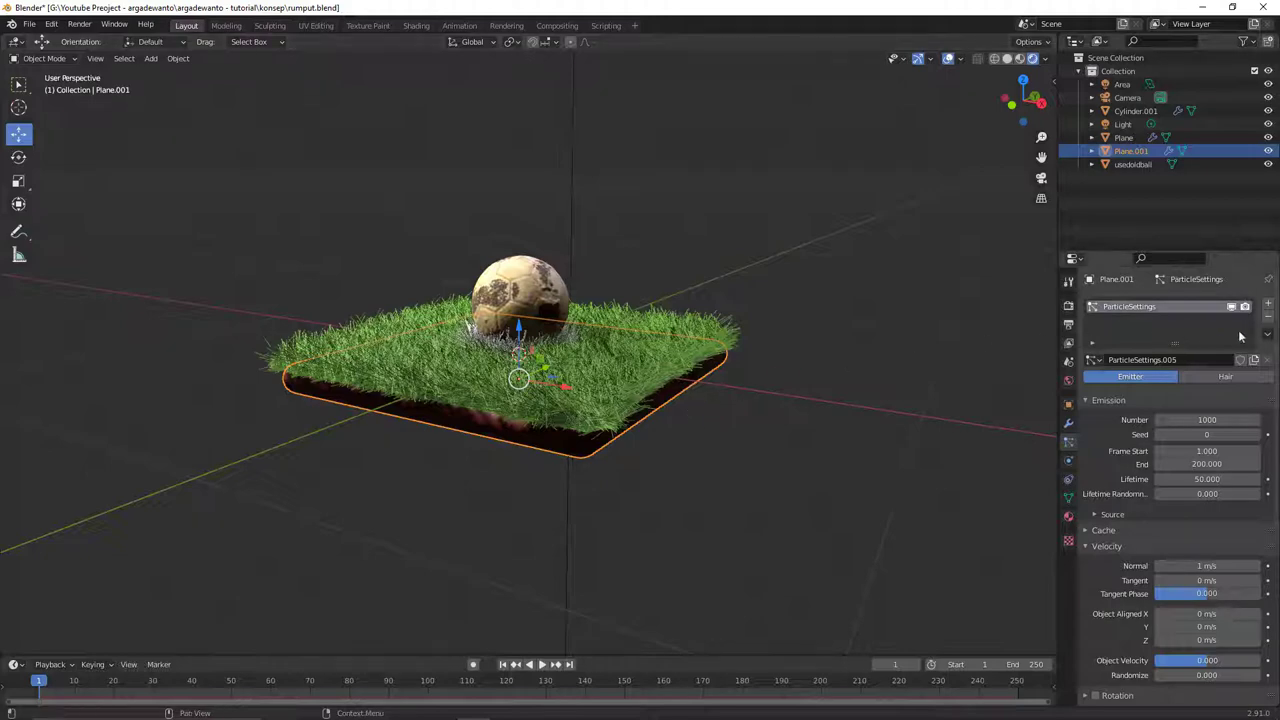
click(1275, 324)
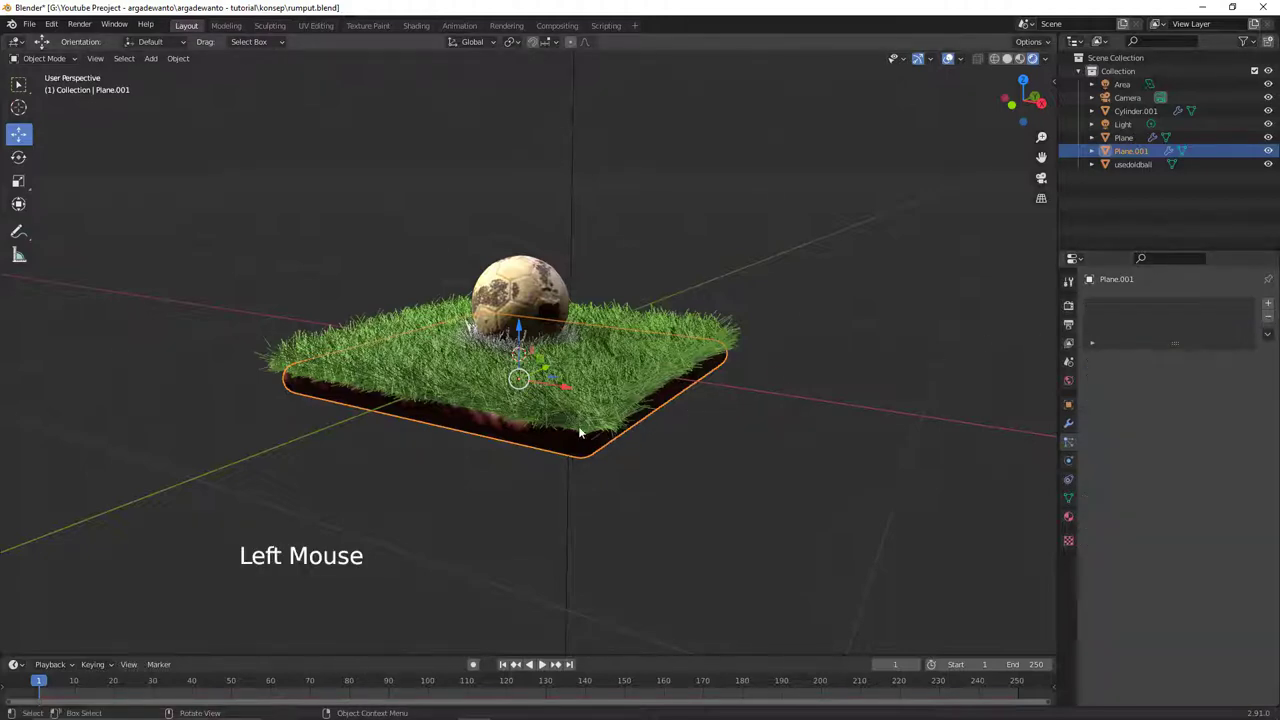
middle_click(548, 430)
middle_click(540, 423)
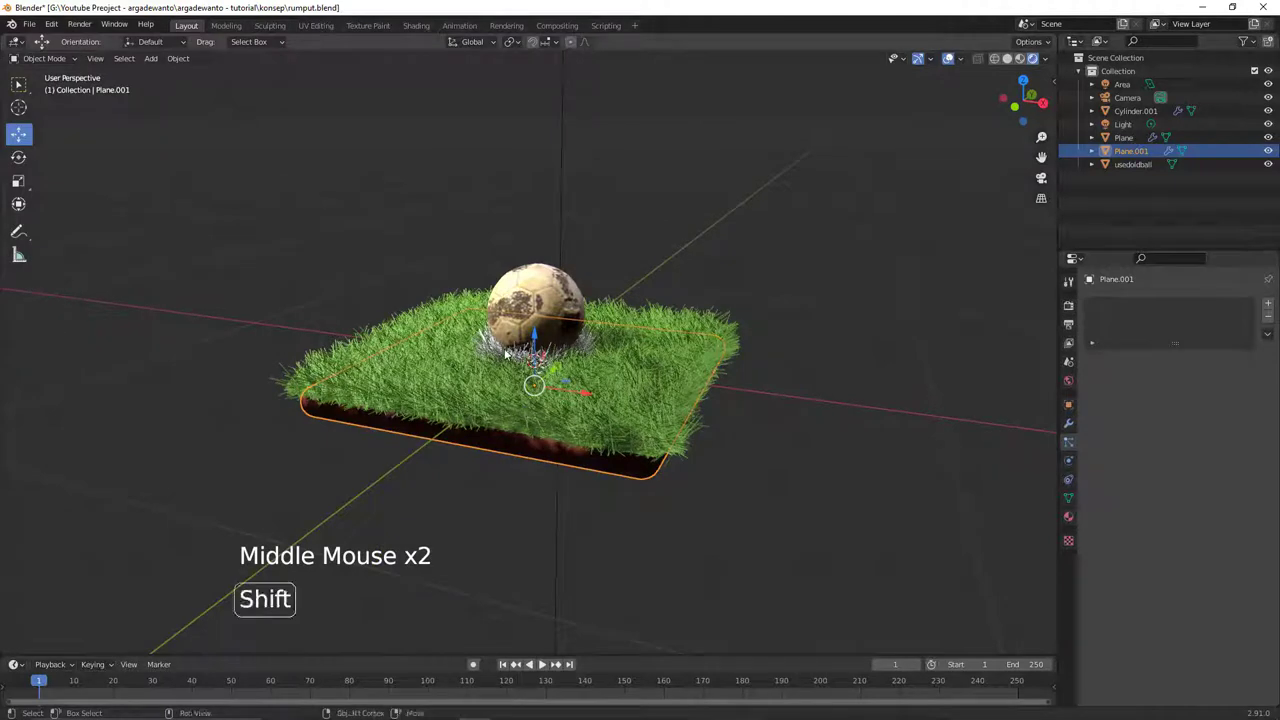
- Select Plane.001 with Plane and link the grass particle setup across with Ctrl+L
click(499, 350)
key(ctrl+l)
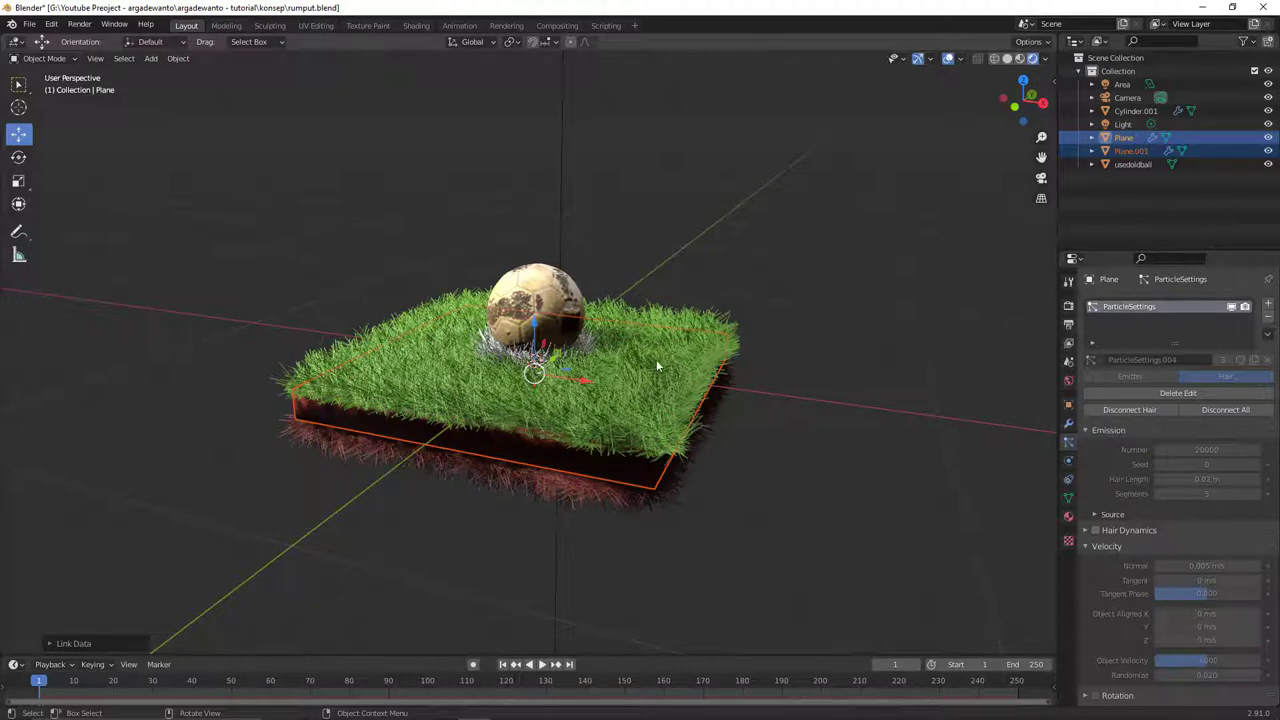
key(alt+a)
middle_click(637, 371)
click(586, 398)
middle_click(603, 390)
click(589, 308)
middle_click(612, 320)
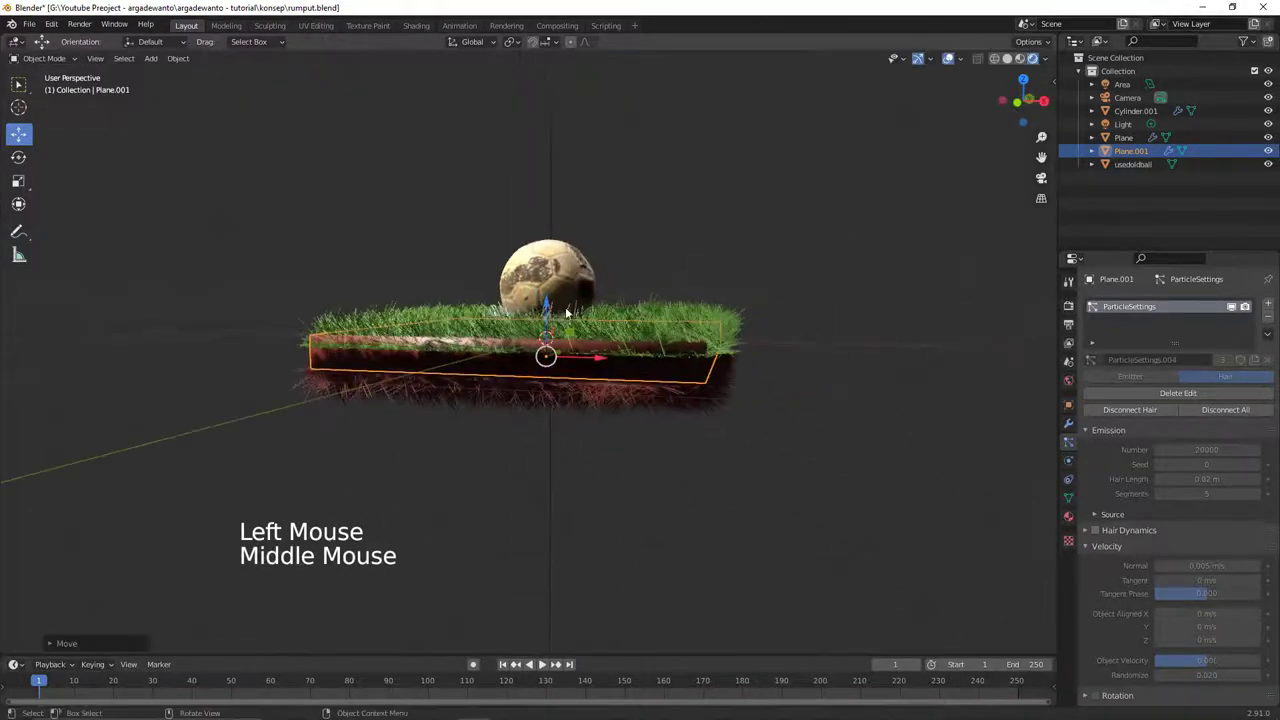
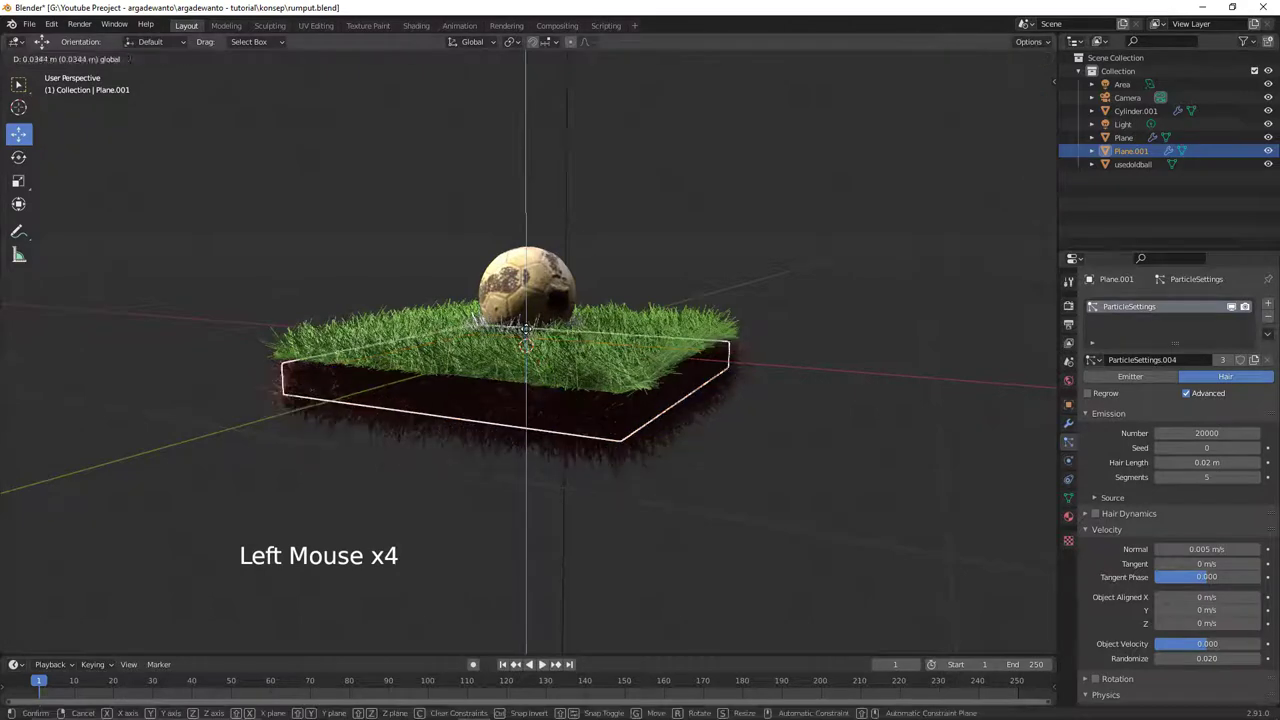
- Try a hair count of 5000 on the shared settings, then undo the change
middle_click(910, 360)
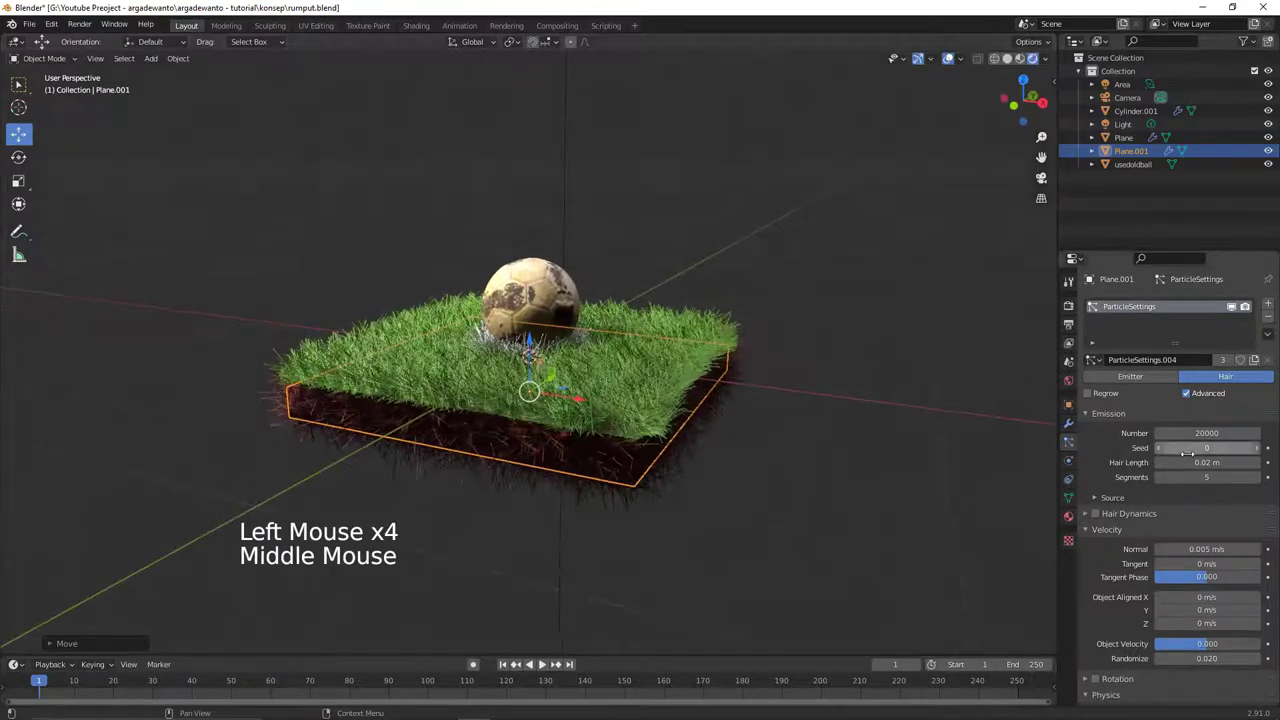
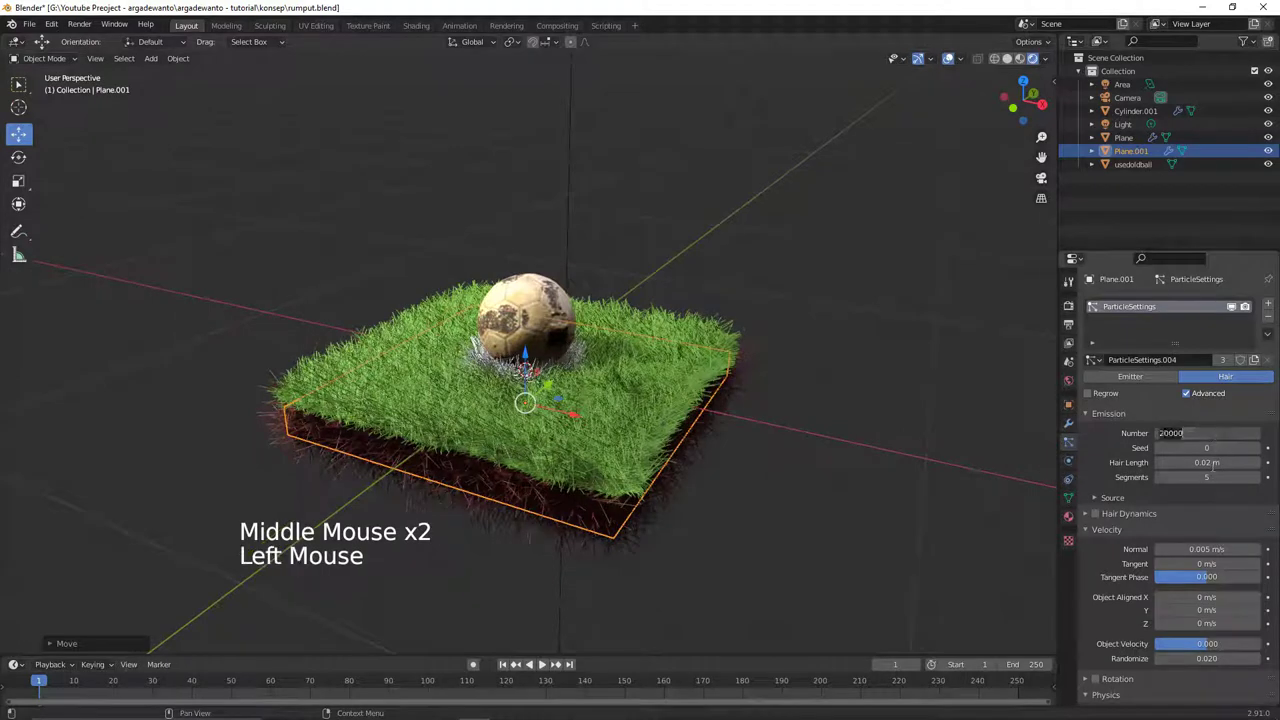
key(KP_0)
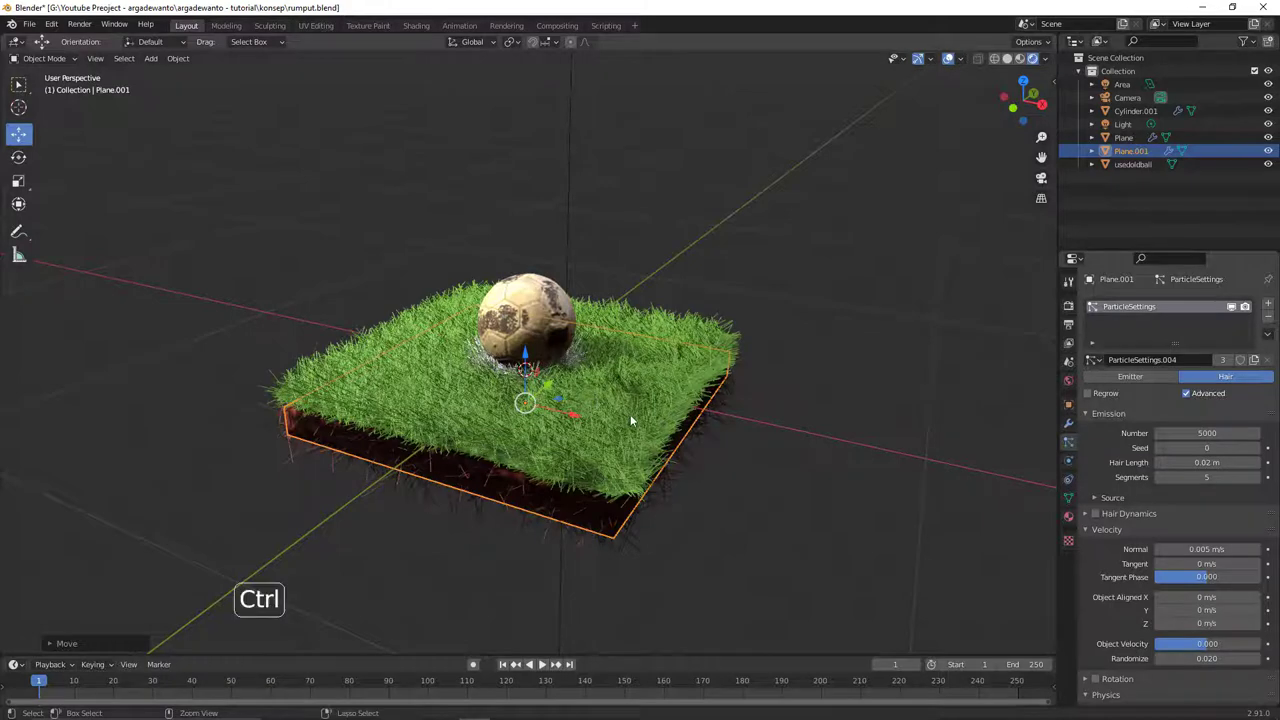
key(ctrl+z)
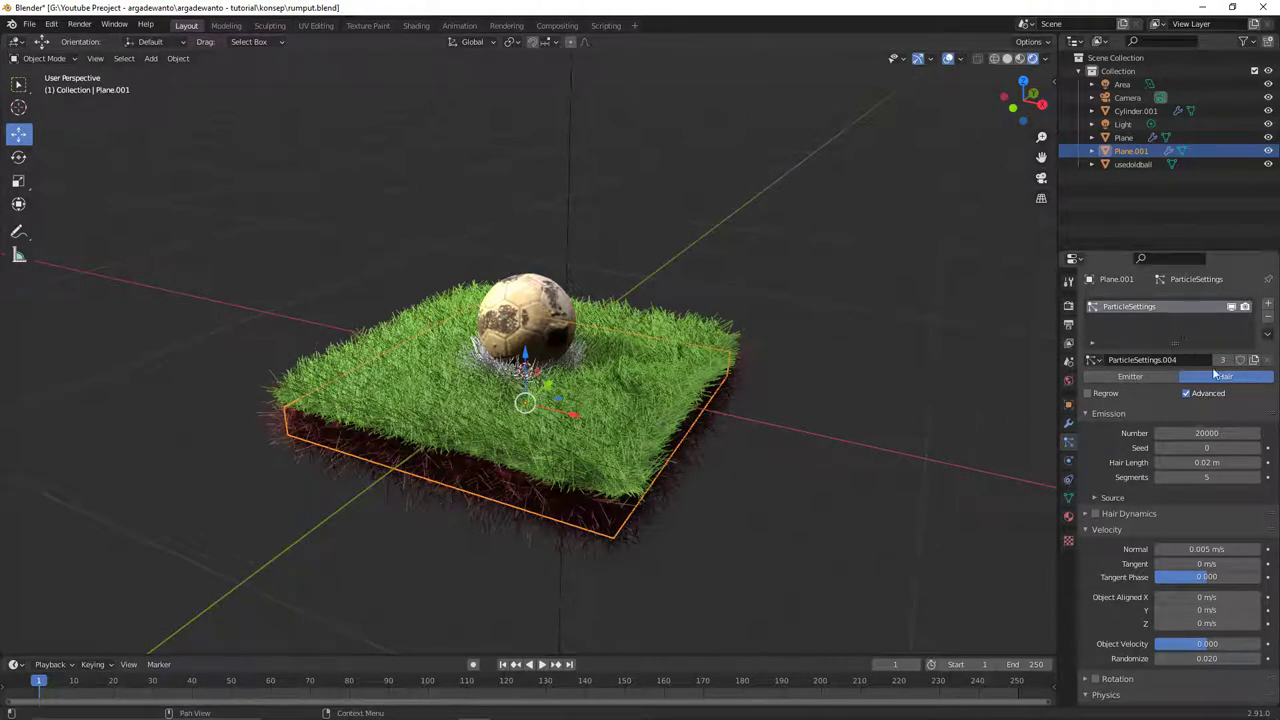
- Make Plane.001's grass particle settings a single-user copy, ParticleSettings.006, at 20000 strands
click(1260, 362)
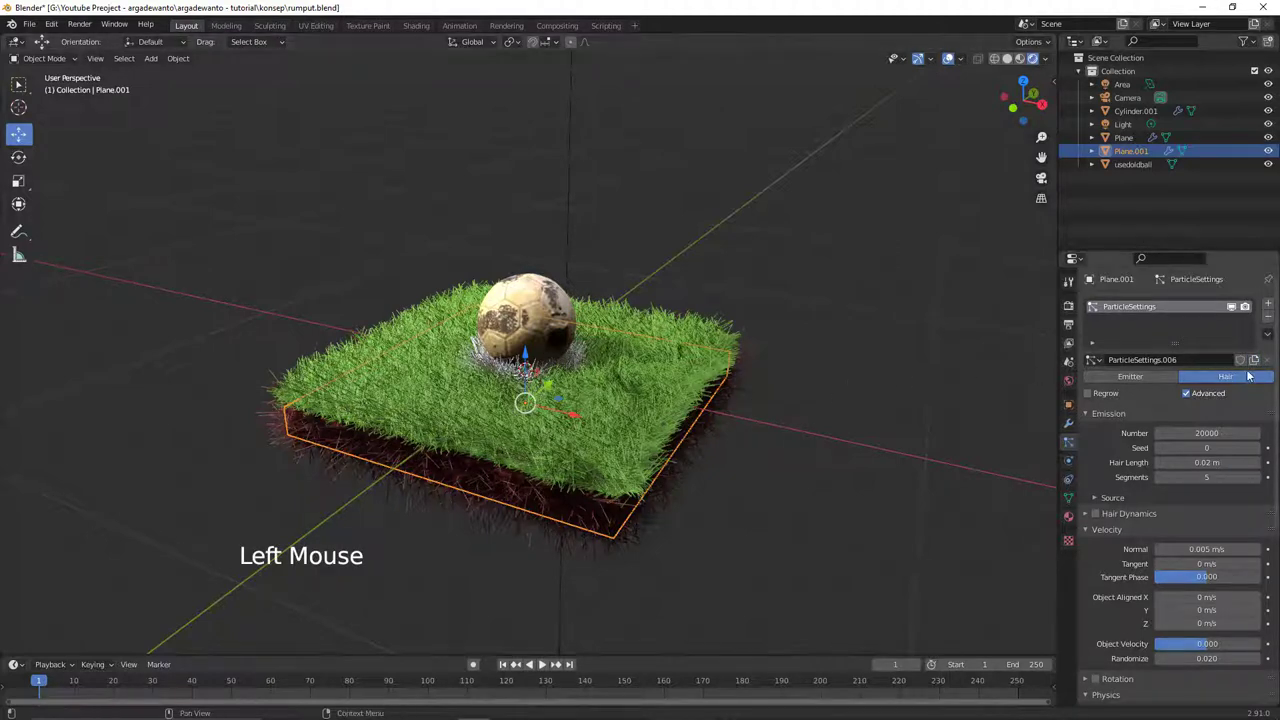
middle_click(763, 414)
click(882, 450)
click(598, 502)
middle_click(580, 376)
middle_click(573, 368)
middle_click(551, 384)
middle_click(567, 370)
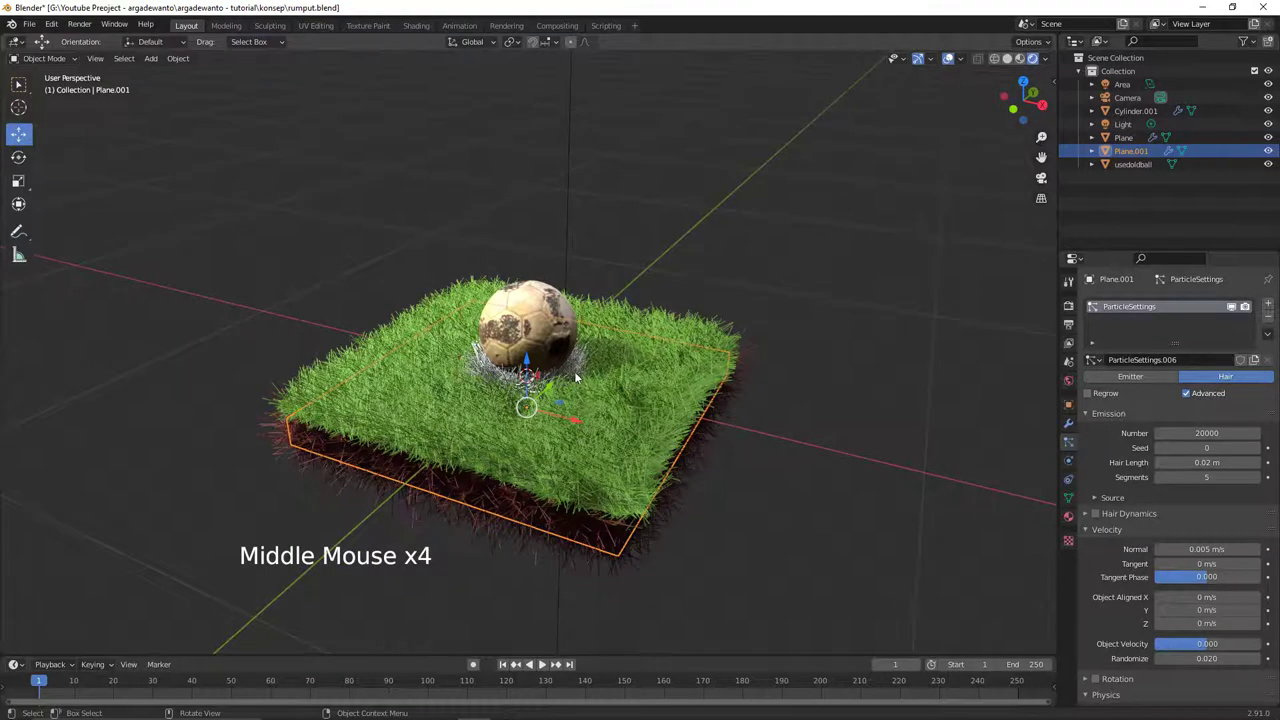
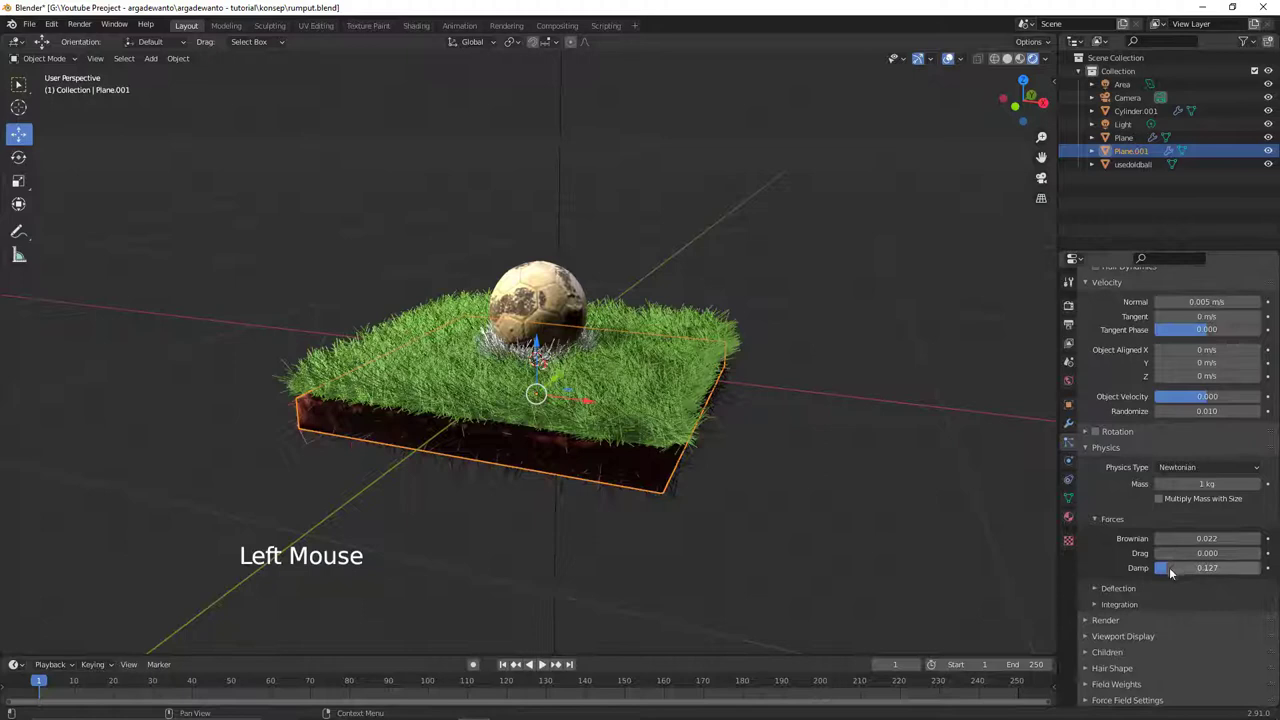
- Set the grass hair's randomize to 0.010, Brownian force 0.022 and damping 0.120
click(1186, 578)
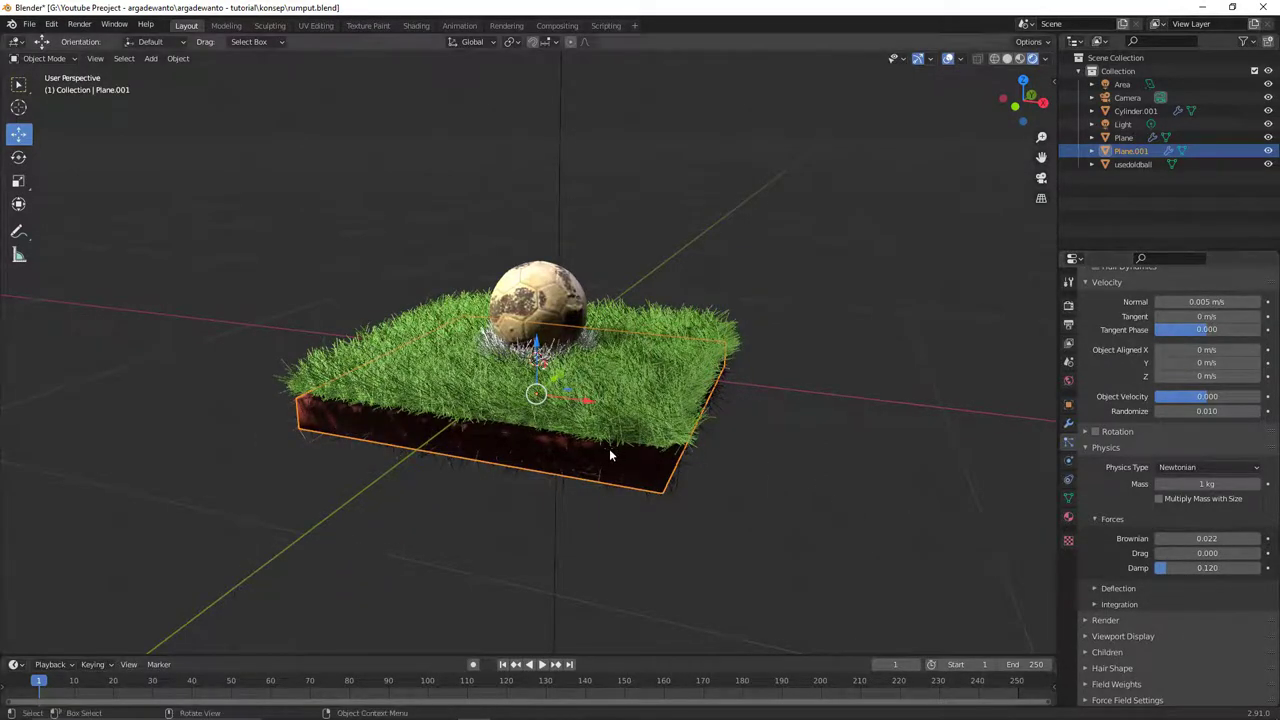
key(alt+a)
middle_click(634, 453)
middle_click(615, 469)
middle_click(595, 482)
middle_click(589, 459)
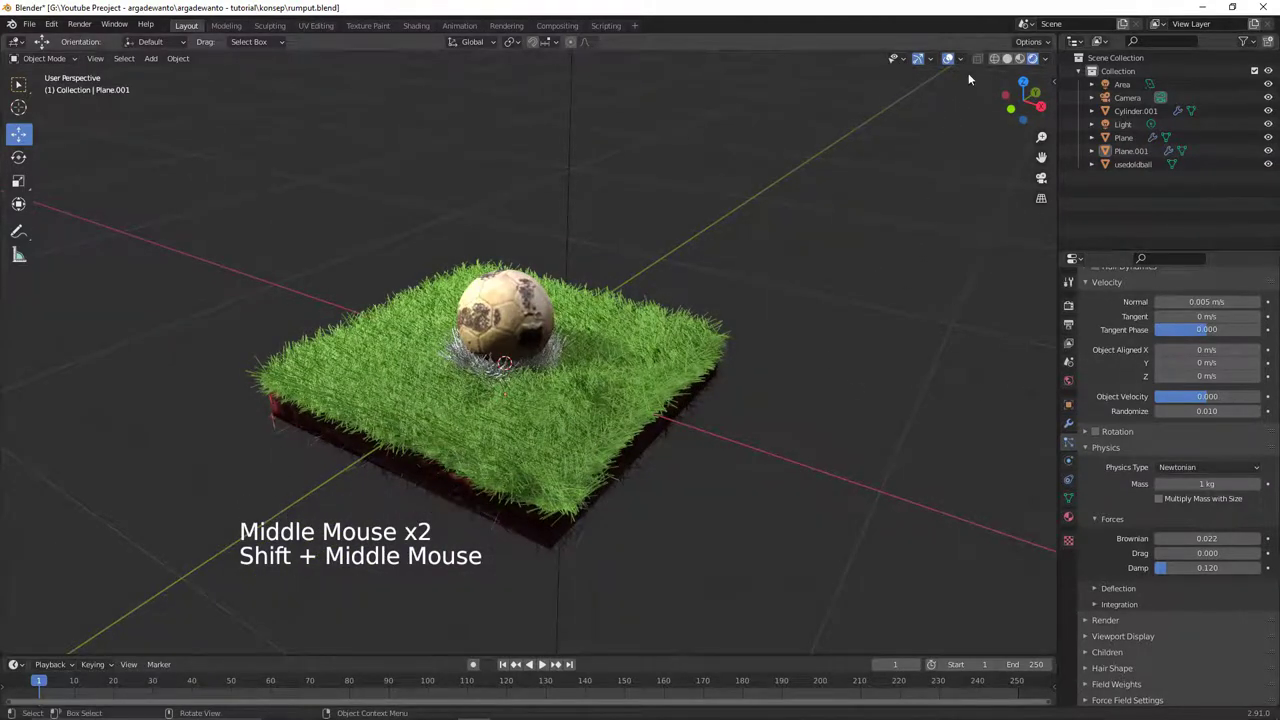
- Hide the viewport overlays and grid
click(950, 56)
middle_click(731, 291)
middle_click(657, 304)
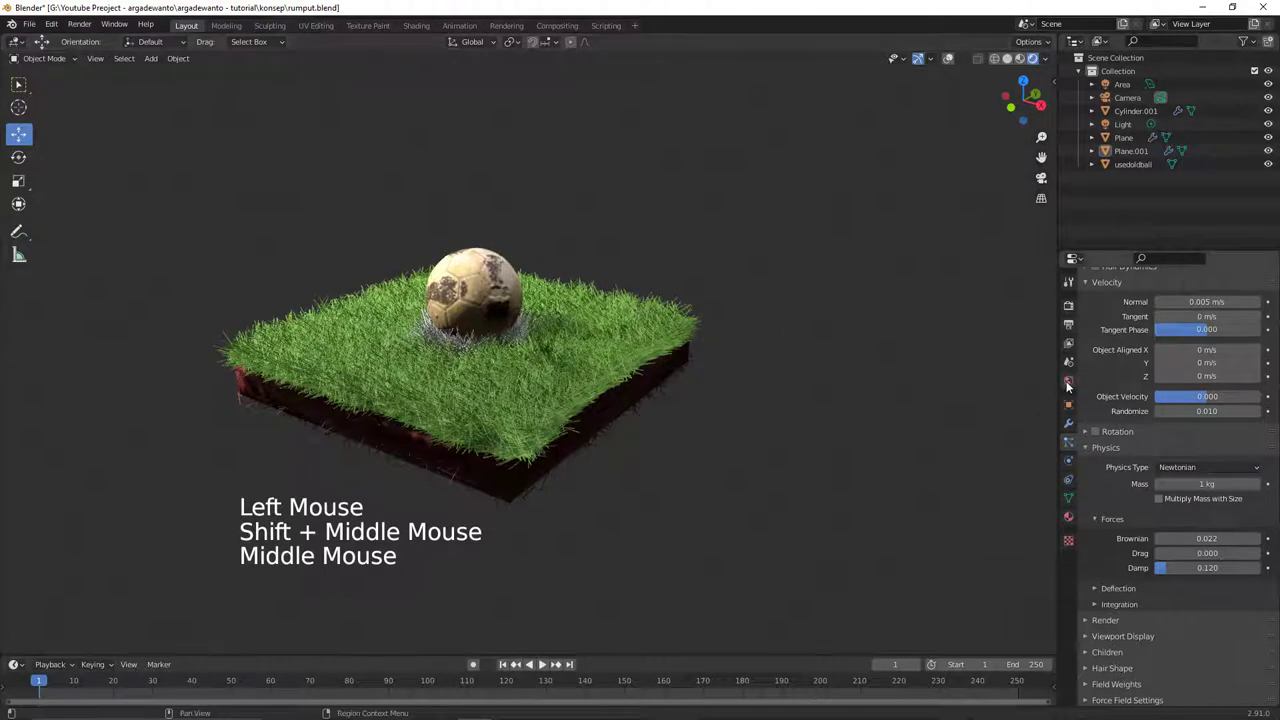
- Set the World background colour to a neutral dark grey of about 0.26 value
click(1071, 383)
click(1200, 389)
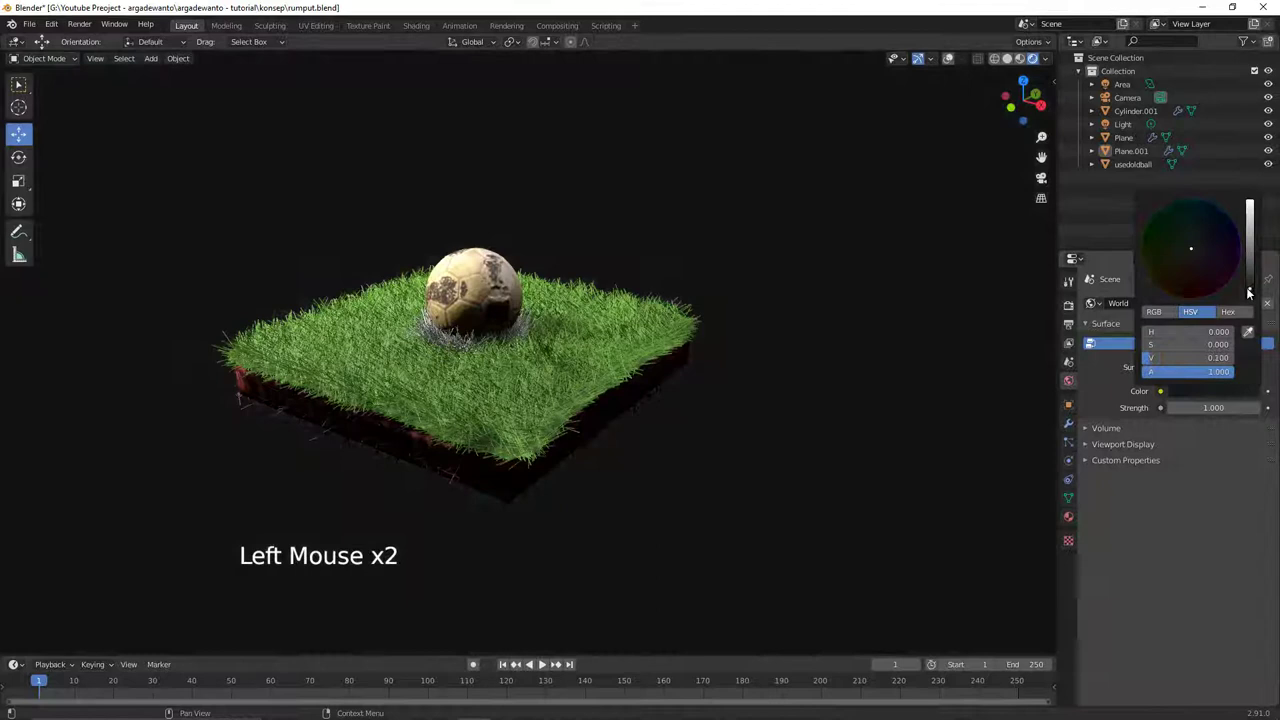
middle_click(740, 339)
key(alt+a)
middle_click(647, 372)
click(1191, 384)
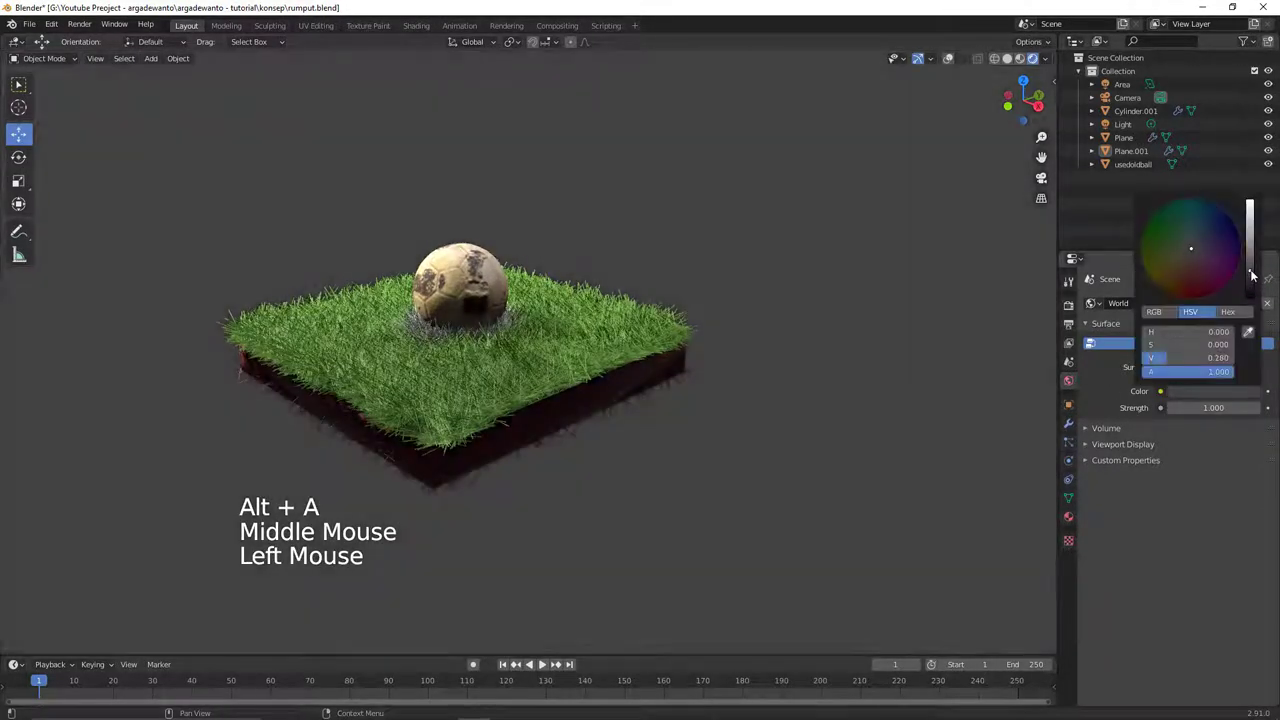
key(alt+a)
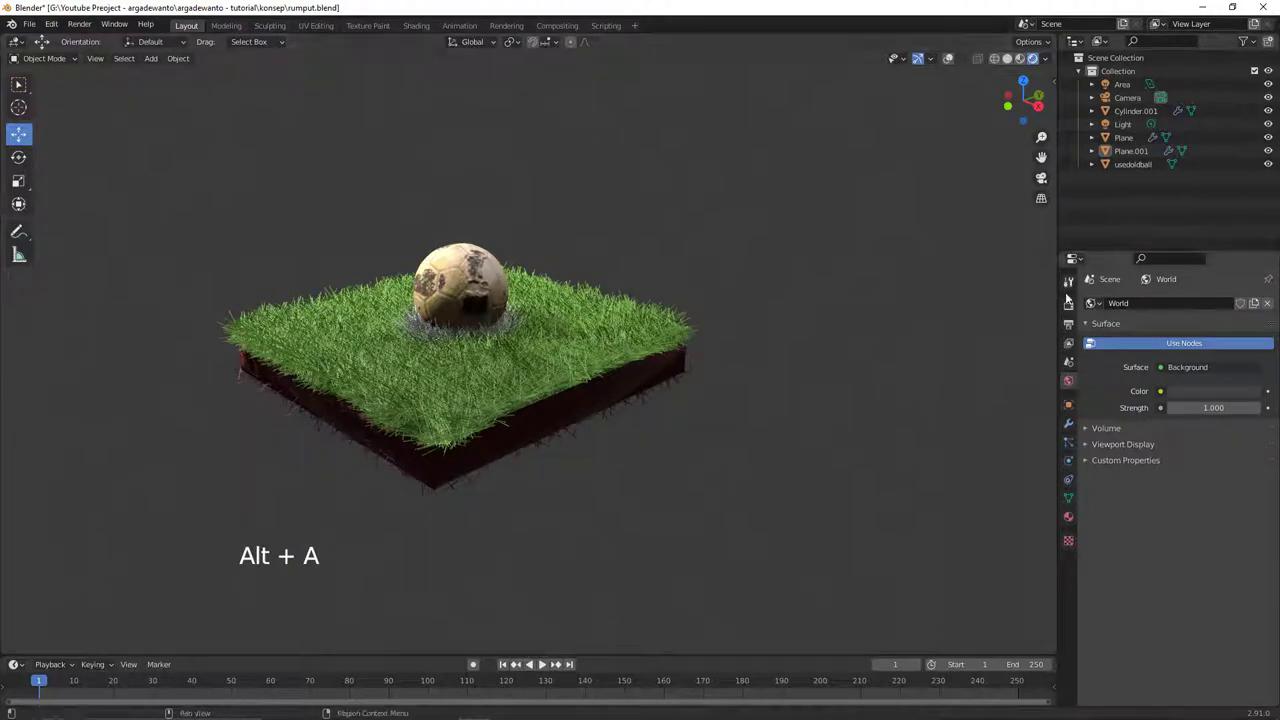
- Tweak the green base colour of Plane's grass Material.004
click(617, 337)
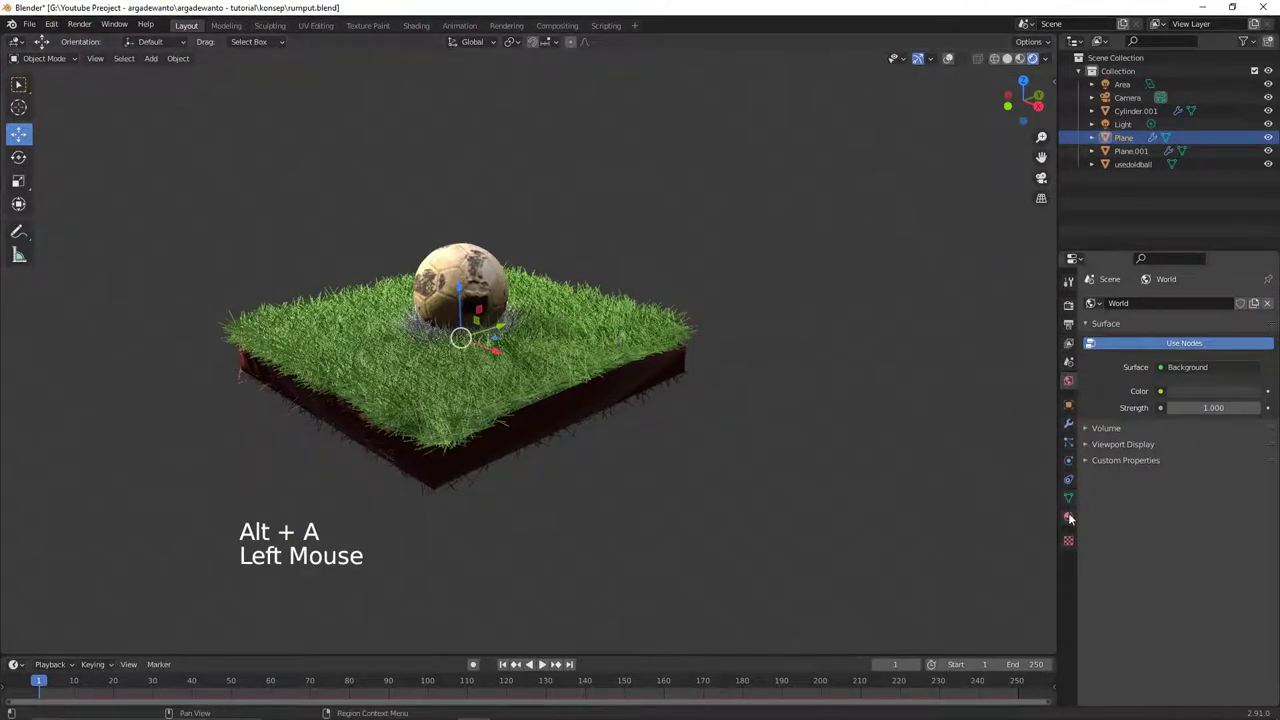
click(1076, 515)
click(1202, 491)
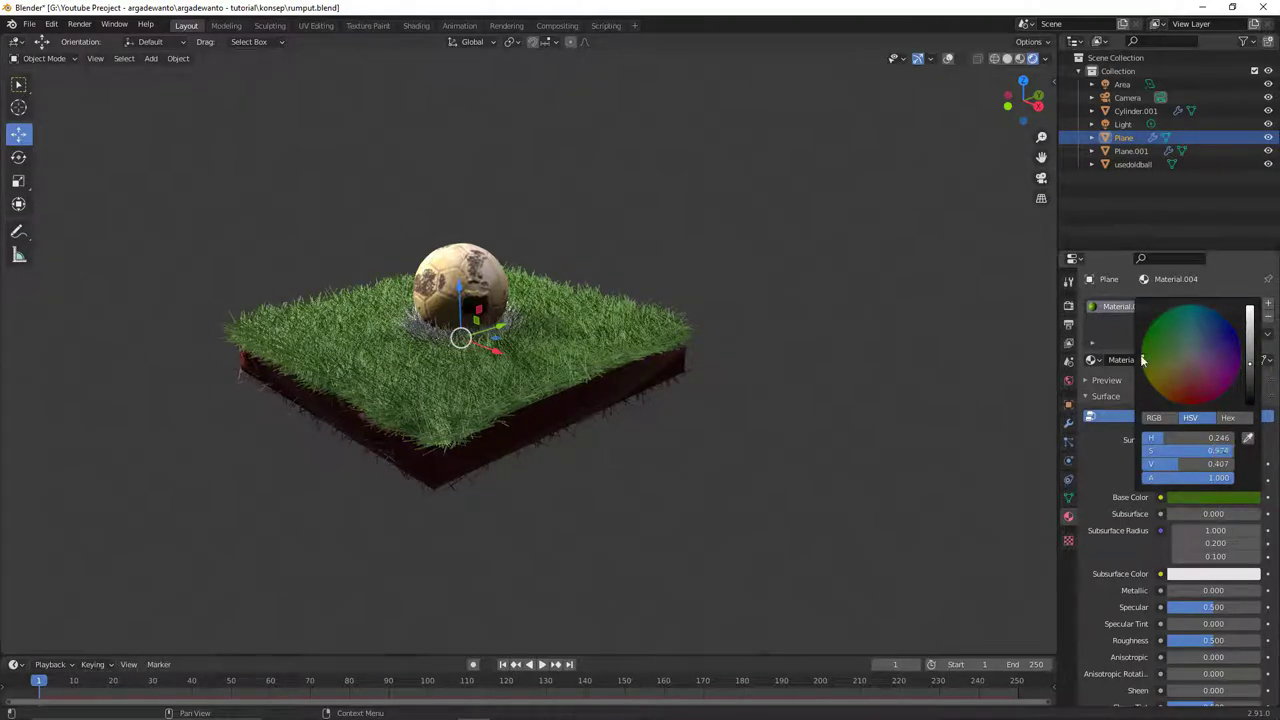
middle_click(672, 362)
key(alt+a)
- Orbit the view around the ball, grass and soil block against the dark grey backdrop
middle_click(694, 363)
middle_click(678, 358)
middle_click(677, 342)
middle_click(652, 354)
middle_click(653, 362)
middle_click(647, 376)
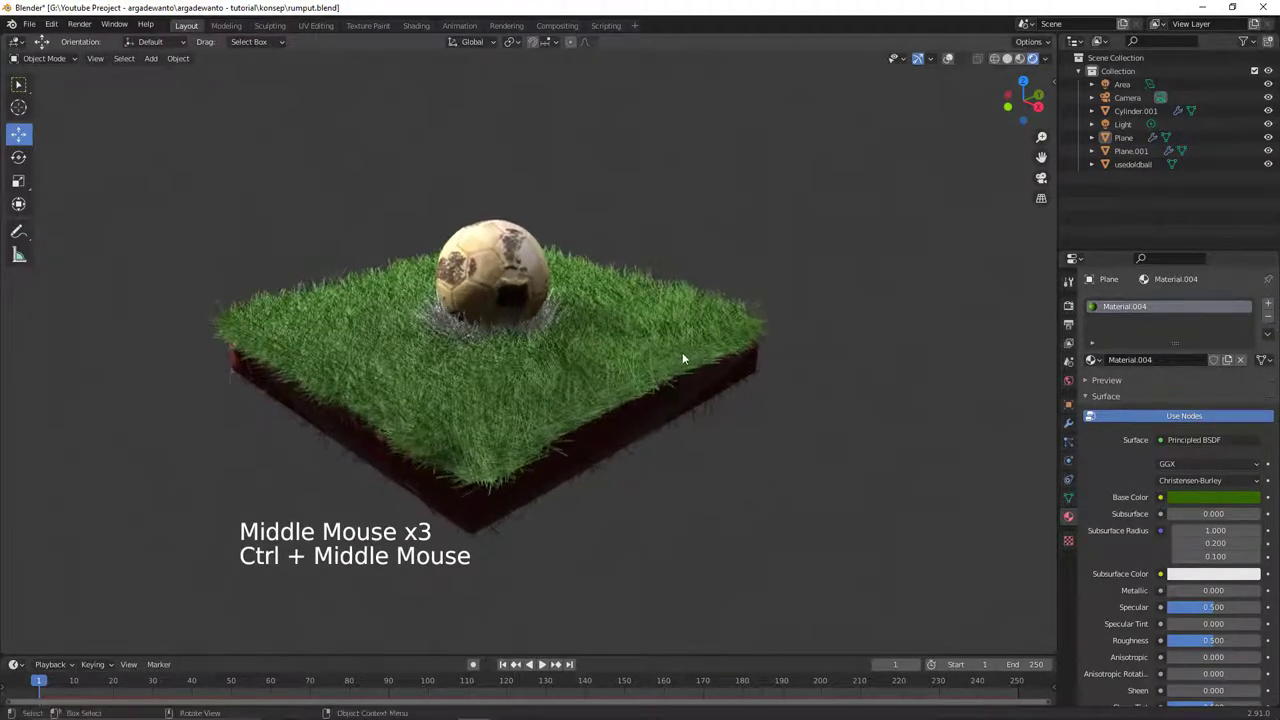
middle_click(669, 385)
middle_click(668, 397)
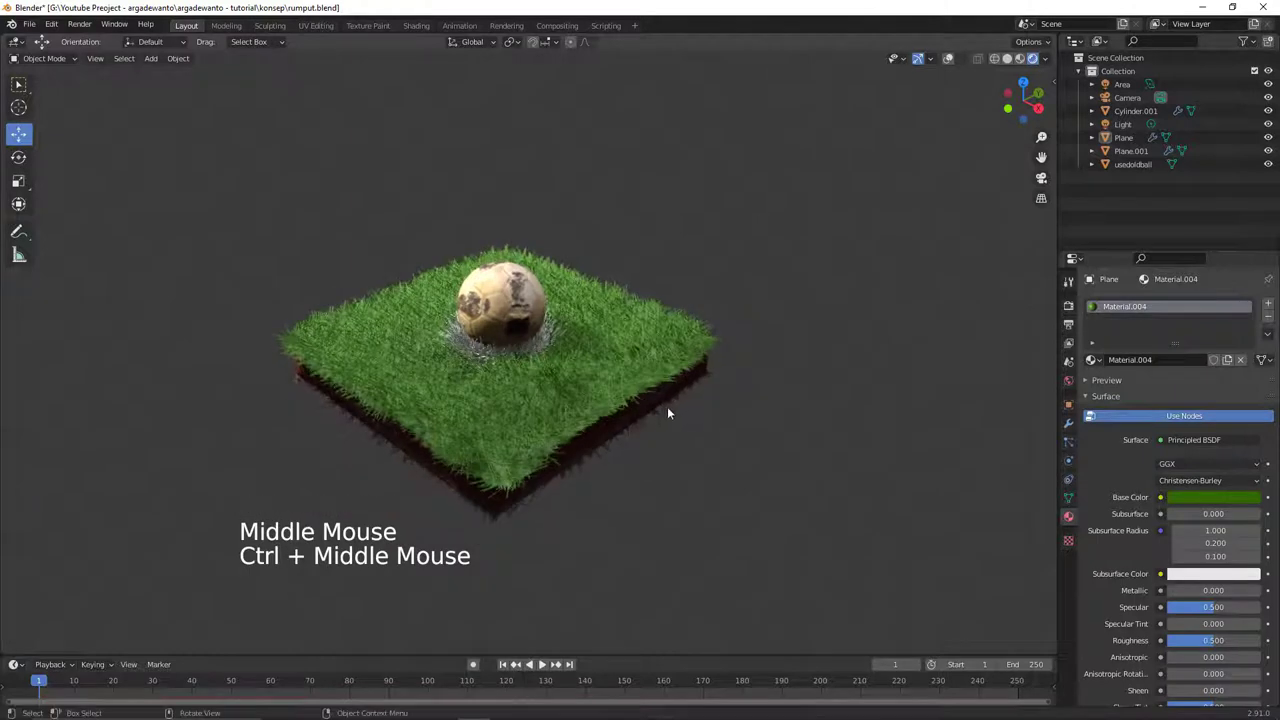
middle_click(653, 391)
middle_click(654, 391)
middle_click(678, 396)
middle_click(641, 401)
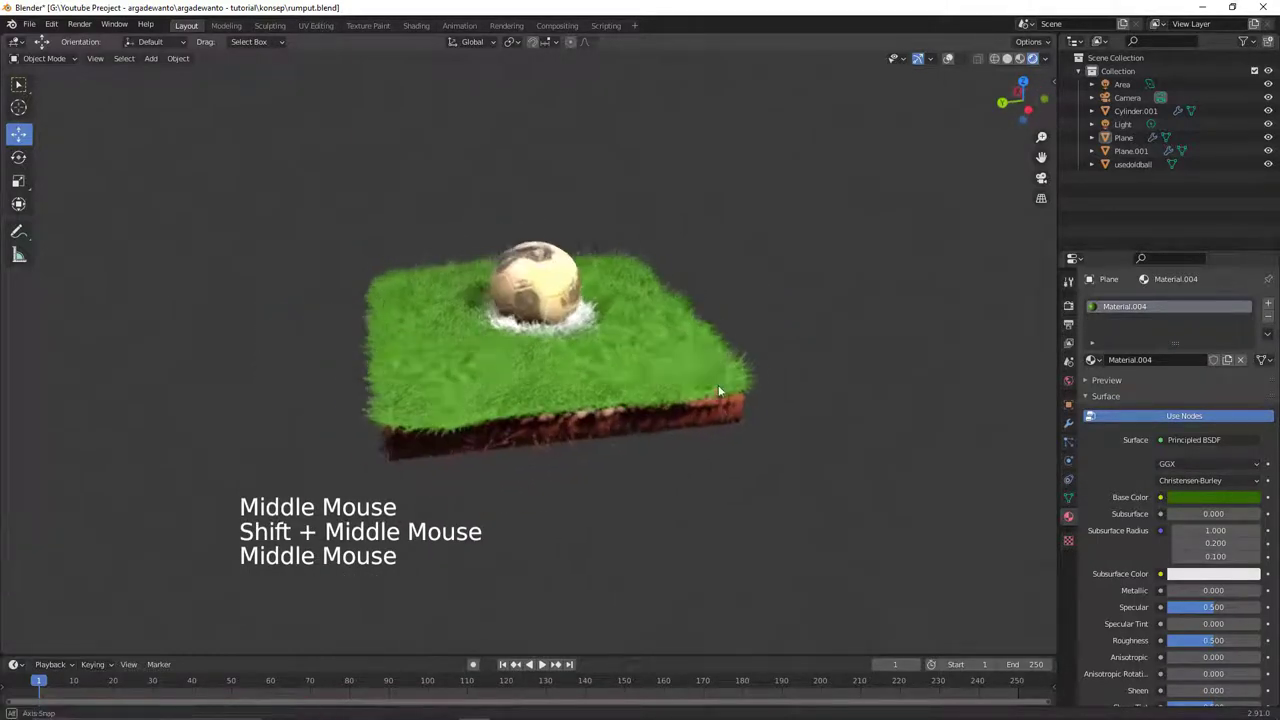
middle_click(709, 391)
middle_click(701, 400)
middle_click(685, 388)
middle_click(684, 394)
middle_click(693, 396)
middle_click(689, 403)
middle_click(691, 407)
middle_click(678, 402)
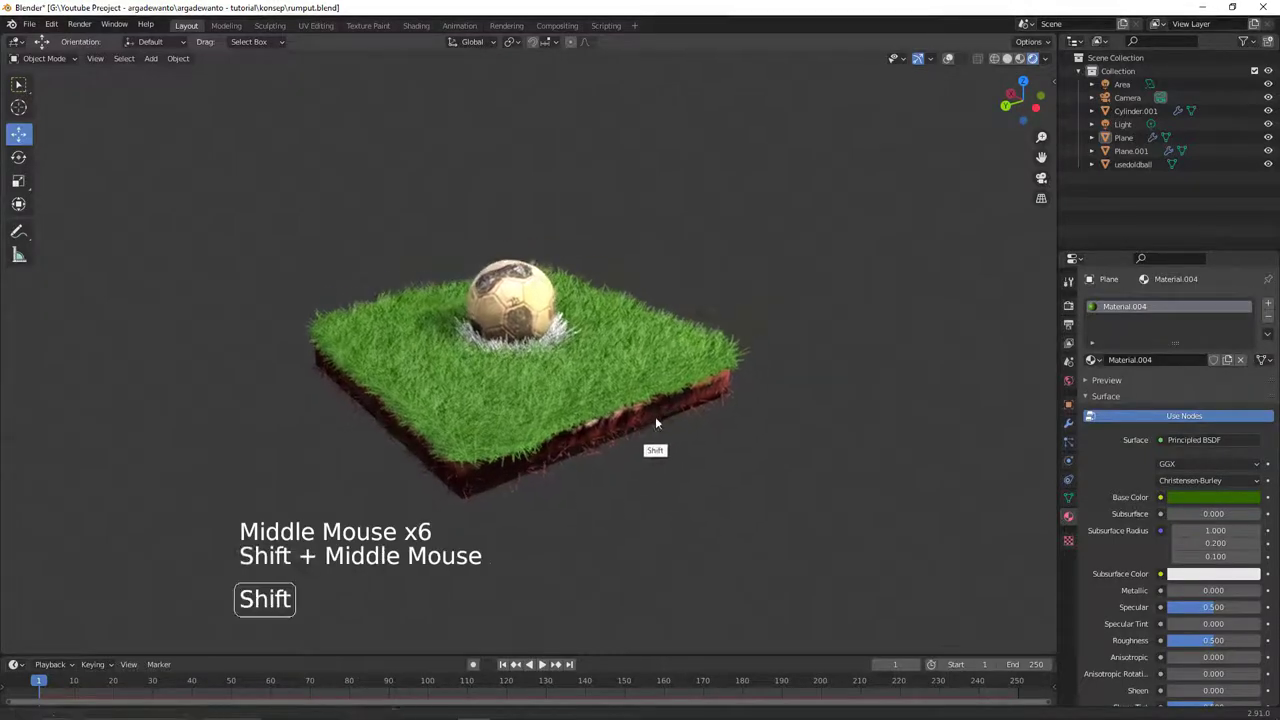